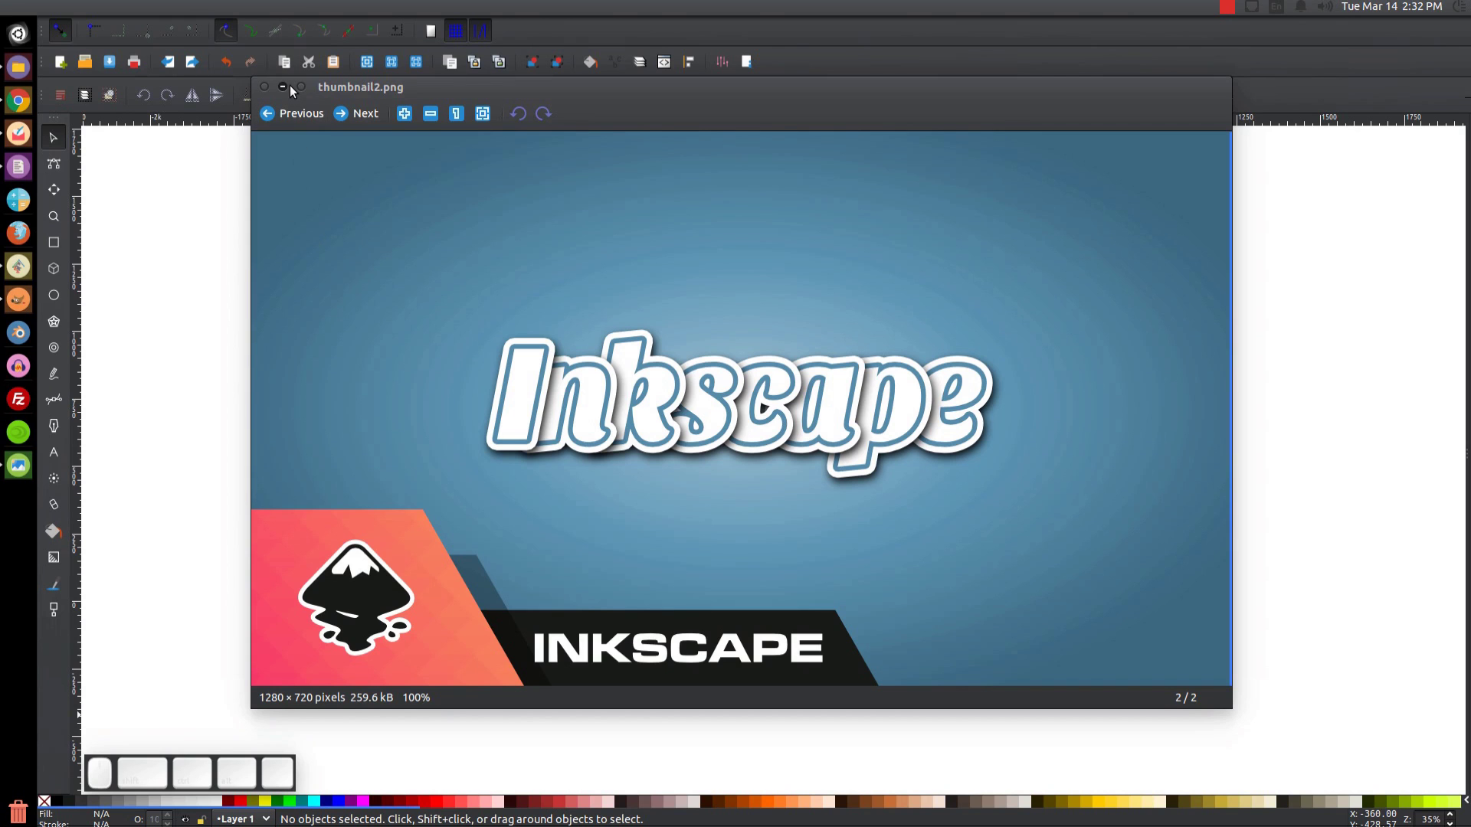
# Put the reference image away and show the blank page at 1:1 zoom.
pyautogui.click(293, 88)
pyautogui.click(804, 398)
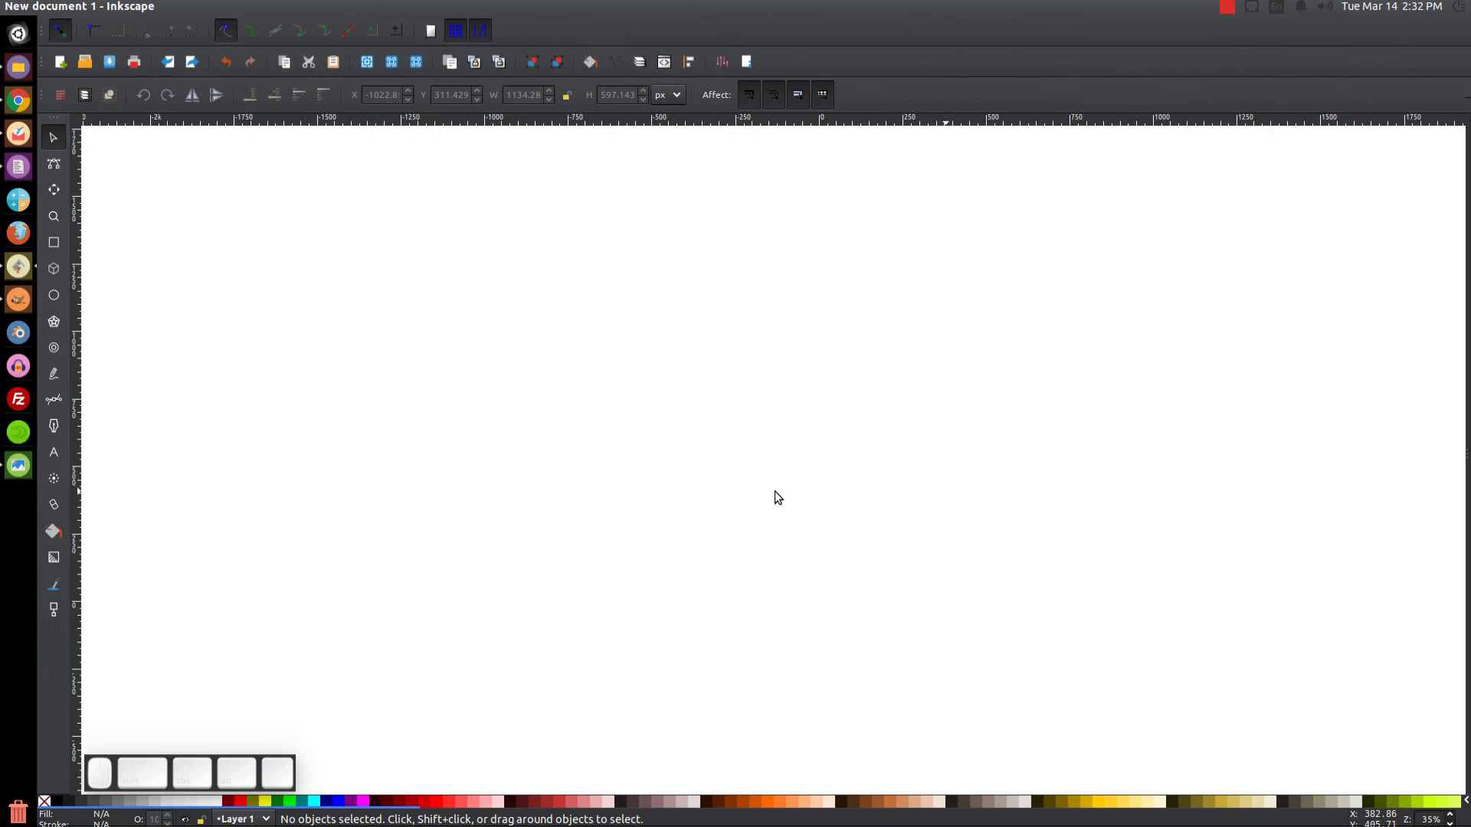
pyautogui.click(624, 393)
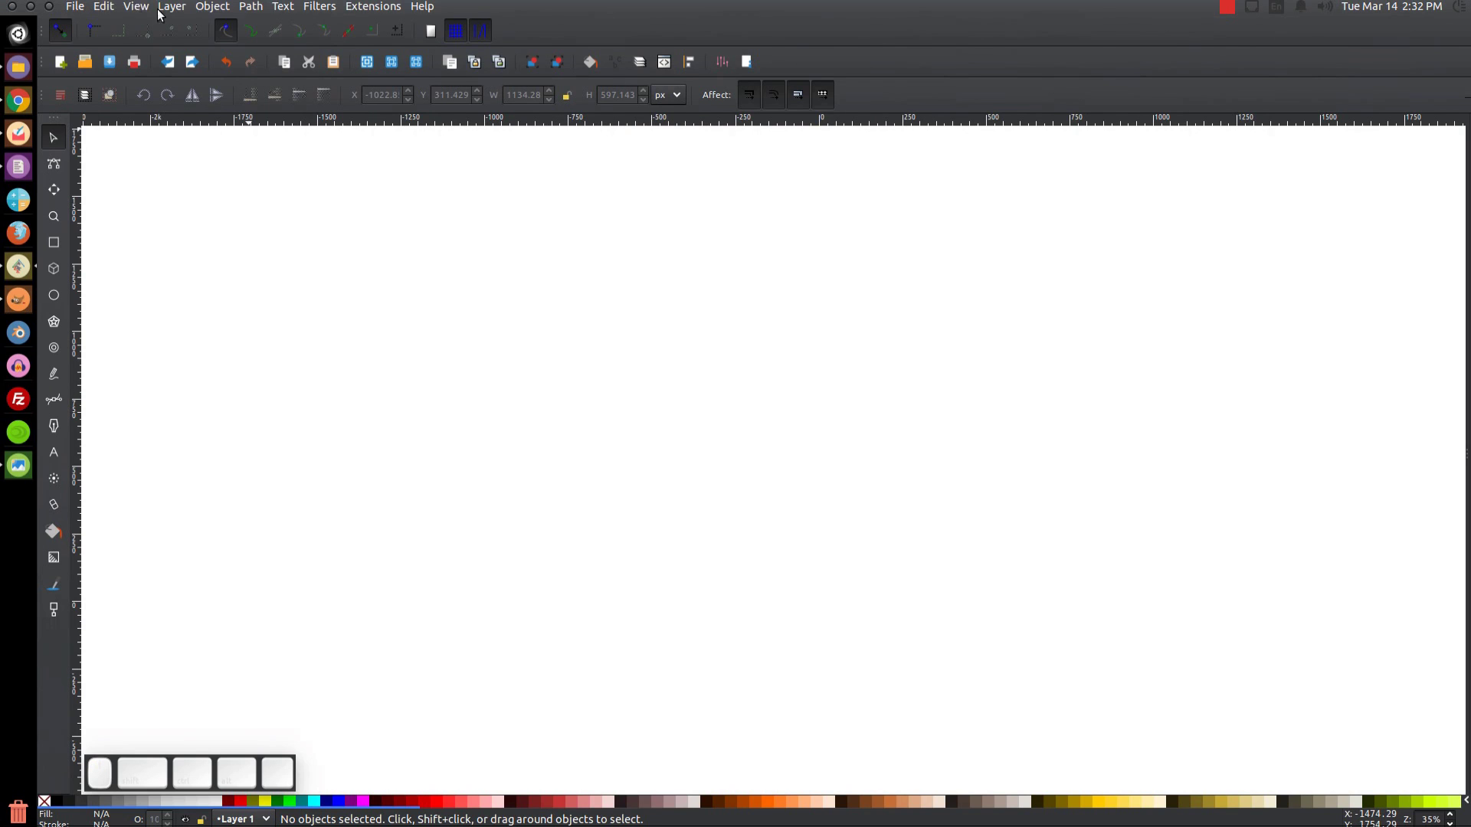
pyautogui.click(143, 9)
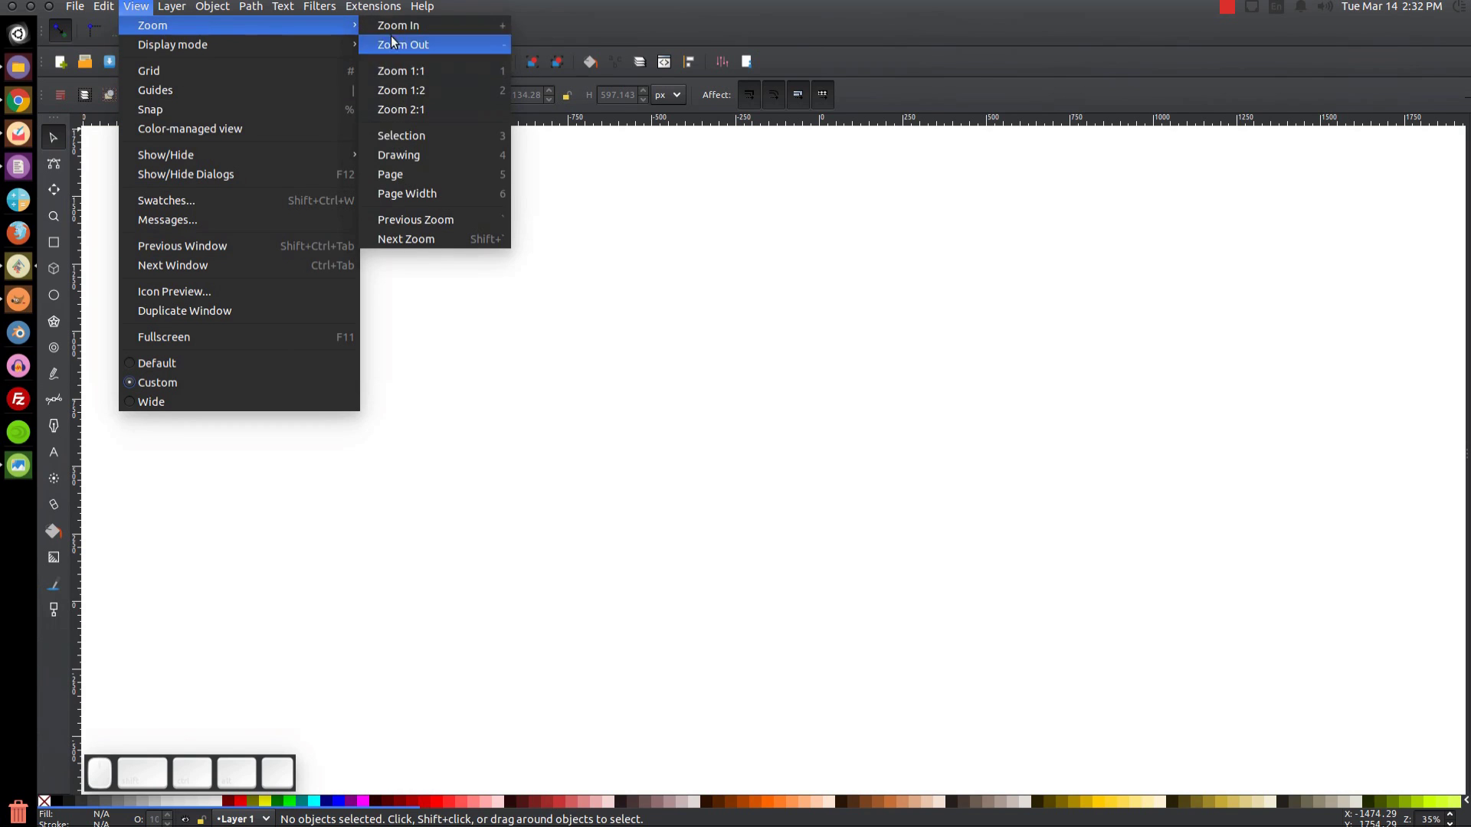
pyautogui.click(429, 83)
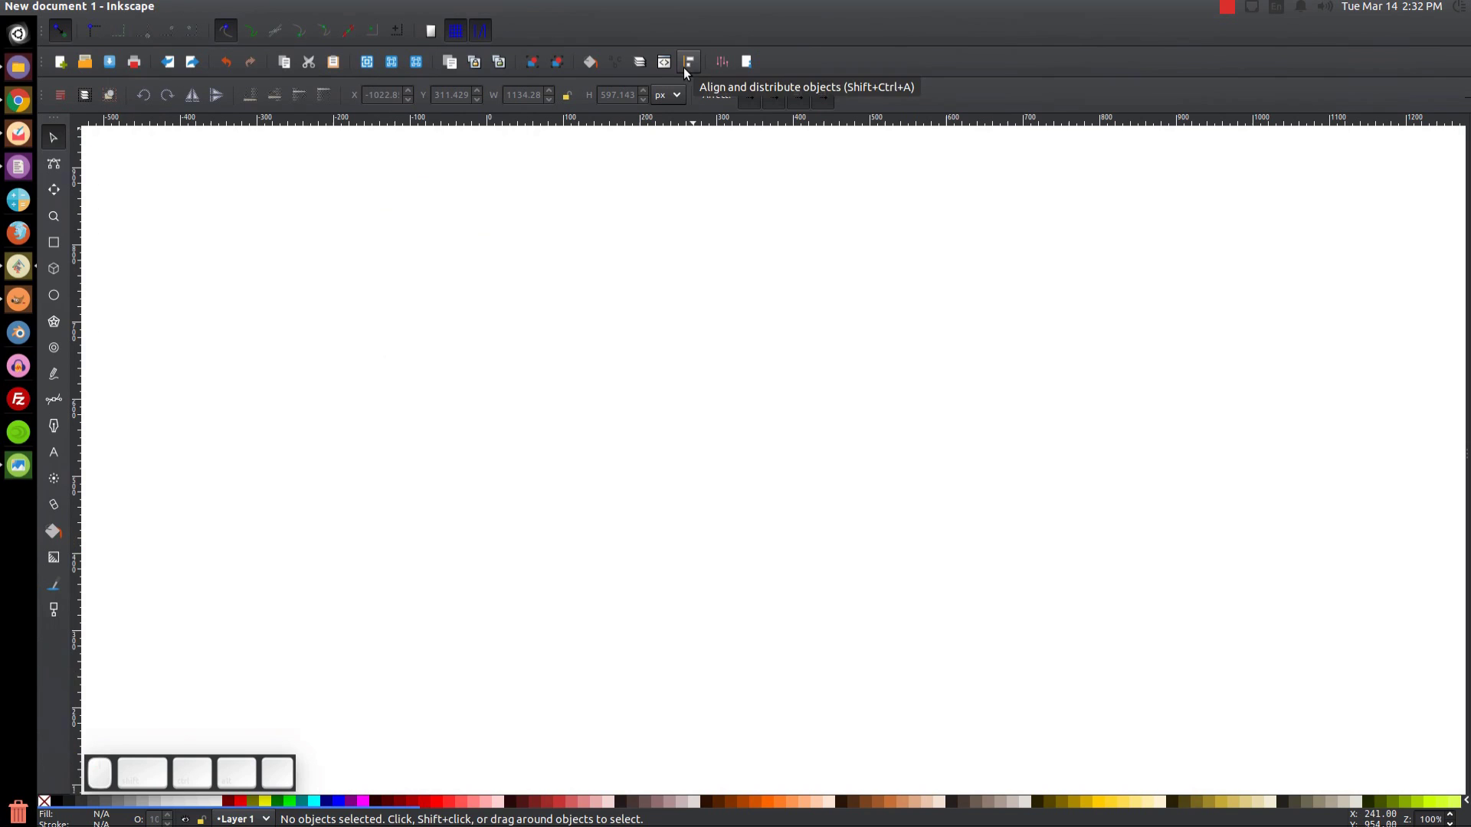
# Bring up the Align and Distribute and Fill and Stroke panels, glancing at the reference again.
pyautogui.click(687, 69)
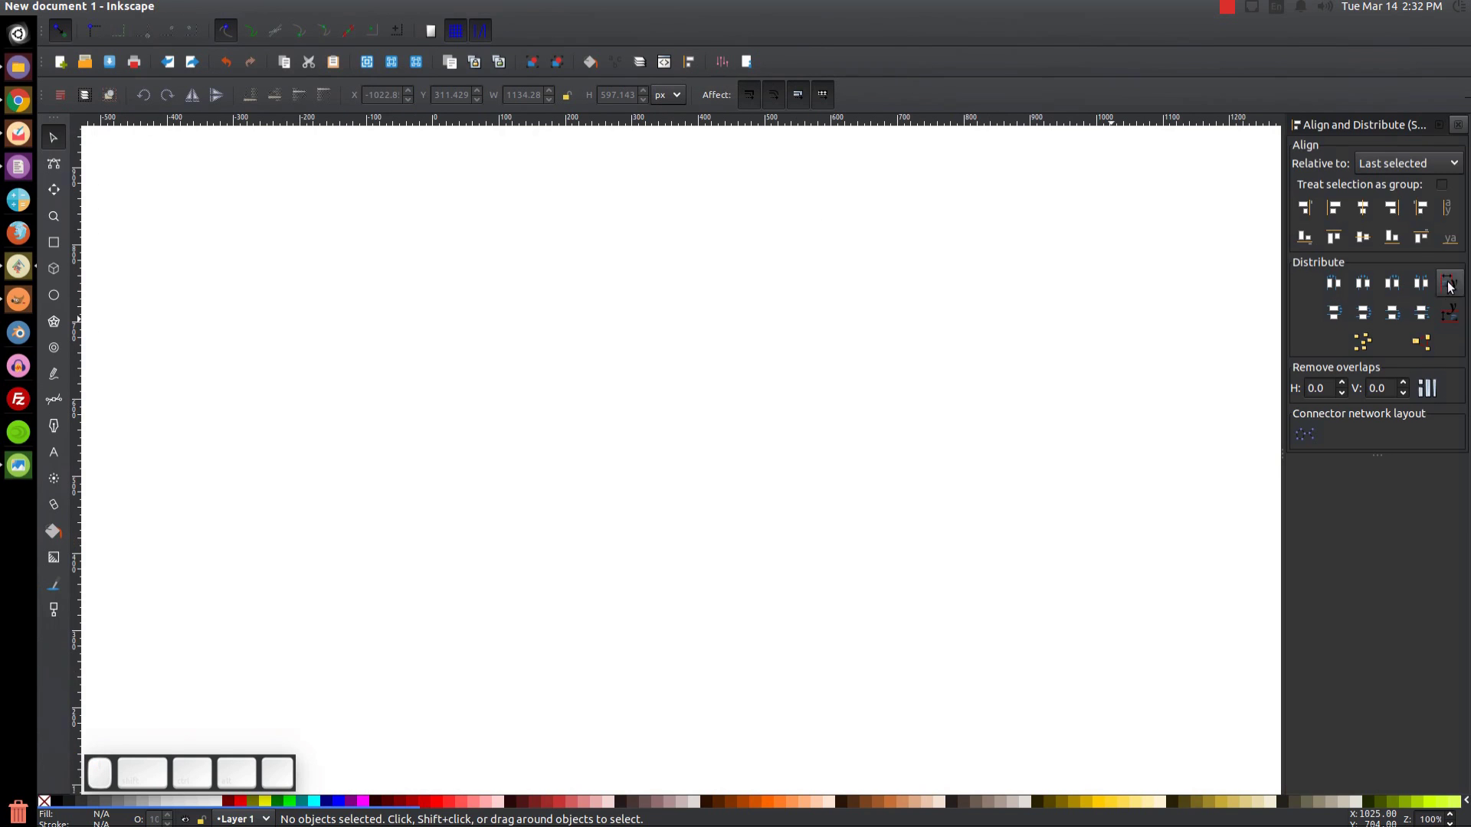
pyautogui.click(1411, 167)
pyautogui.click(1397, 167)
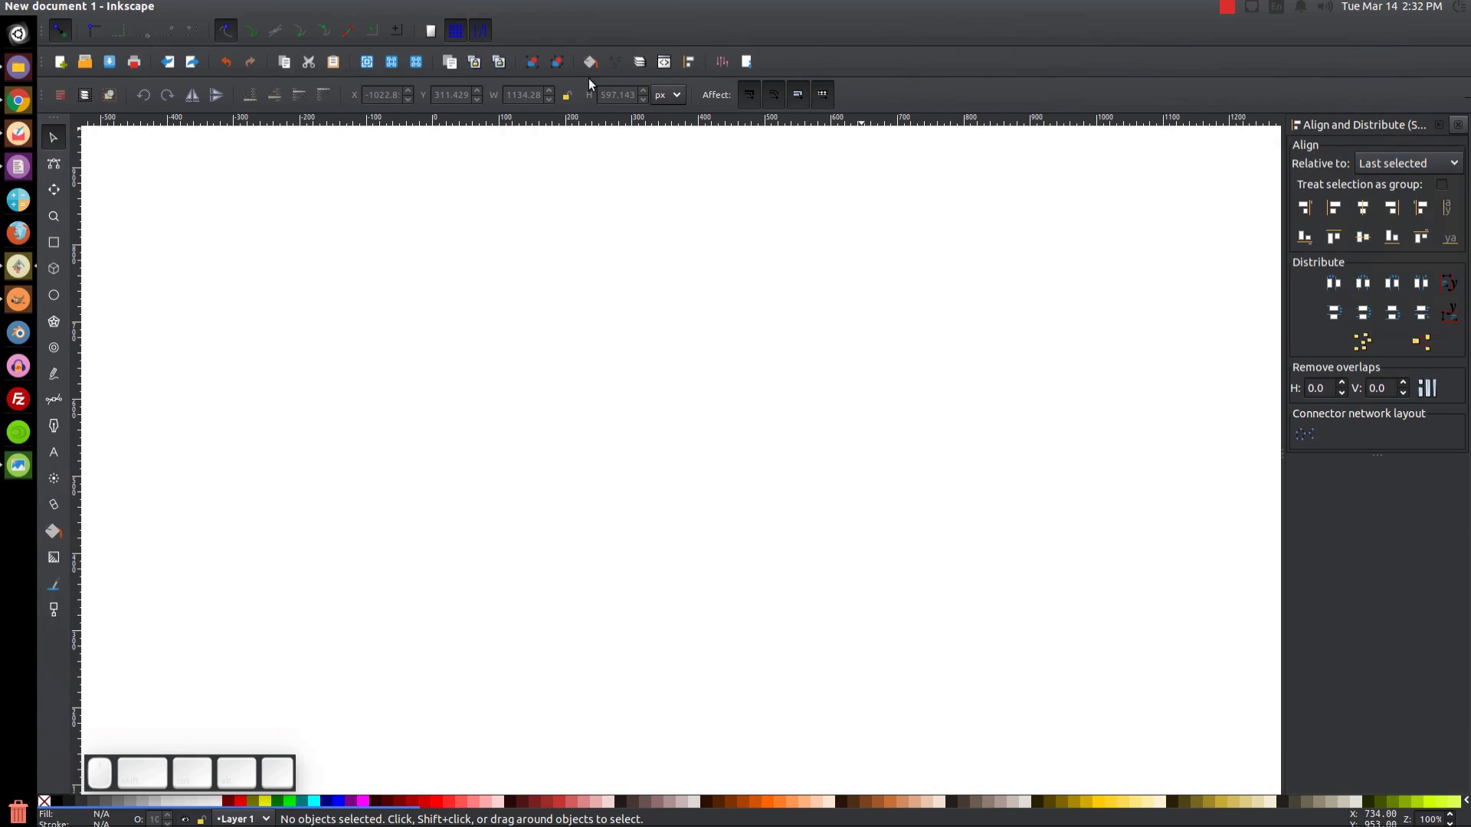
pyautogui.click(591, 74)
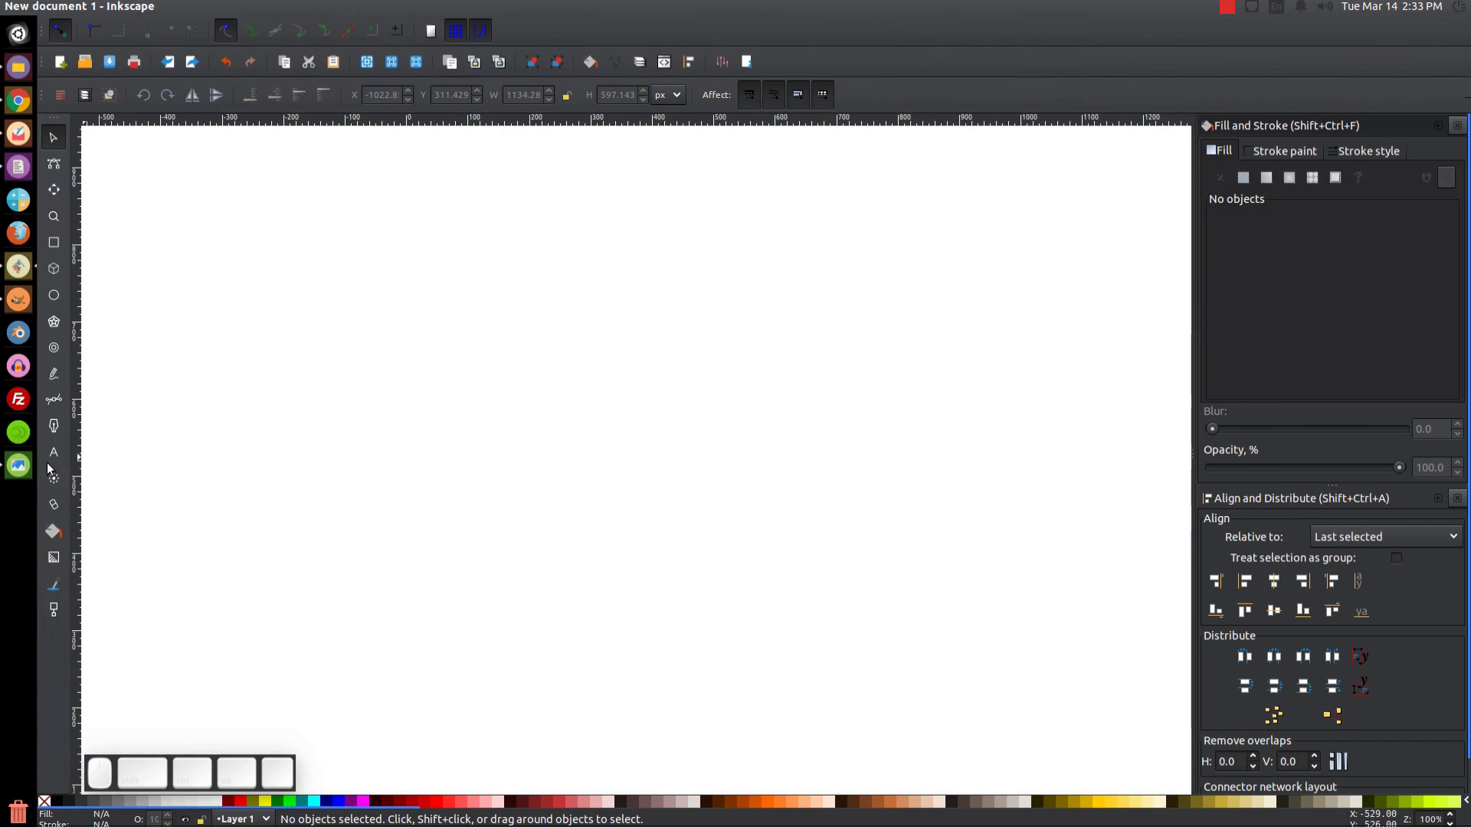
pyautogui.click(28, 481)
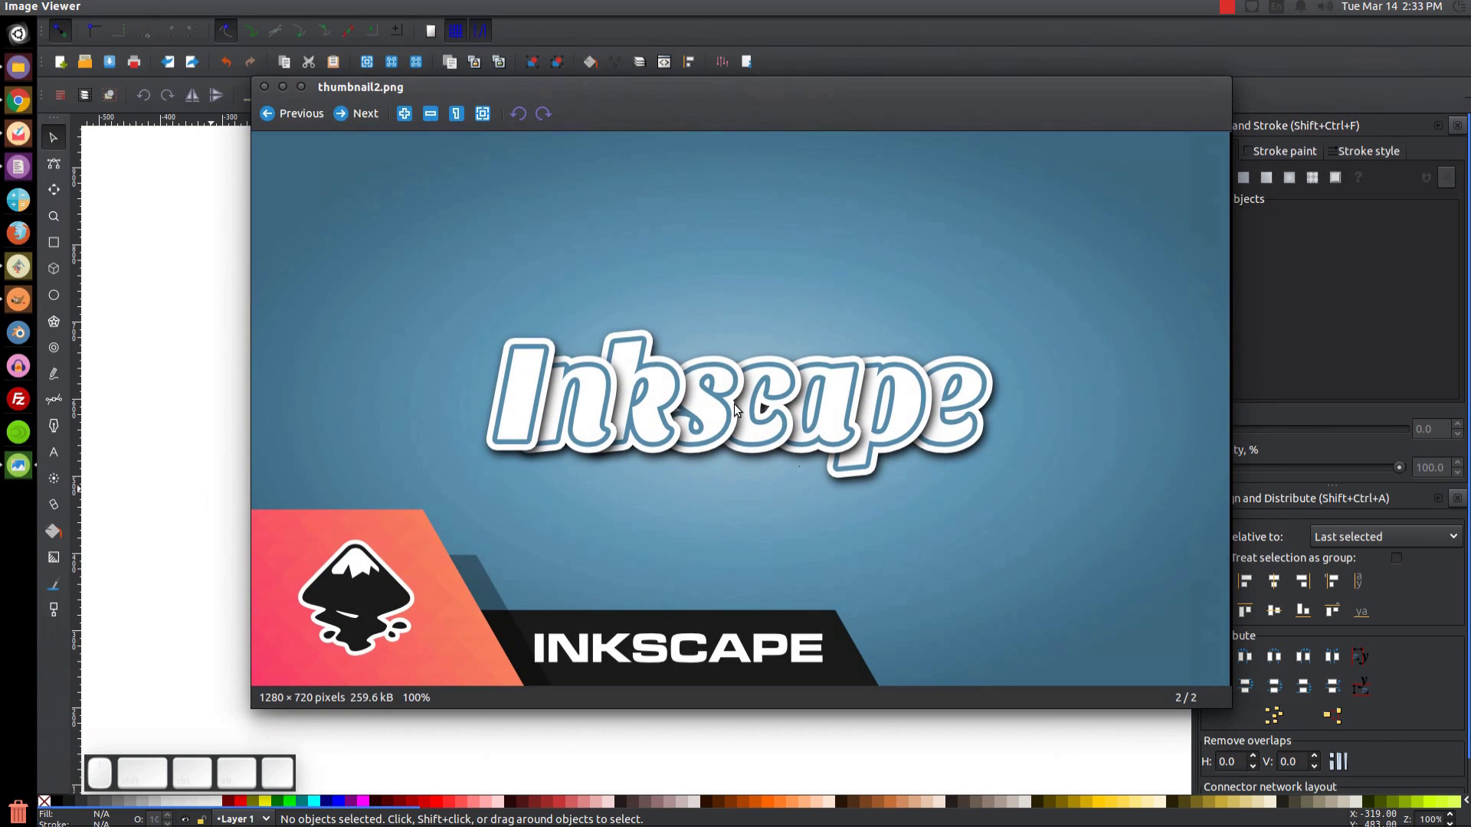
pyautogui.click(287, 96)
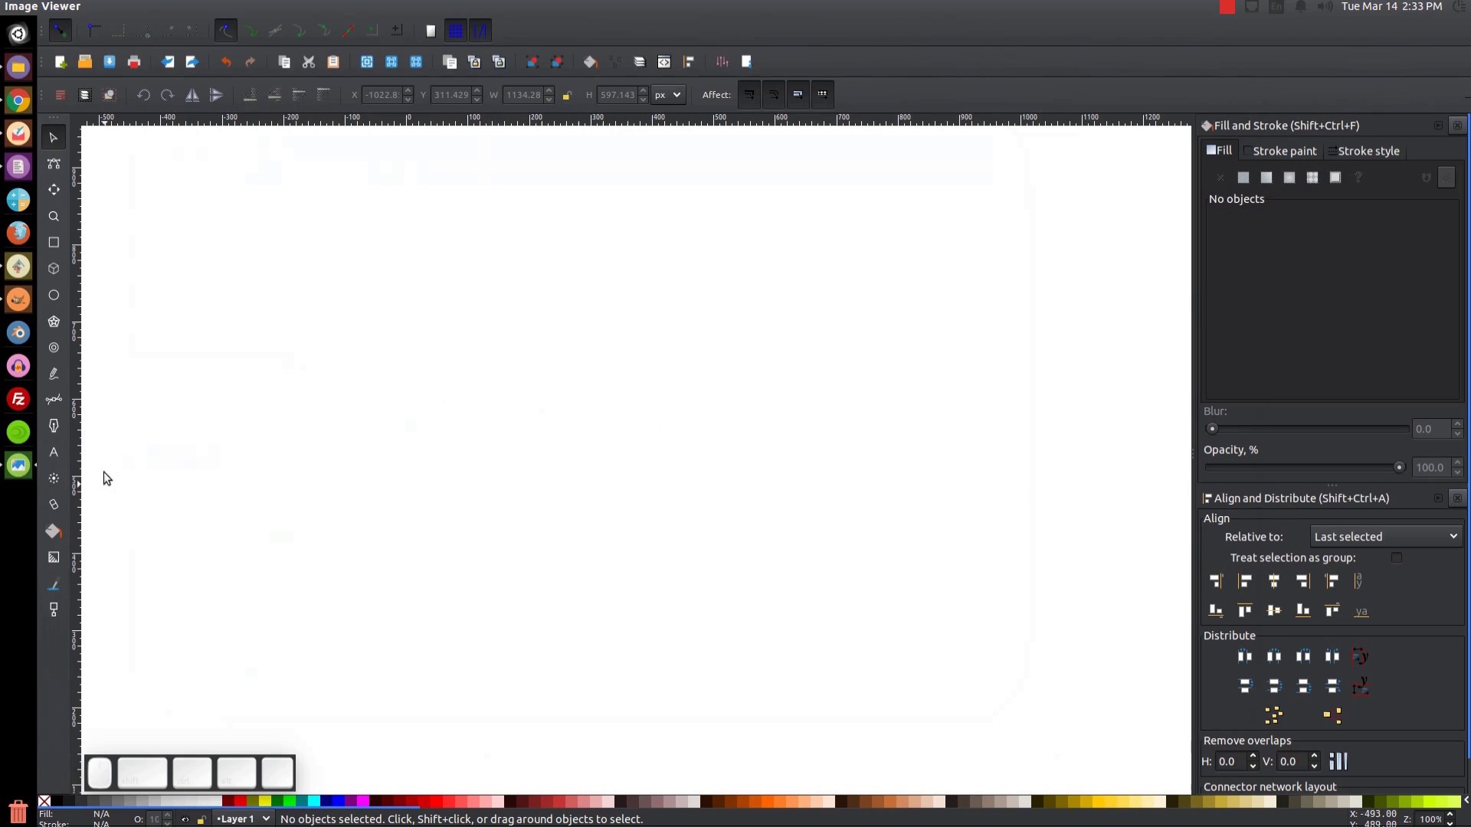
# Start a text object near the page centre for the word Inkscape.
pyautogui.click(62, 453)
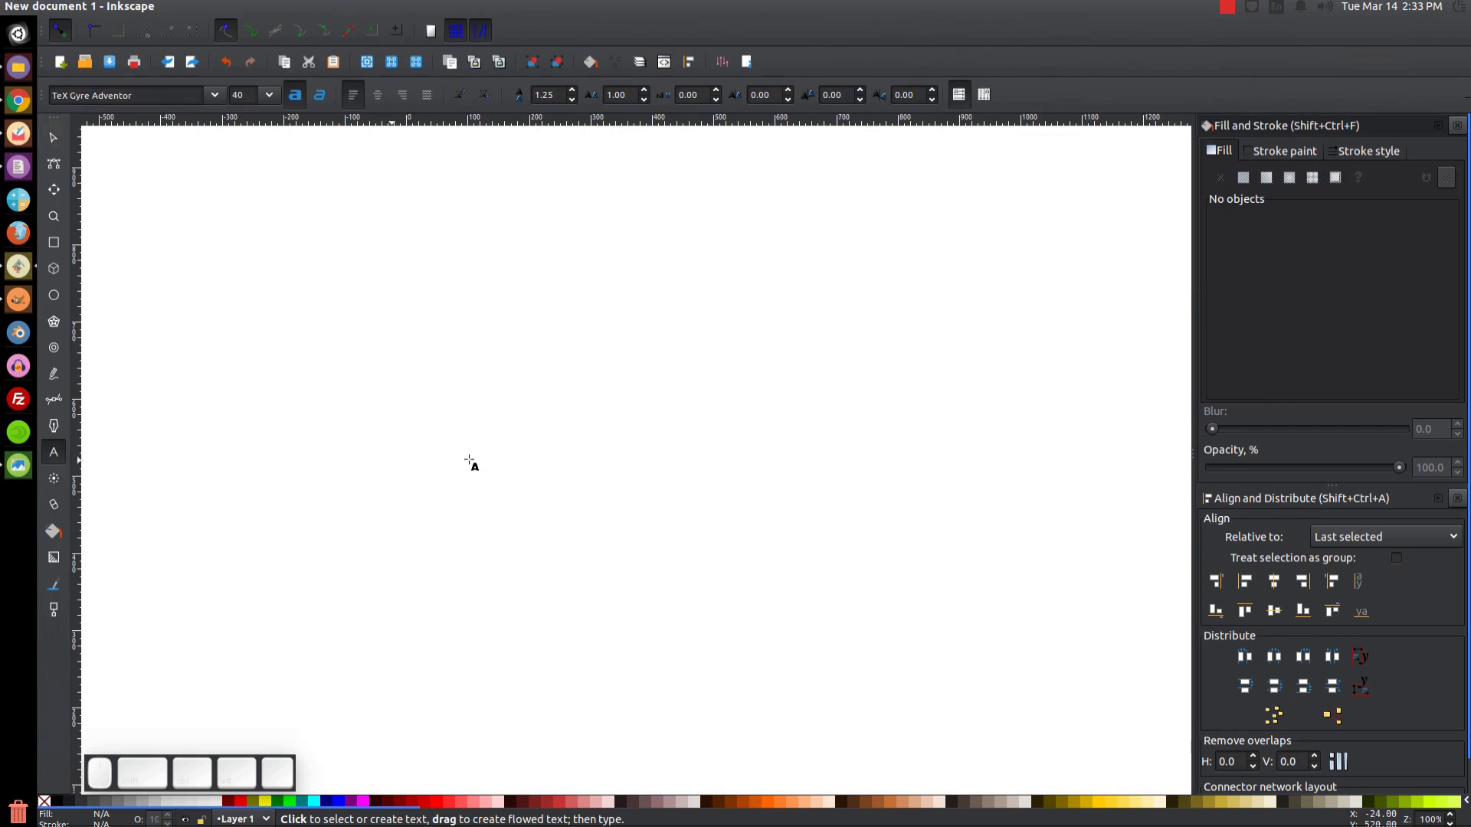
pyautogui.click(455, 378)
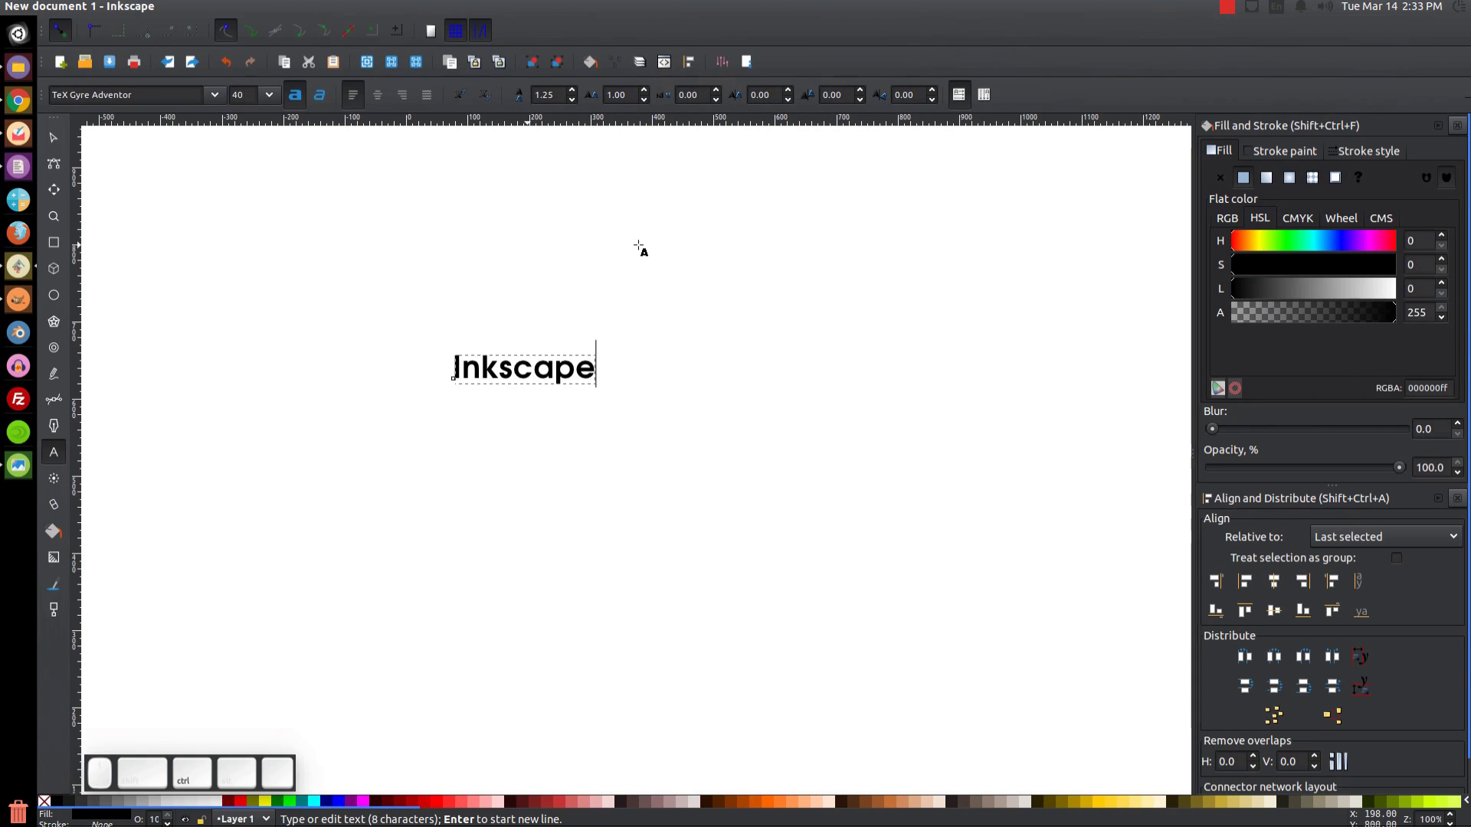
pyautogui.press('ctrl+shift+t')
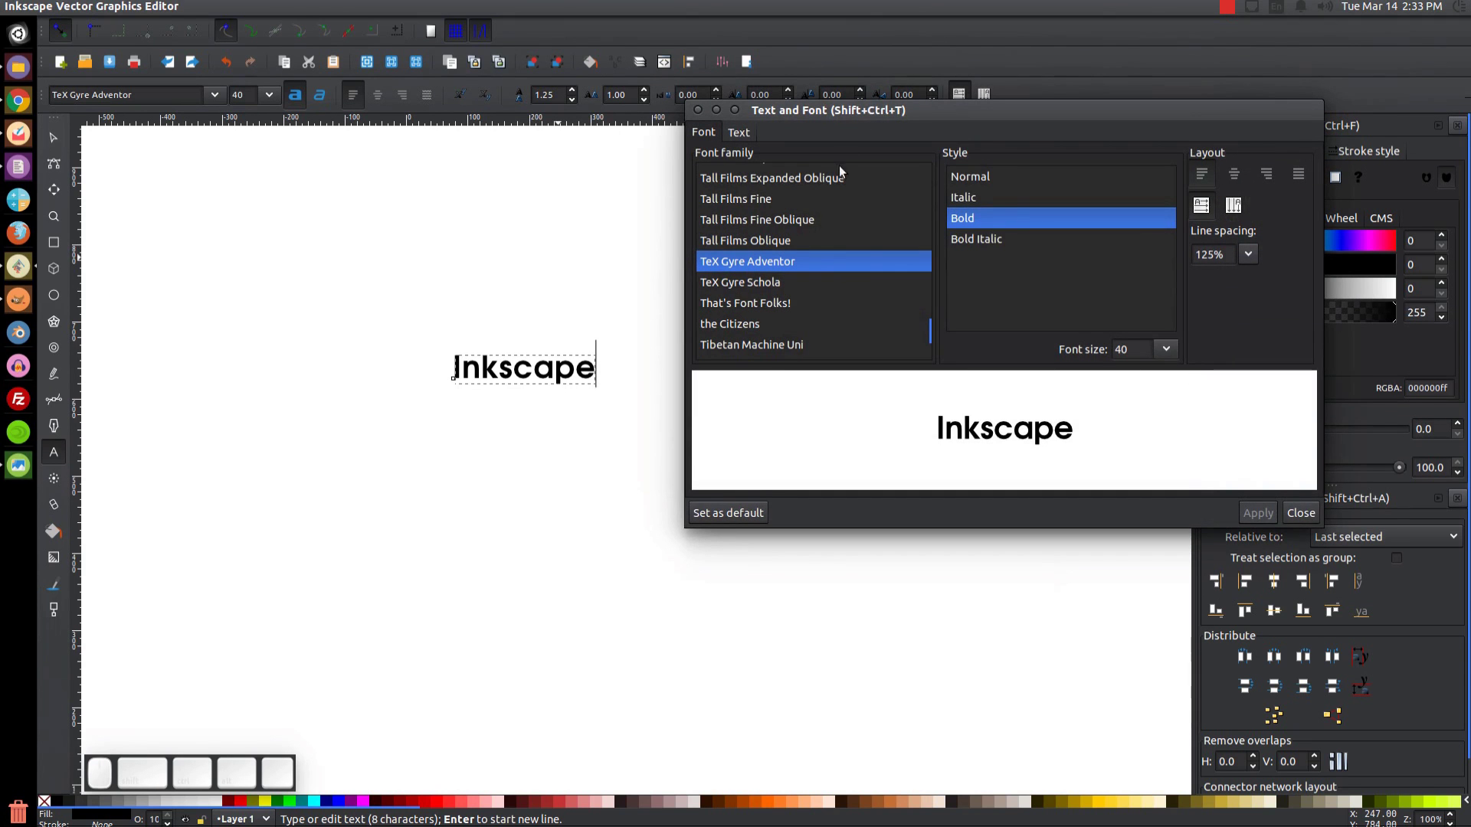
# Browse the font list and apply Sansita One to the word.
pyautogui.click(872, 106)
pyautogui.click(744, 309)
pyautogui.click(764, 242)
pyautogui.click(726, 363)
pyautogui.click(726, 248)
pyautogui.click(741, 323)
pyautogui.click(736, 255)
pyautogui.click(752, 371)
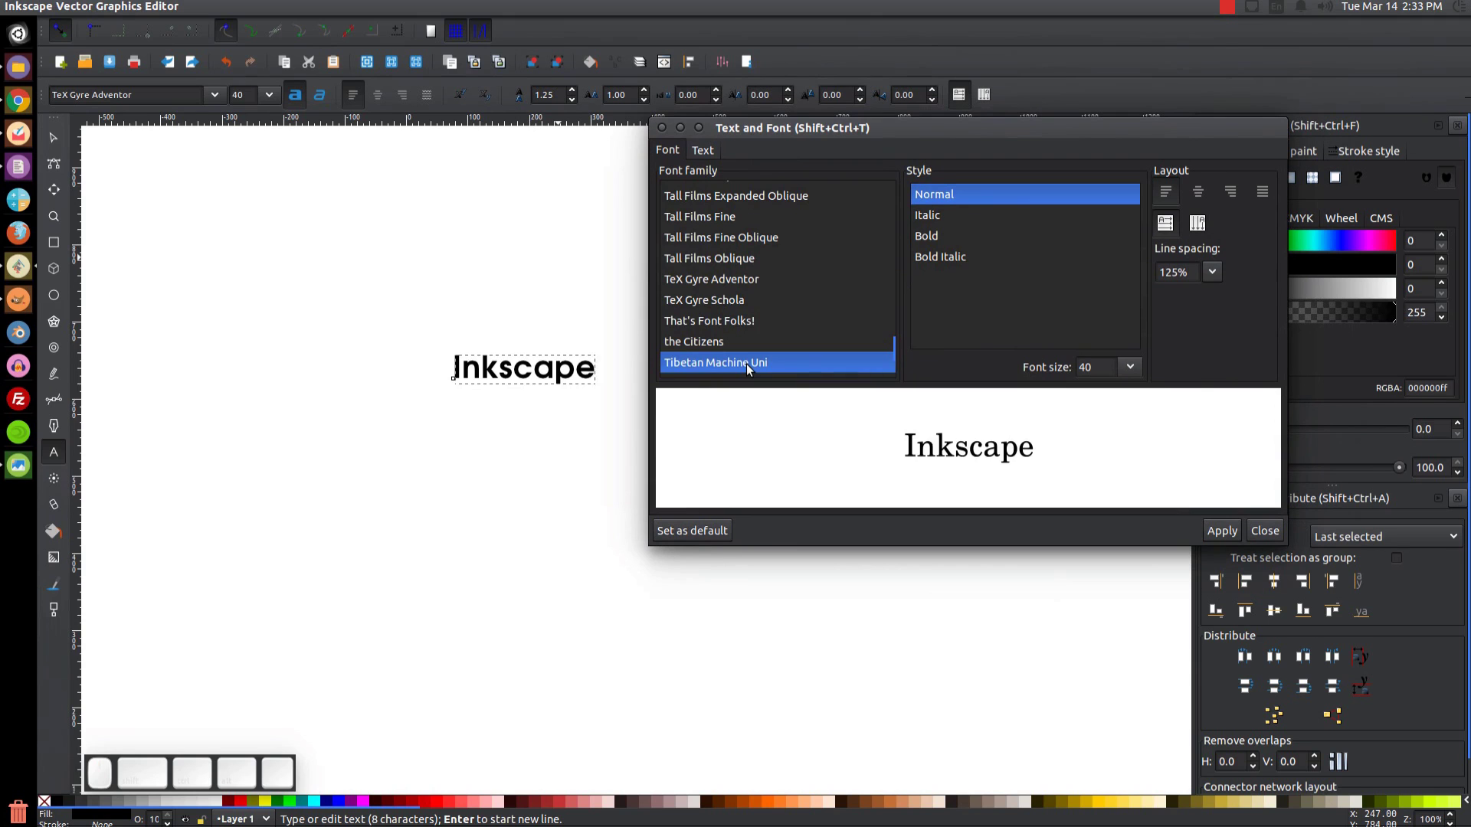
pyautogui.press('s')
pyautogui.press('i')
pyautogui.click(728, 287)
pyautogui.click(1237, 535)
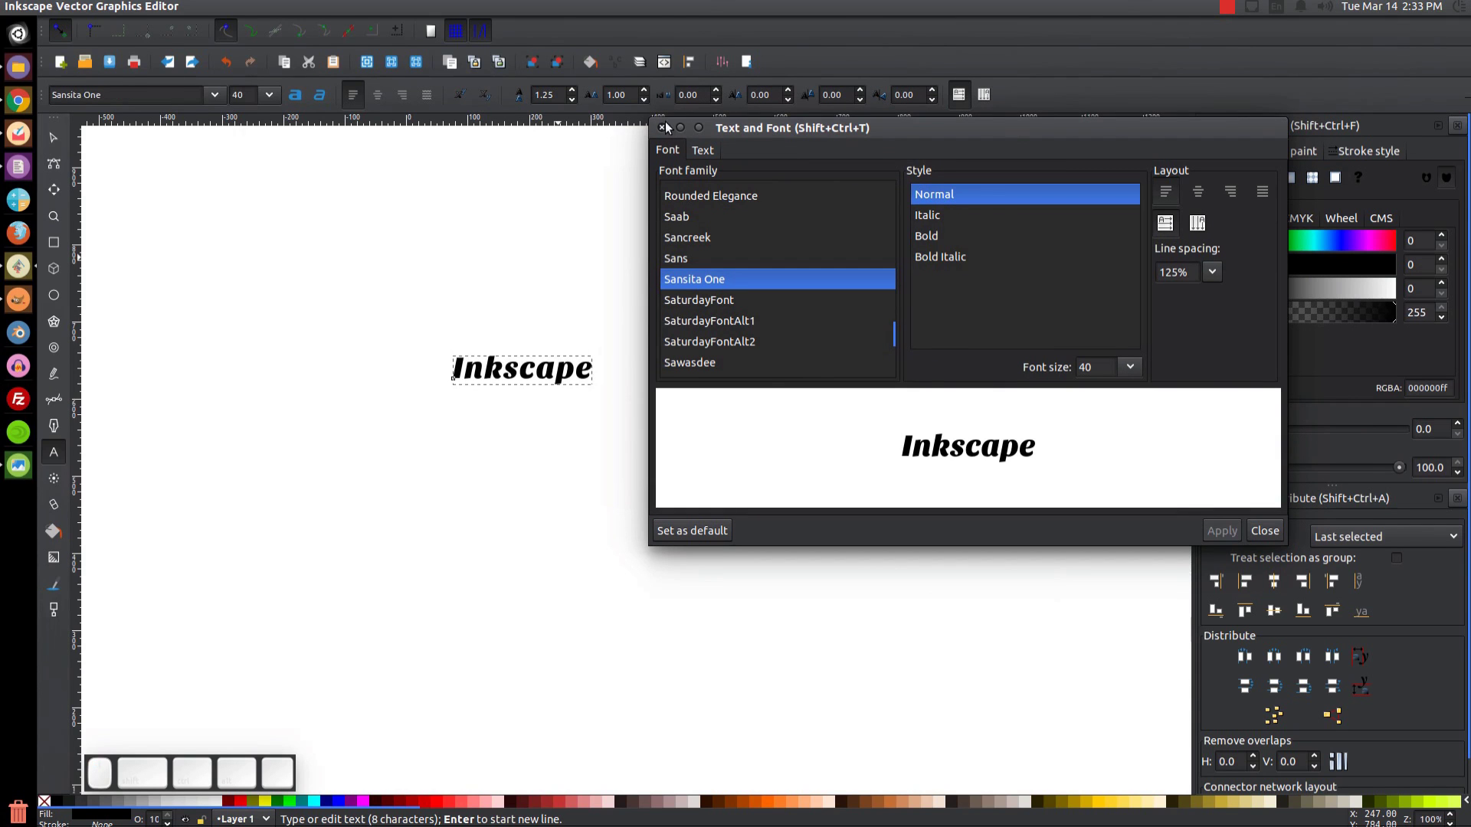
# Widen the letter spacing and scale the word up to span much of the page.
pyautogui.click(669, 139)
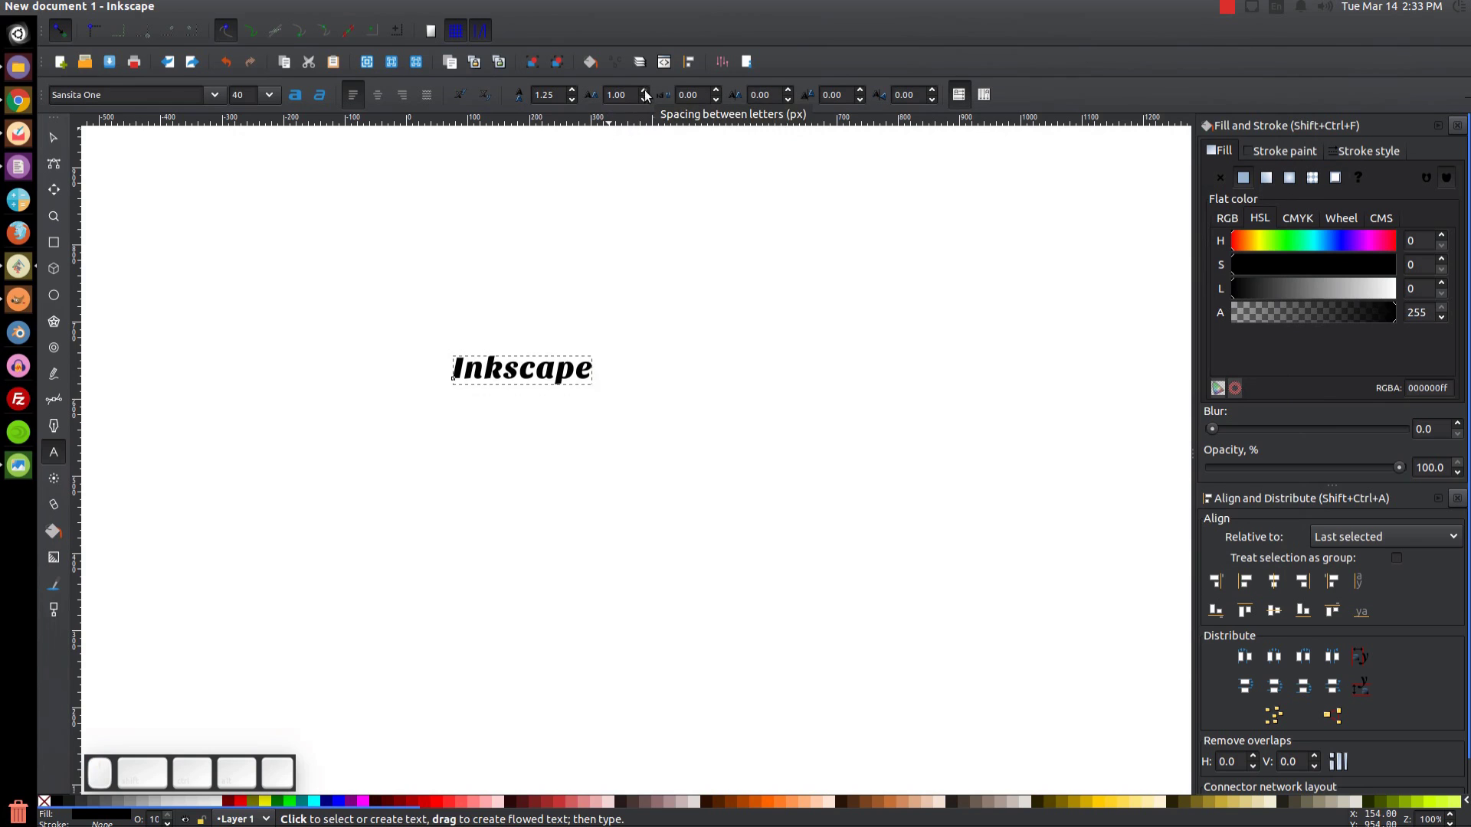
pyautogui.moveTo(649, 91); pyautogui.dragTo(524, 472)
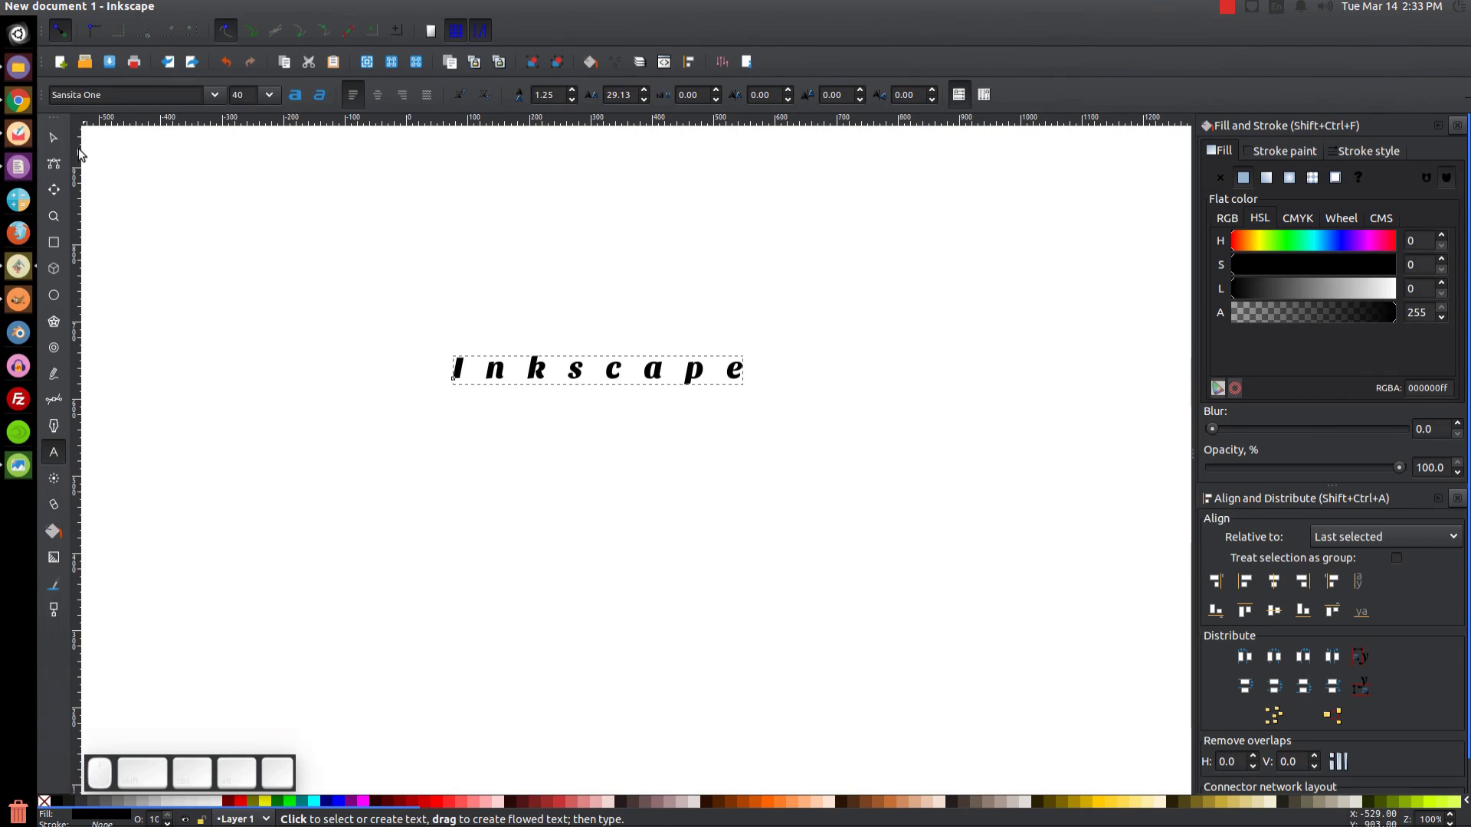
pyautogui.click(59, 145)
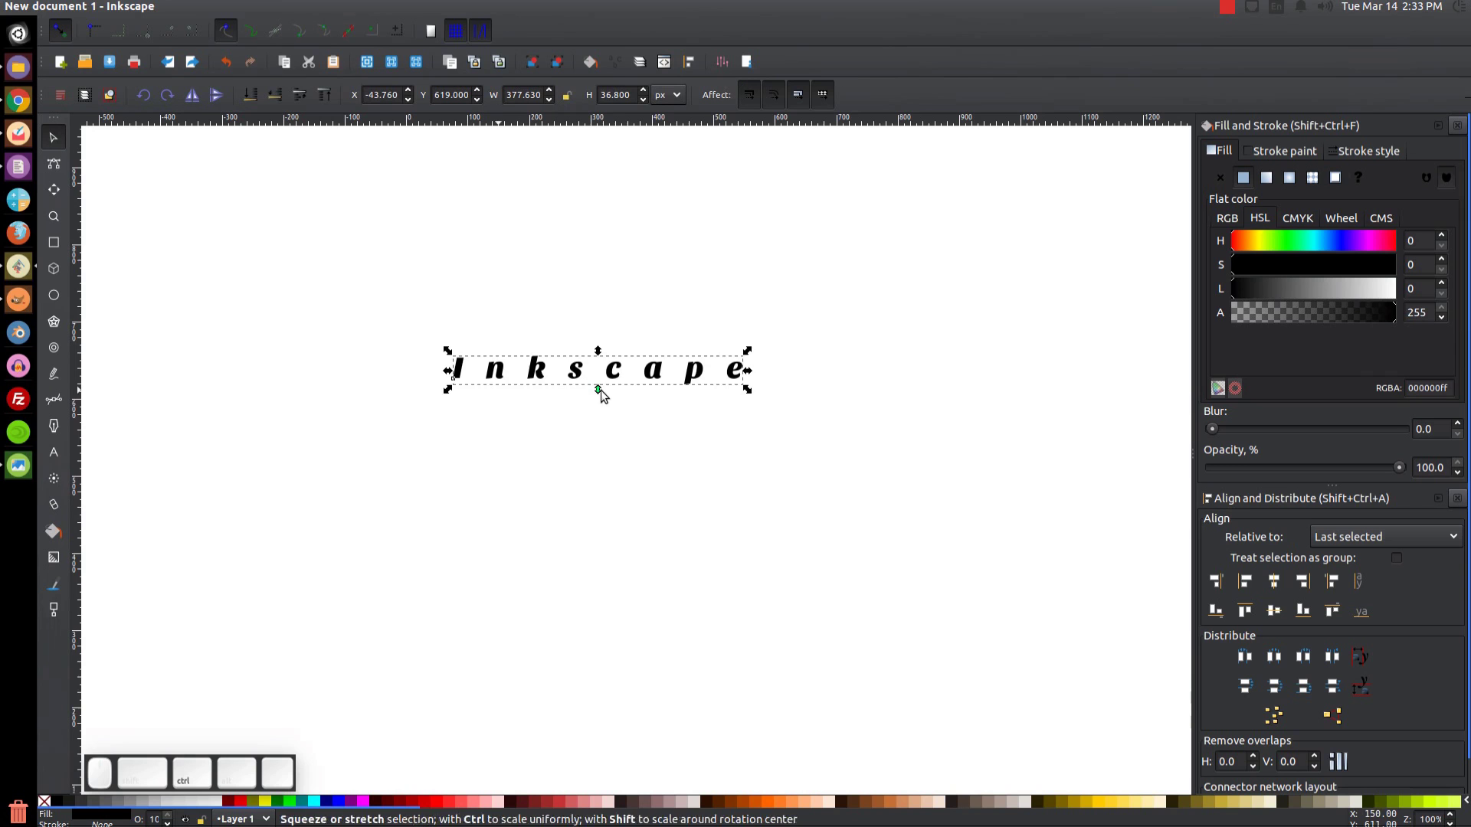
pyautogui.moveTo(600, 392); pyautogui.dragTo(614, 412)
pyautogui.moveTo(656, 386); pyautogui.dragTo(574, 602)
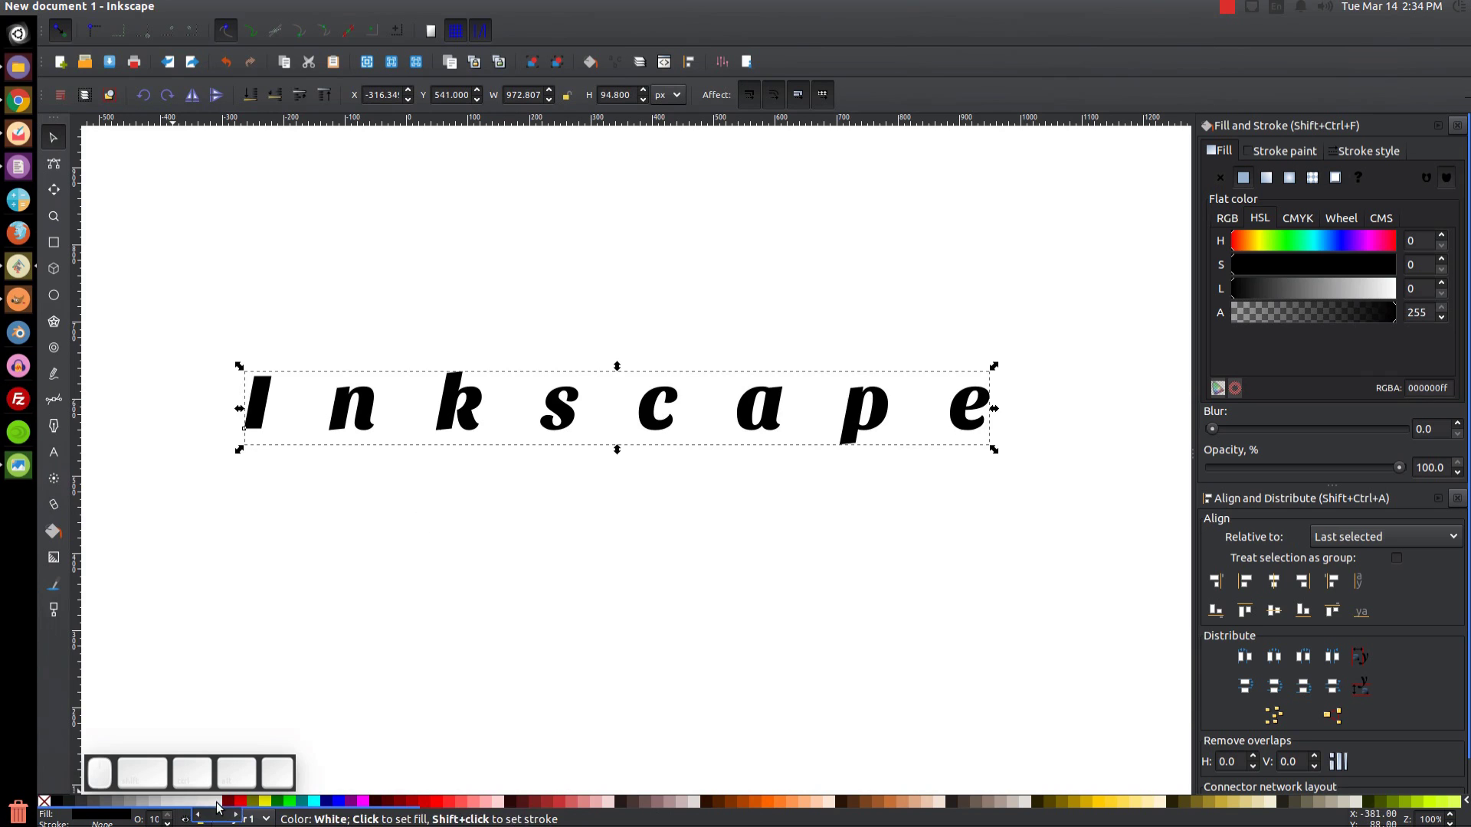
# Try white and blue fills, then give the letters a grey-blue fill and outline.
pyautogui.click(220, 804)
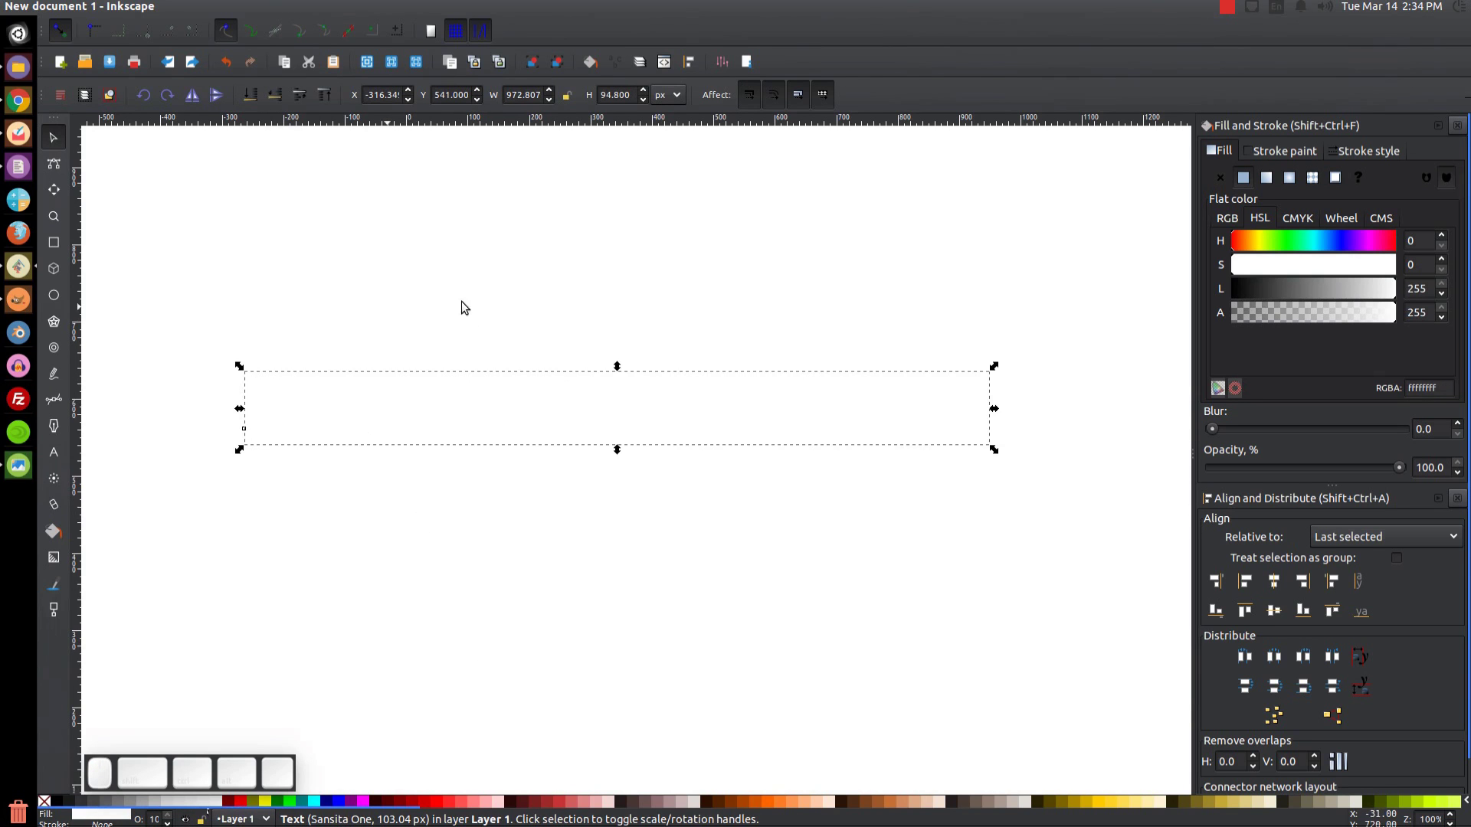
pyautogui.press('ctrl+d')
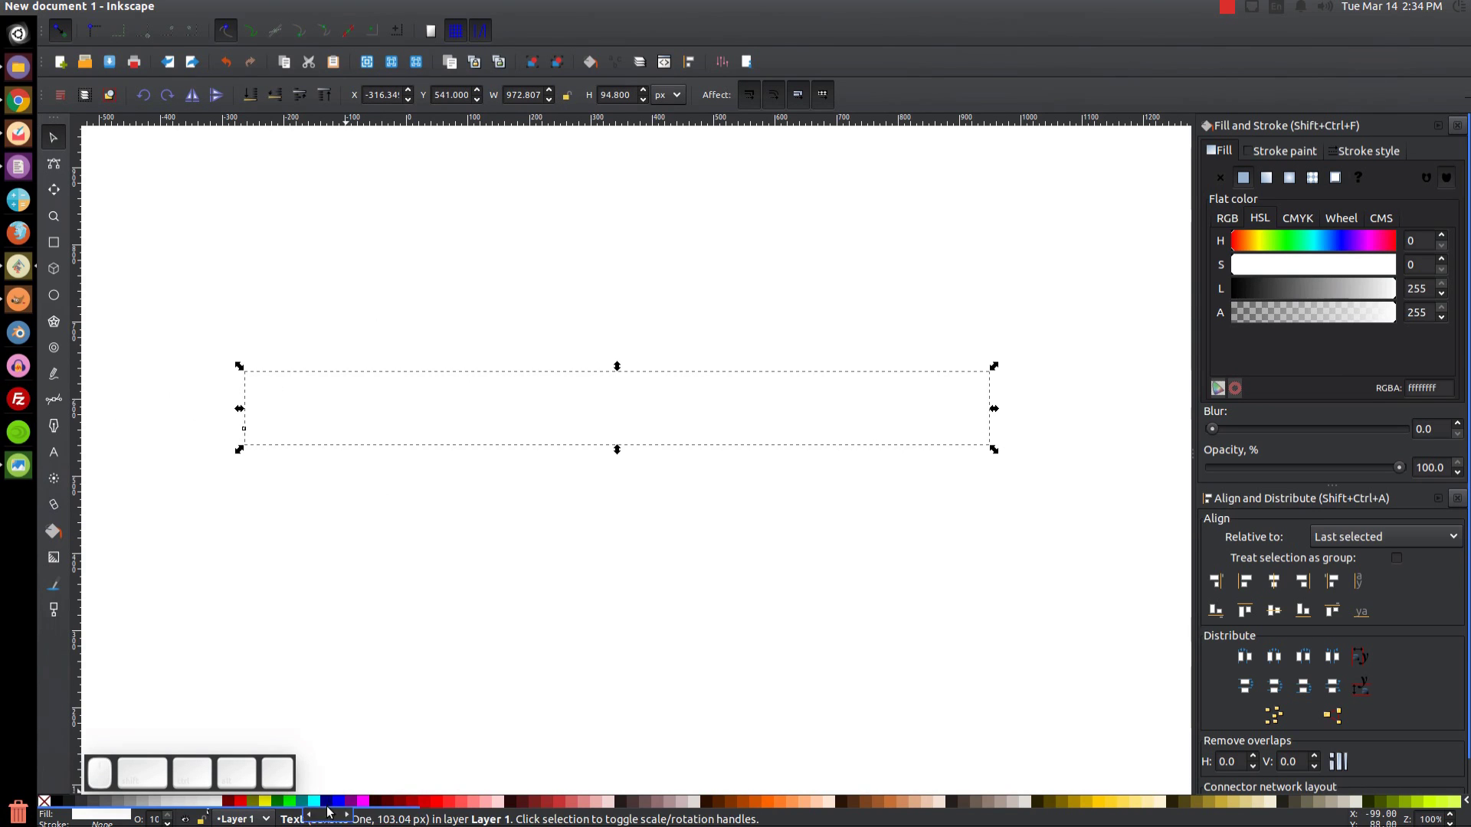
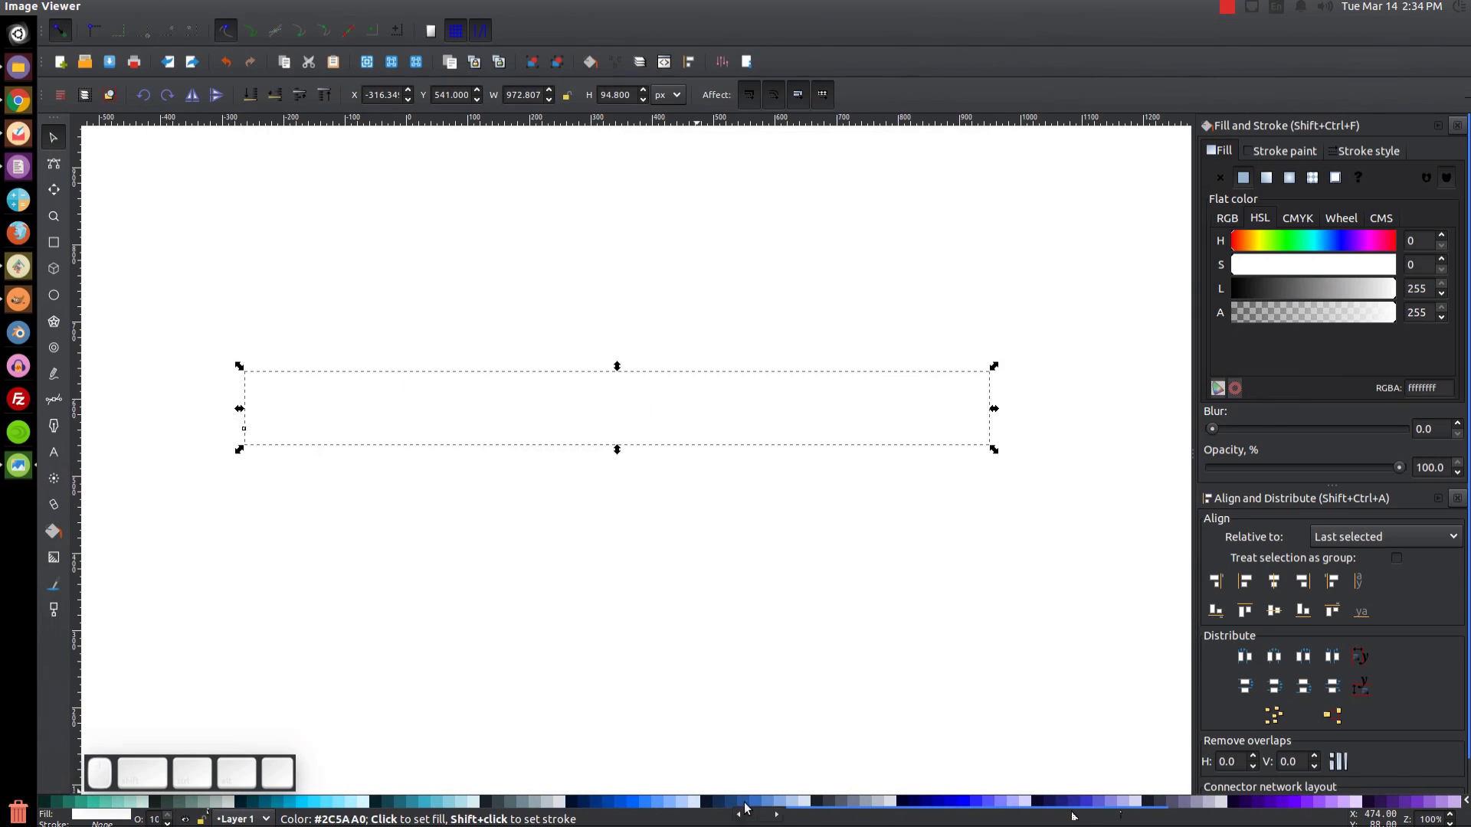
pyautogui.click(762, 801)
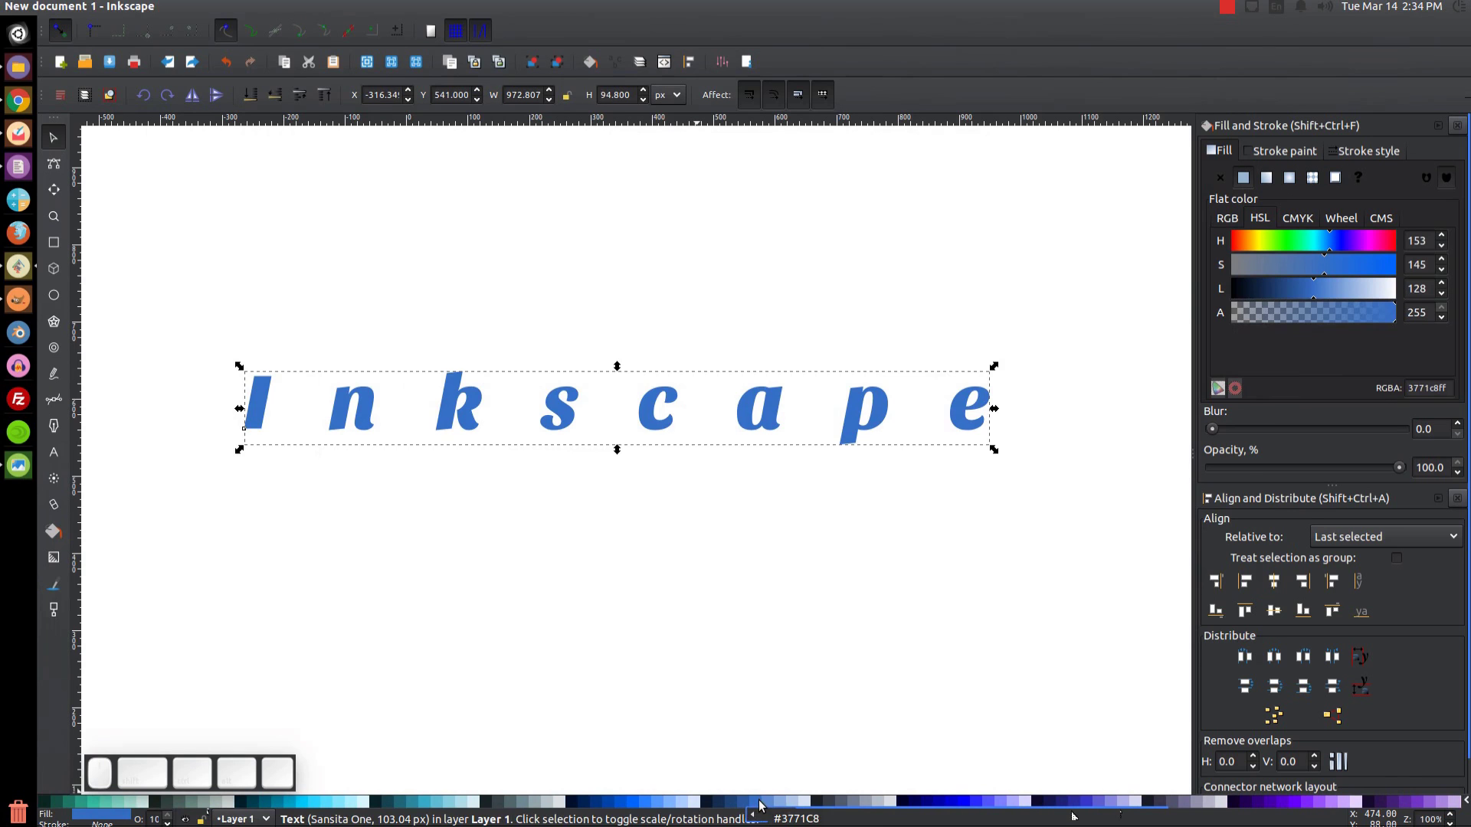
pyautogui.click(857, 801)
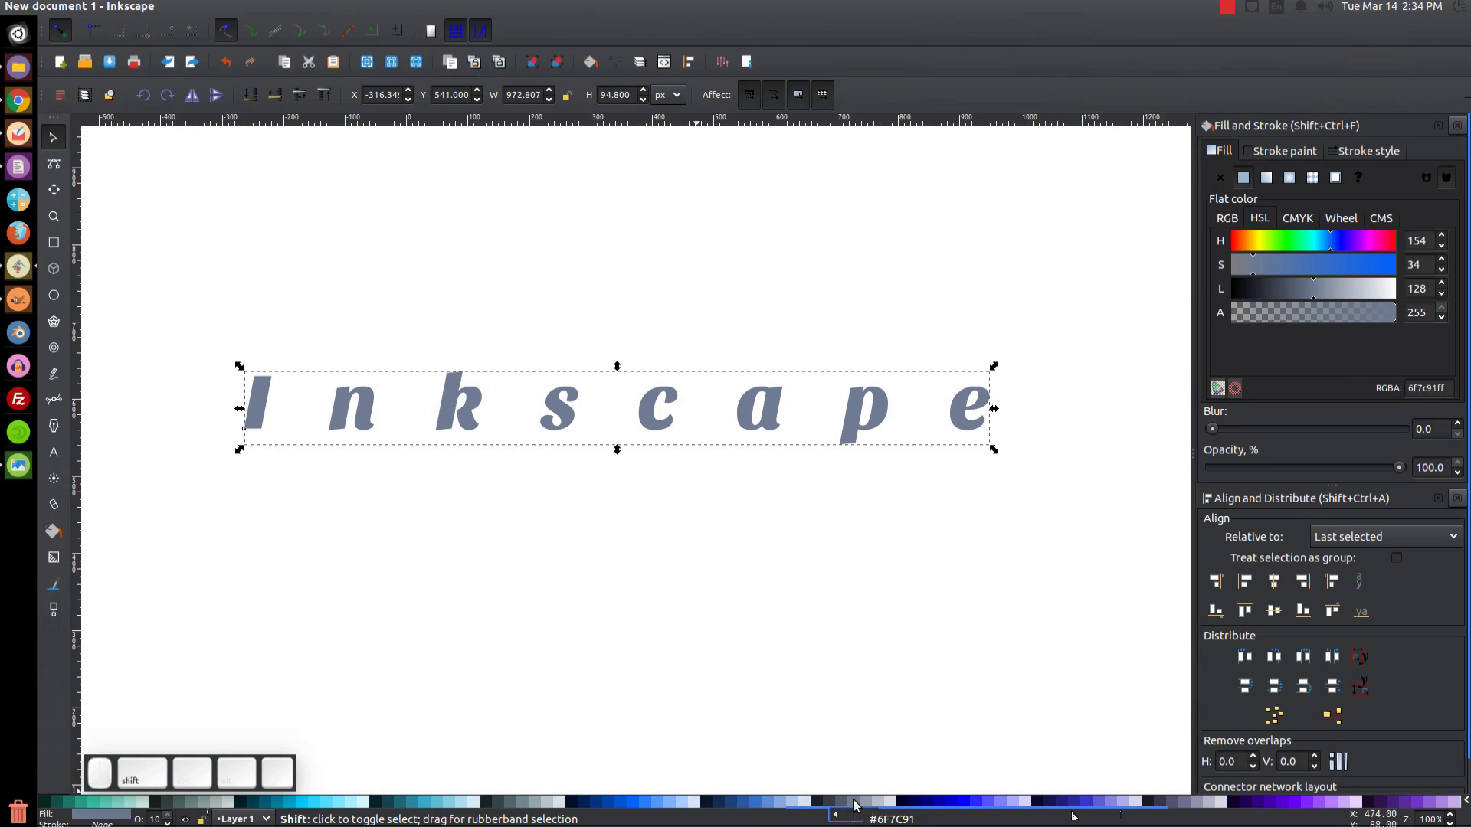
pyautogui.click(857, 802)
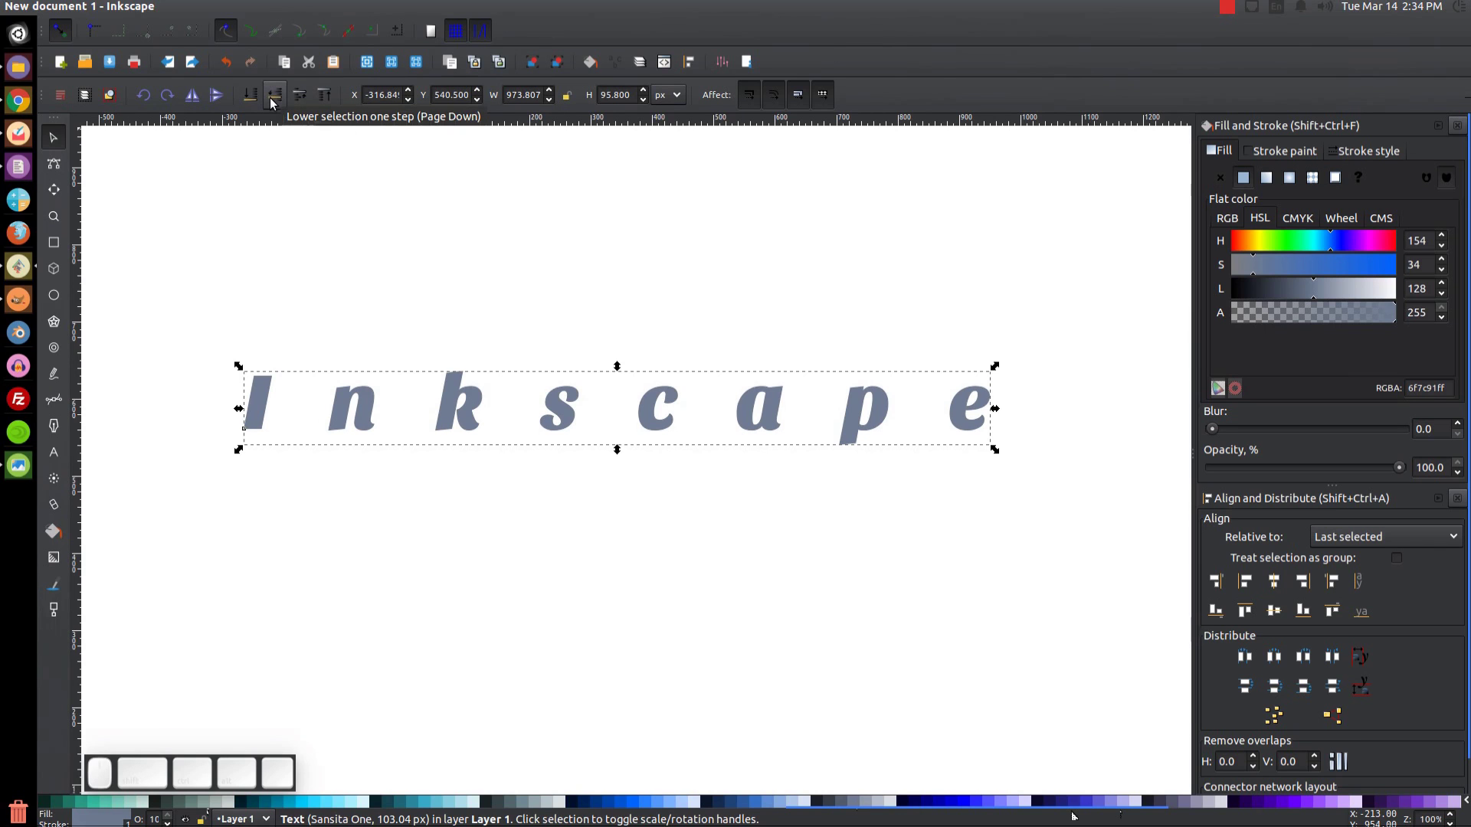
# Remove the fill and set the grey-blue stroke width to 8 px.
pyautogui.click(277, 105)
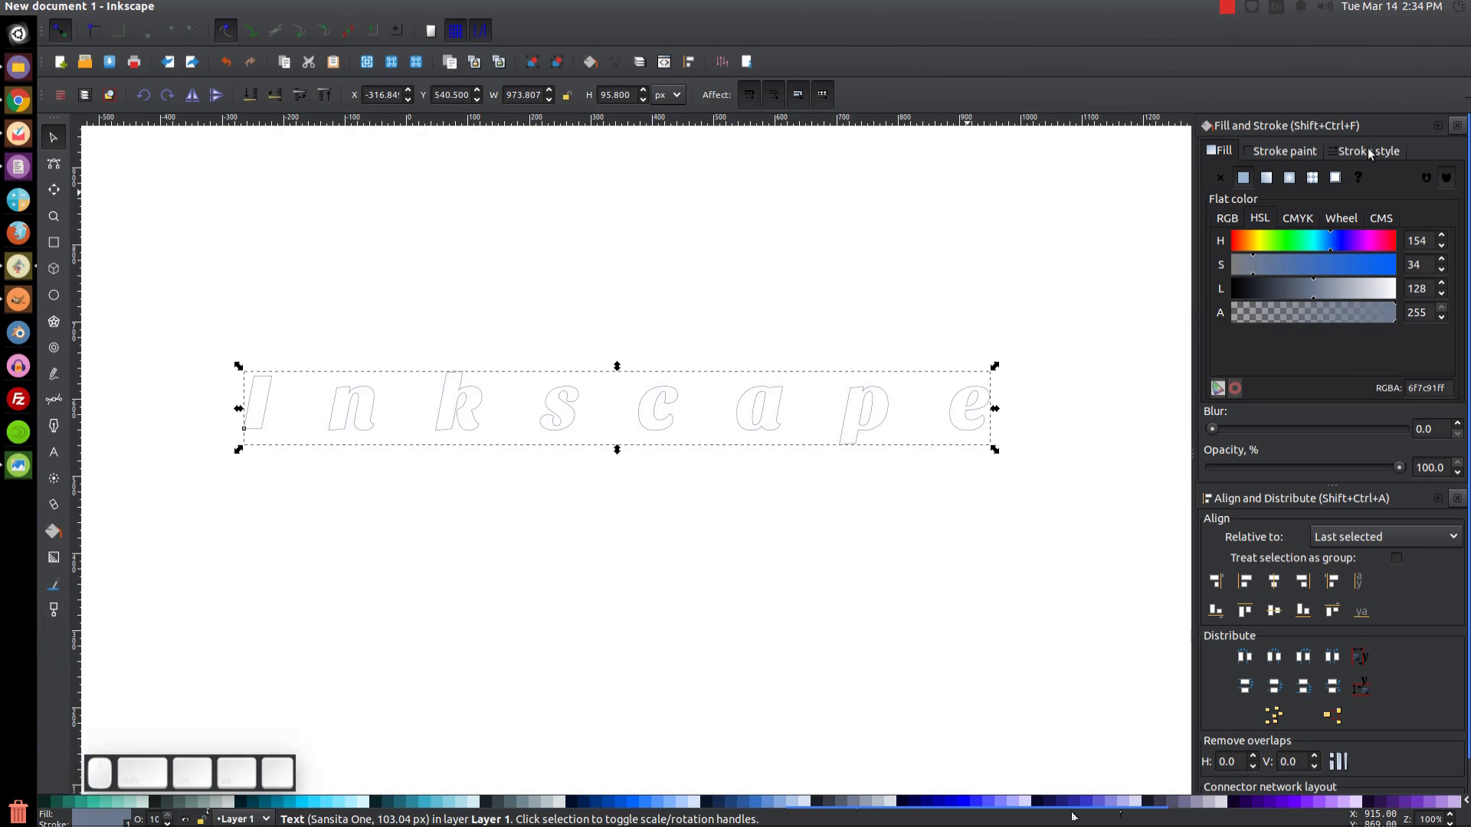
pyautogui.click(1370, 157)
pyautogui.click(1326, 196)
pyautogui.click(997, 409)
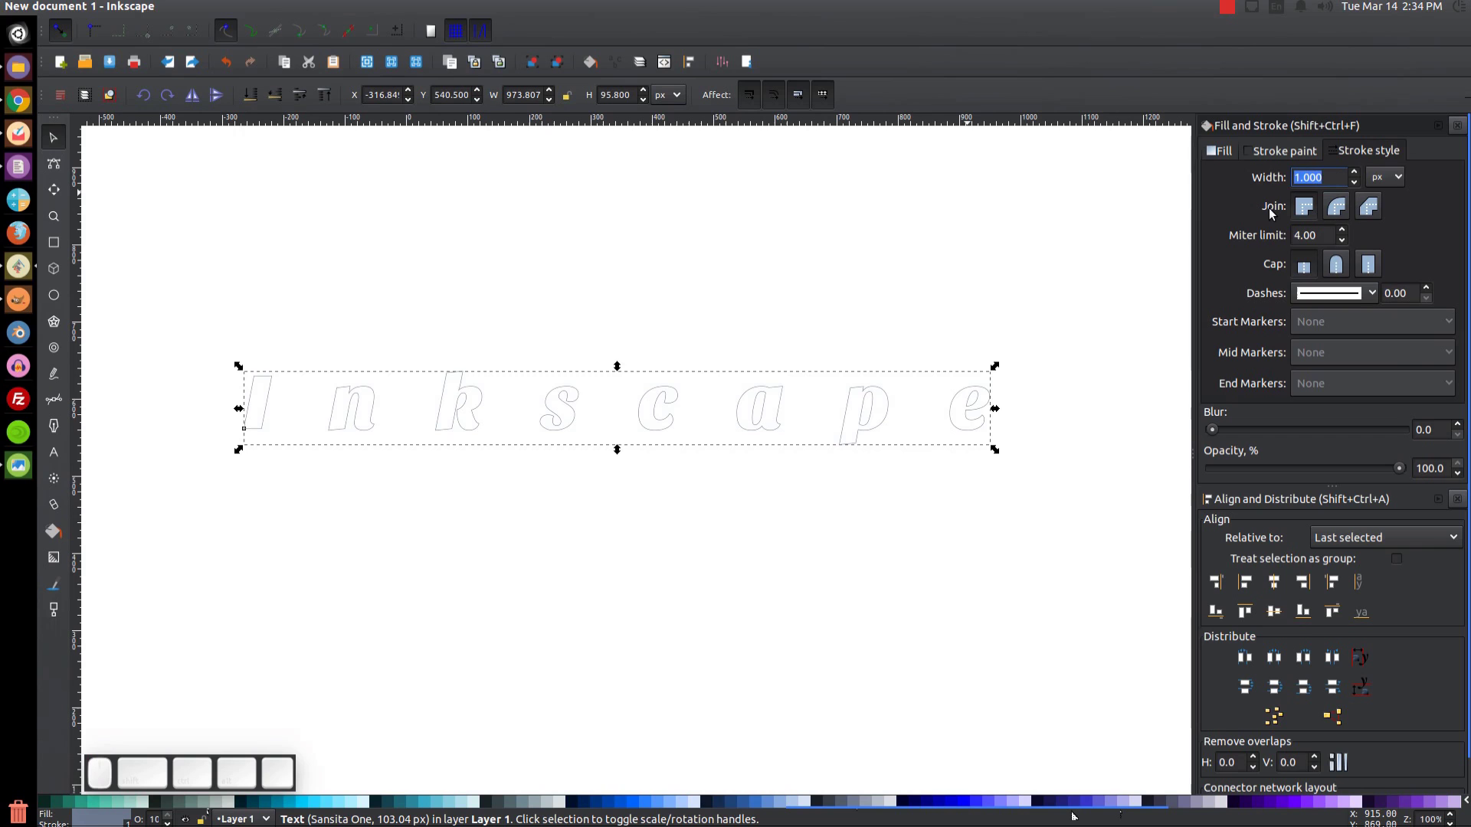
pyautogui.press('Return')
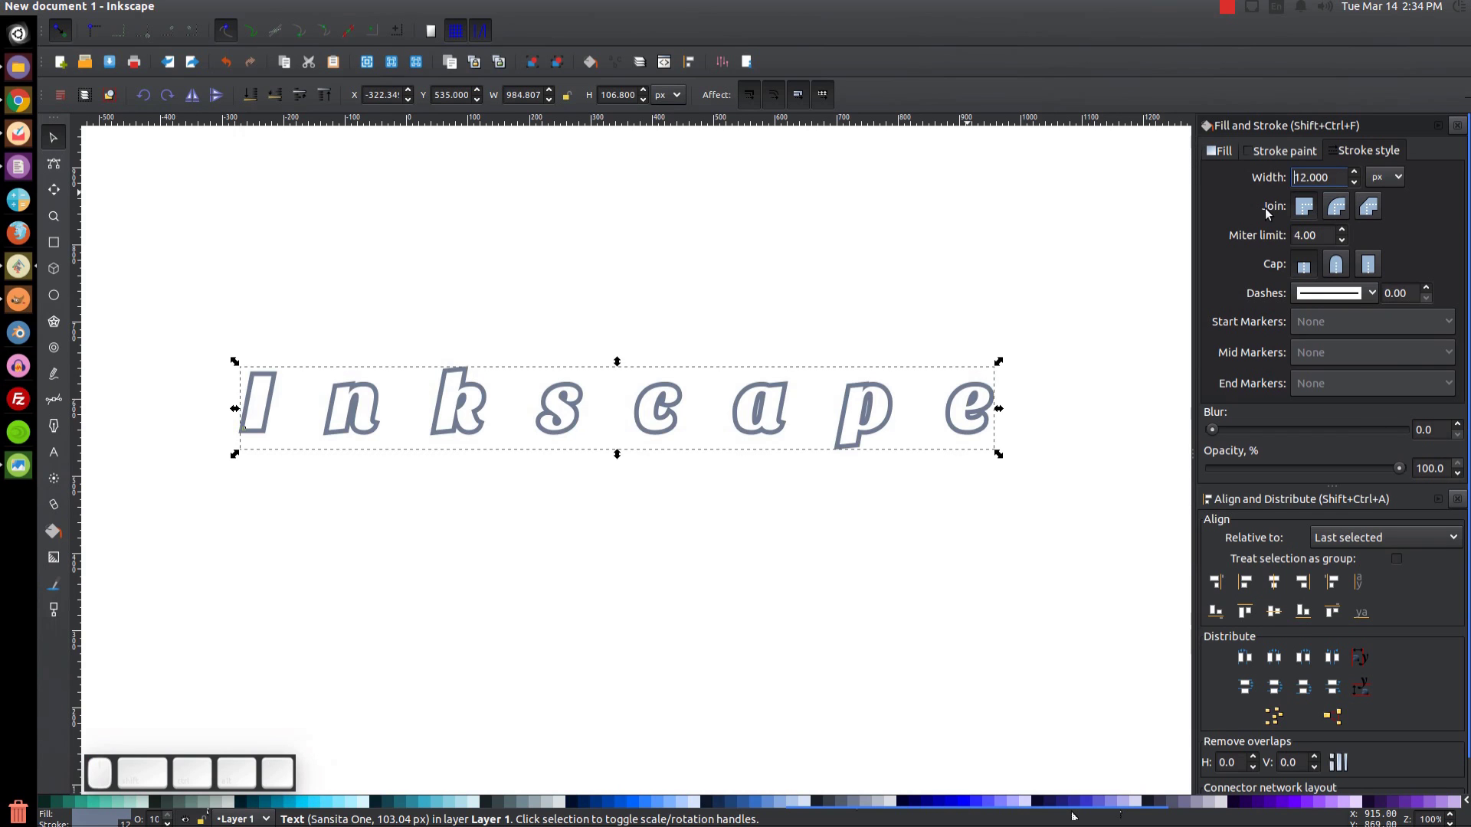
pyautogui.click(999, 410)
pyautogui.press('8')
pyautogui.press('Return')
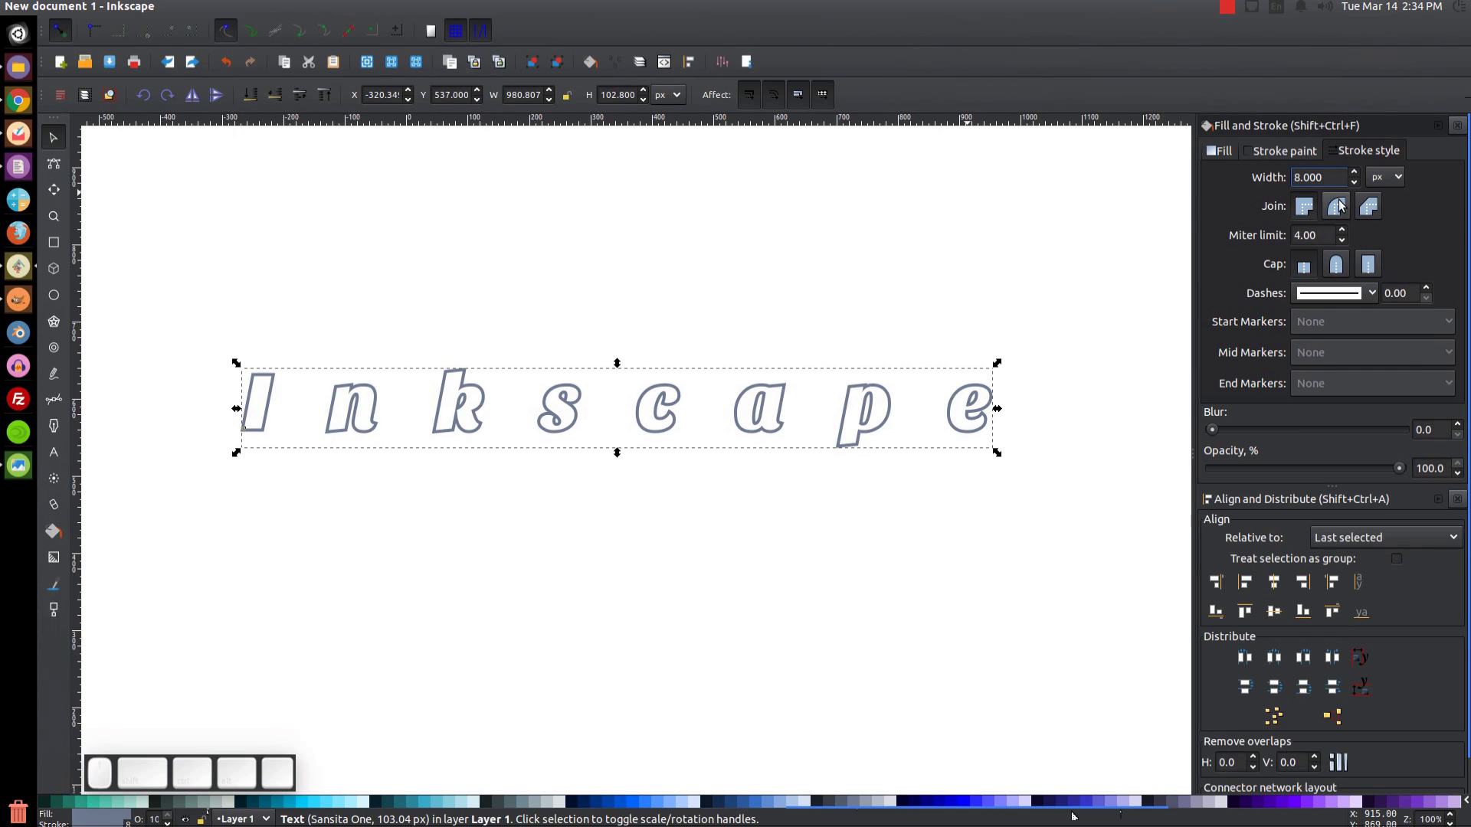
# Give the outline round joins and round caps.
pyautogui.click(1339, 206)
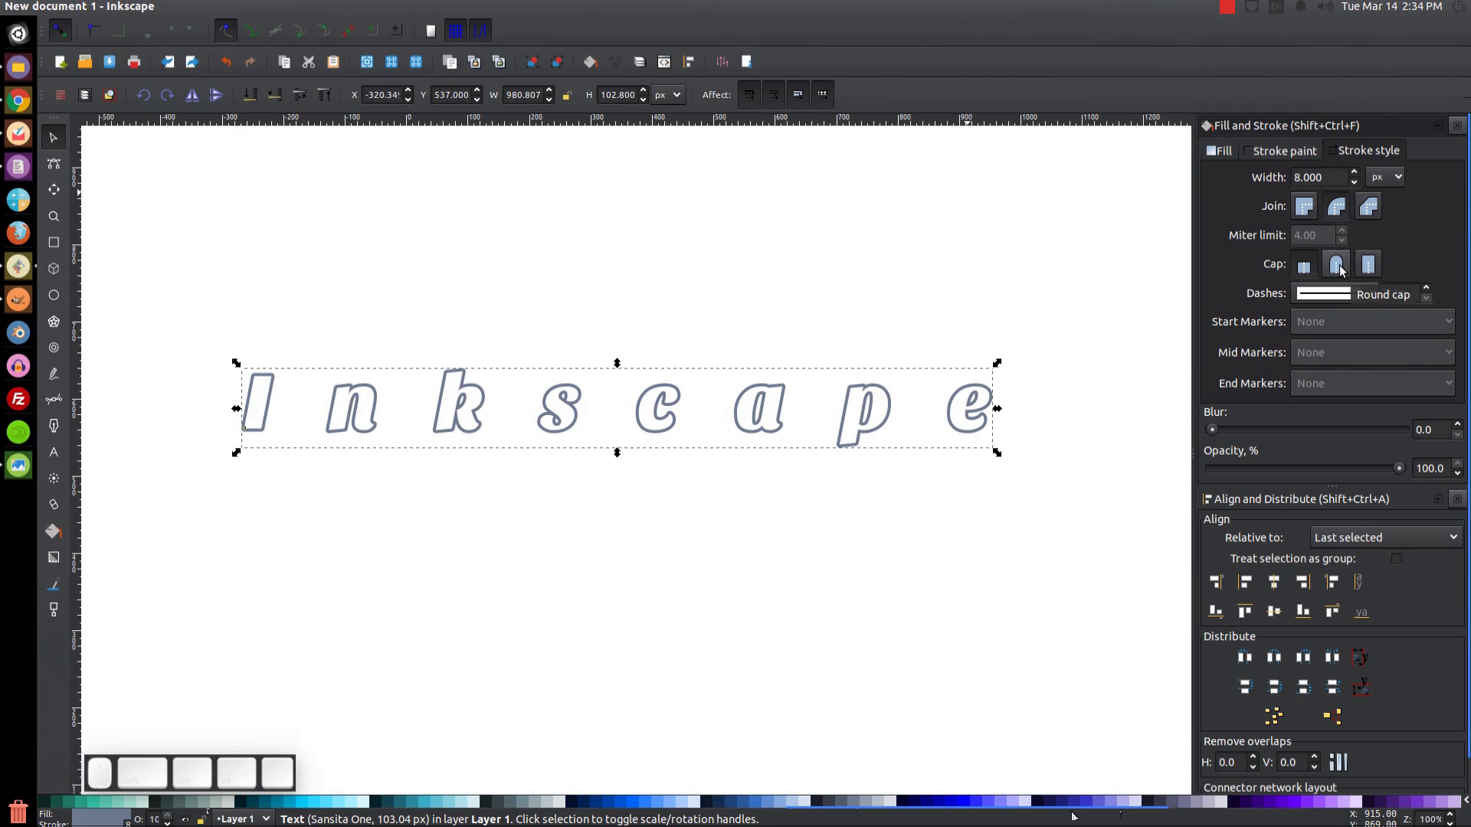
pyautogui.click(1343, 266)
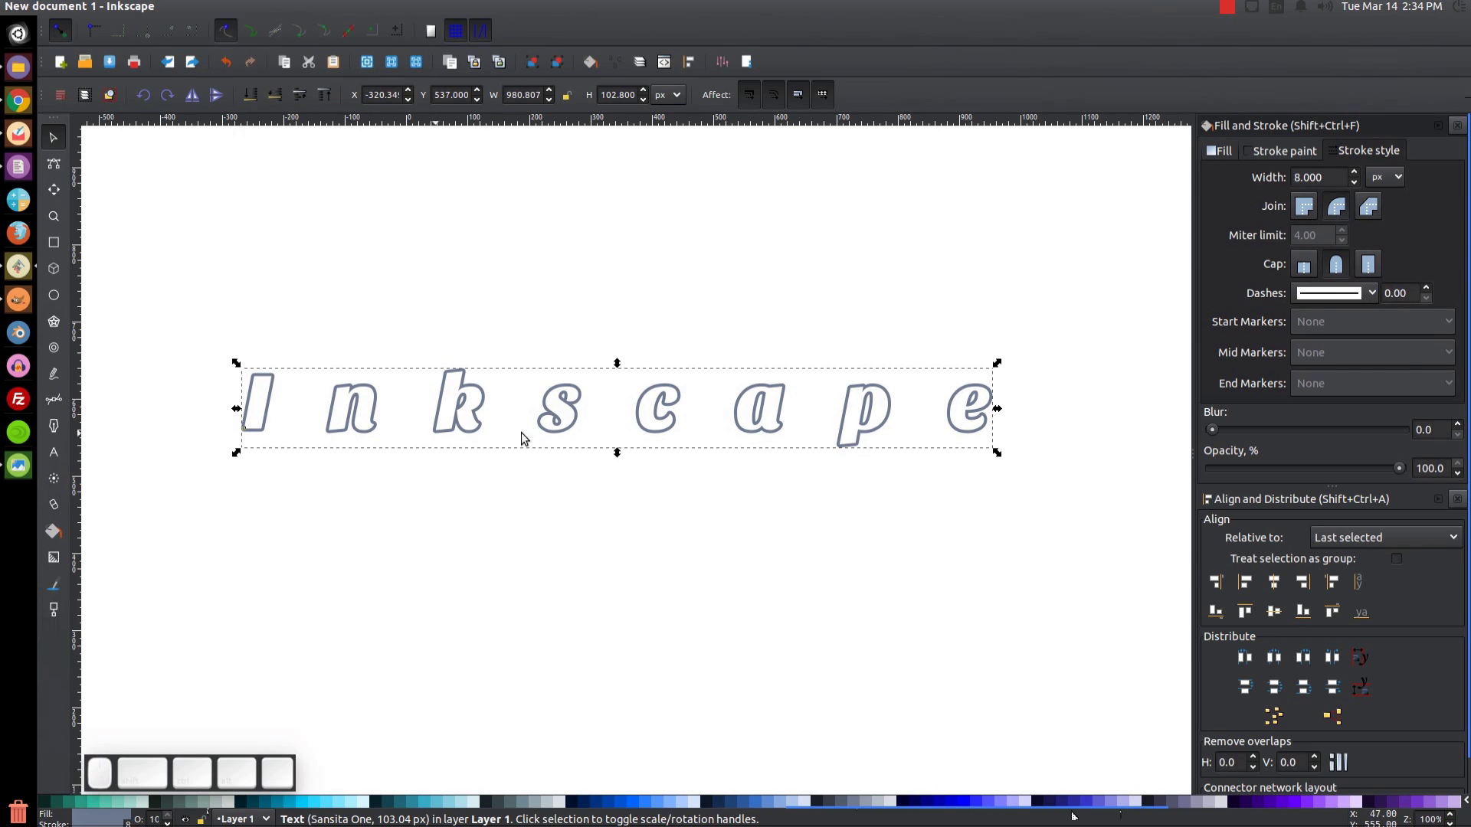
pyautogui.click(658, 372)
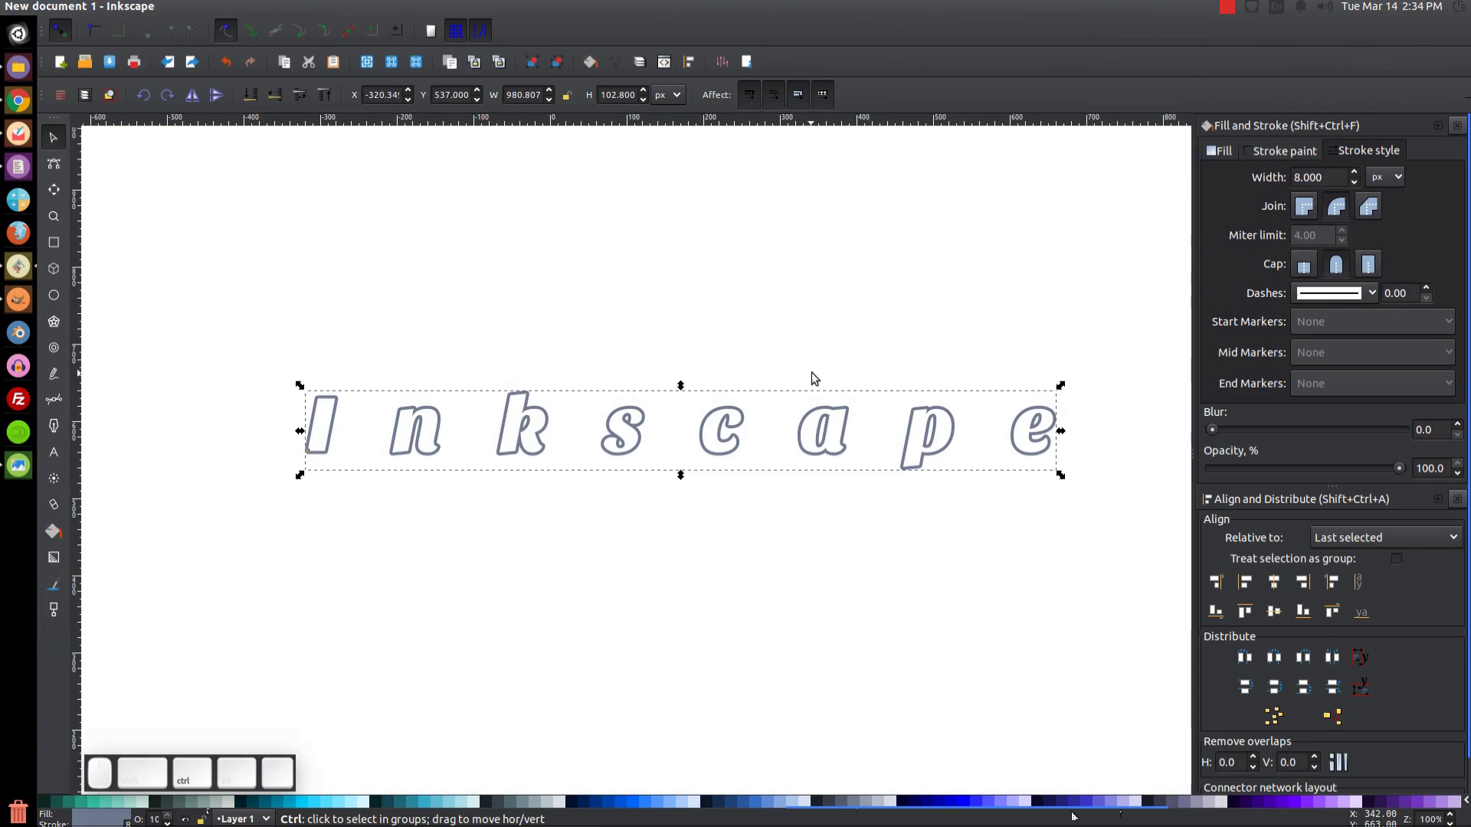
# Duplicate the word, colour the copy's fill and stroke red and send it to the bottom.
pyautogui.press('ctrl+d')
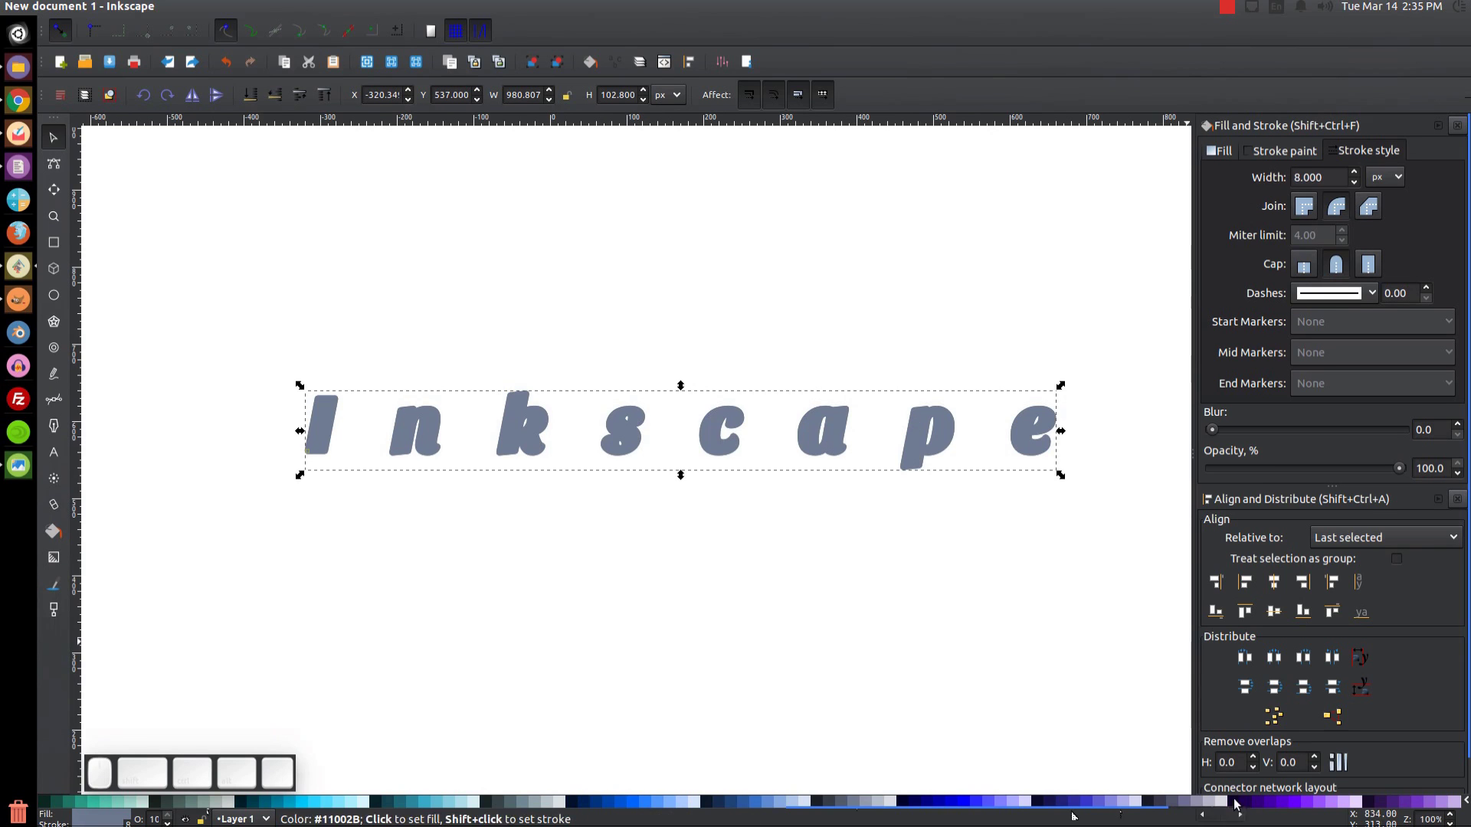
pyautogui.scroll(3)
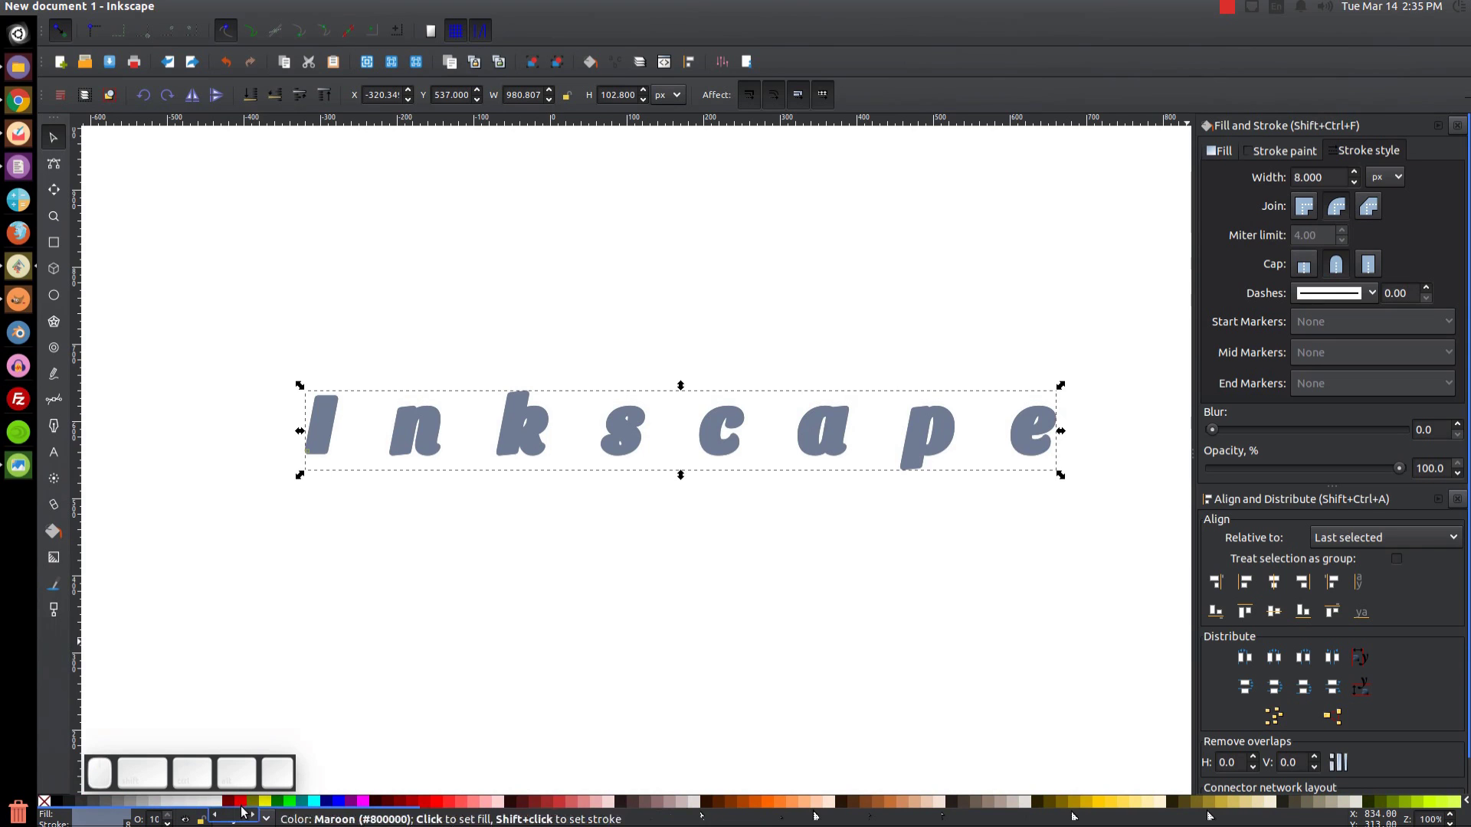
pyautogui.click(243, 803)
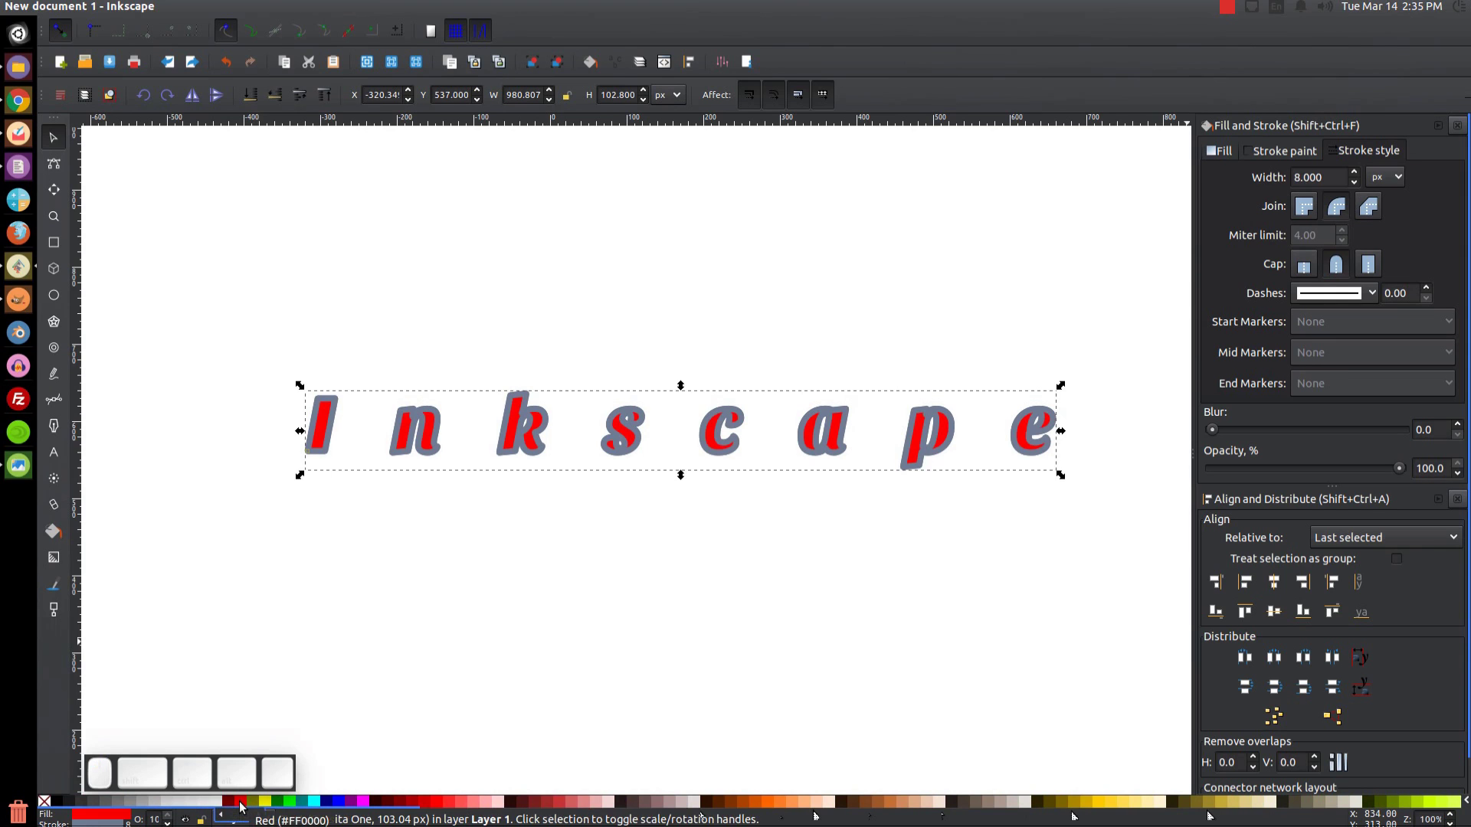
pyautogui.click(243, 803)
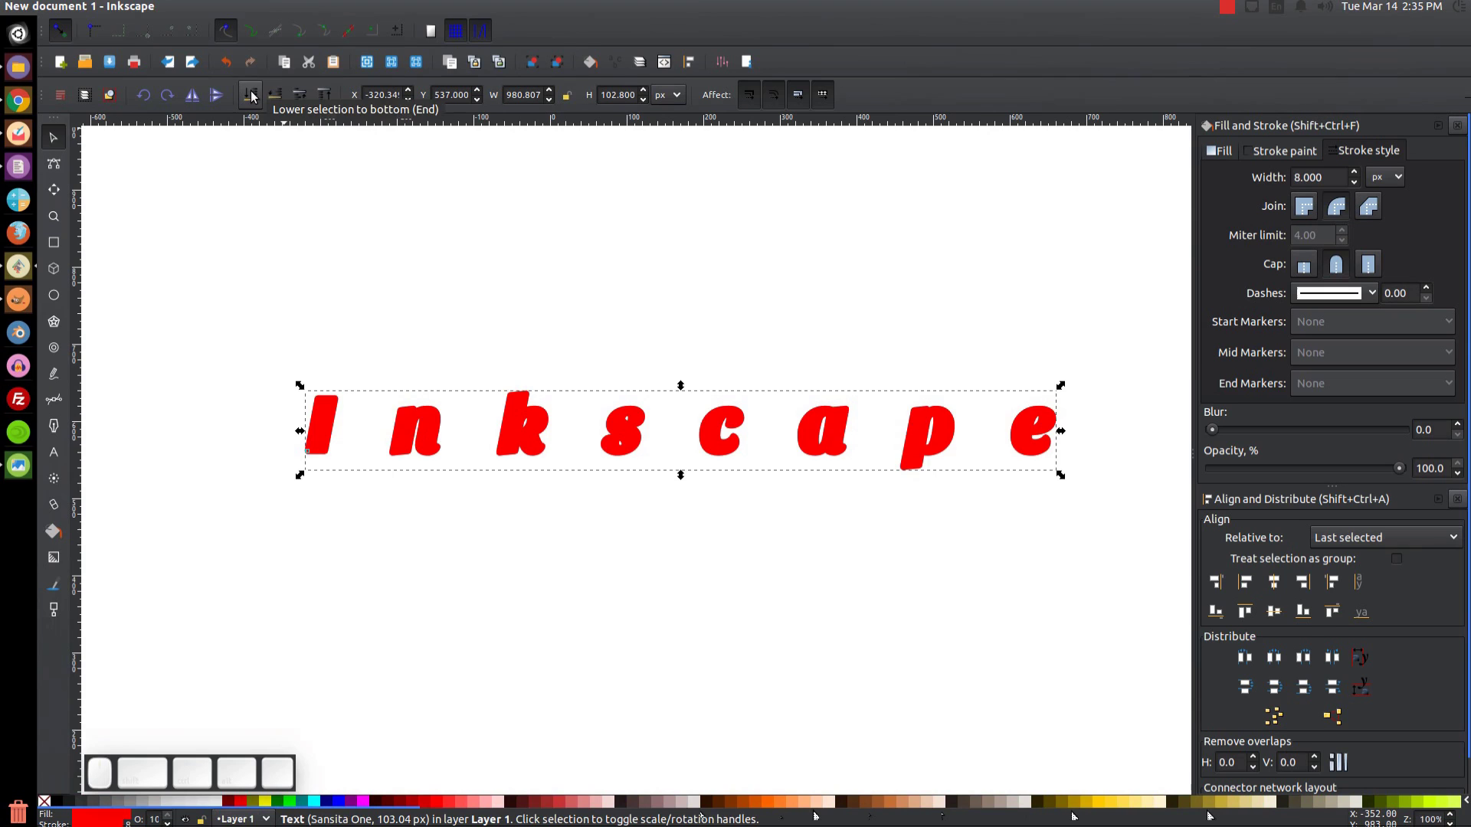
pyautogui.click(258, 97)
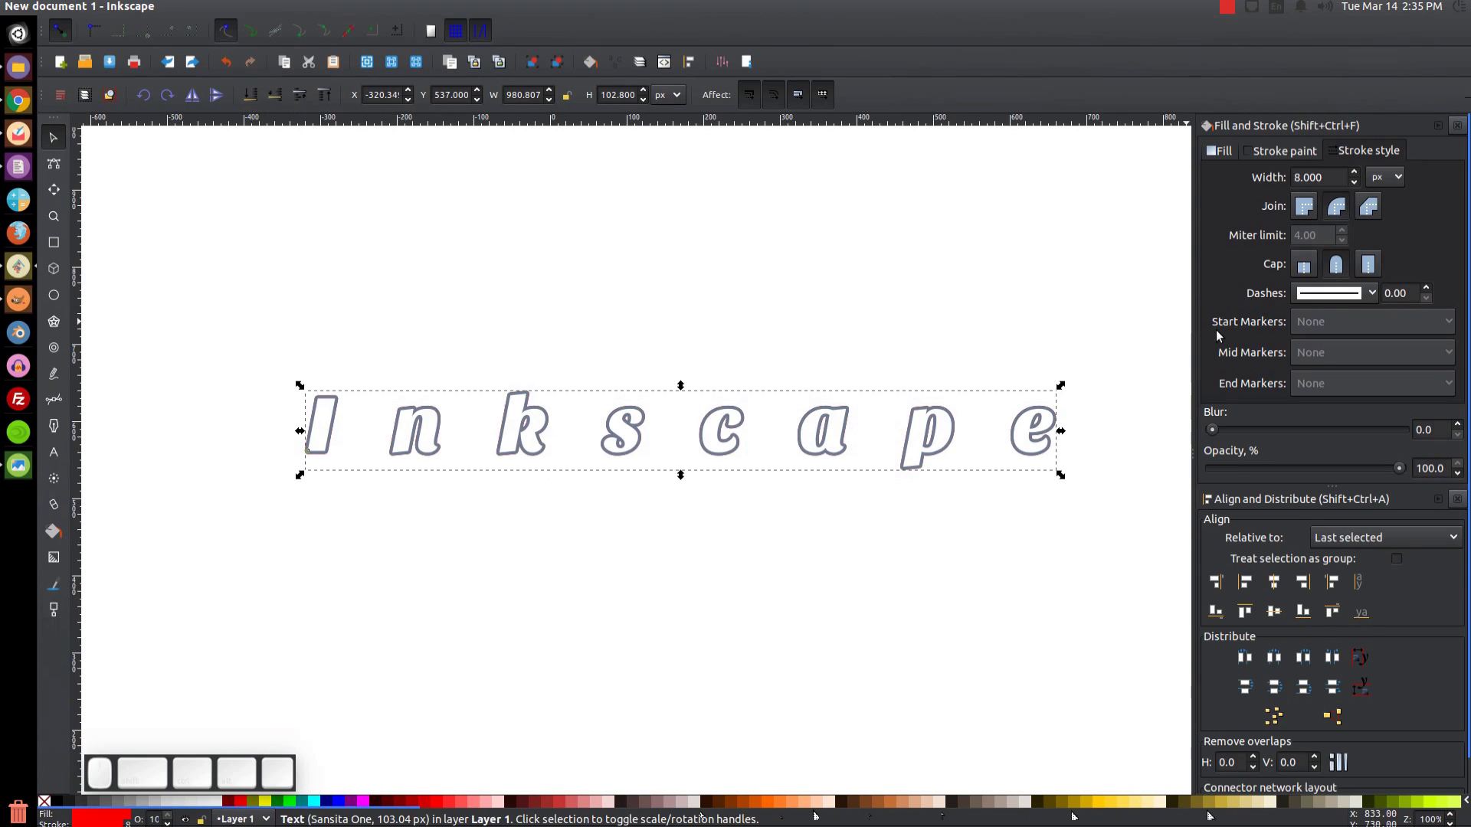
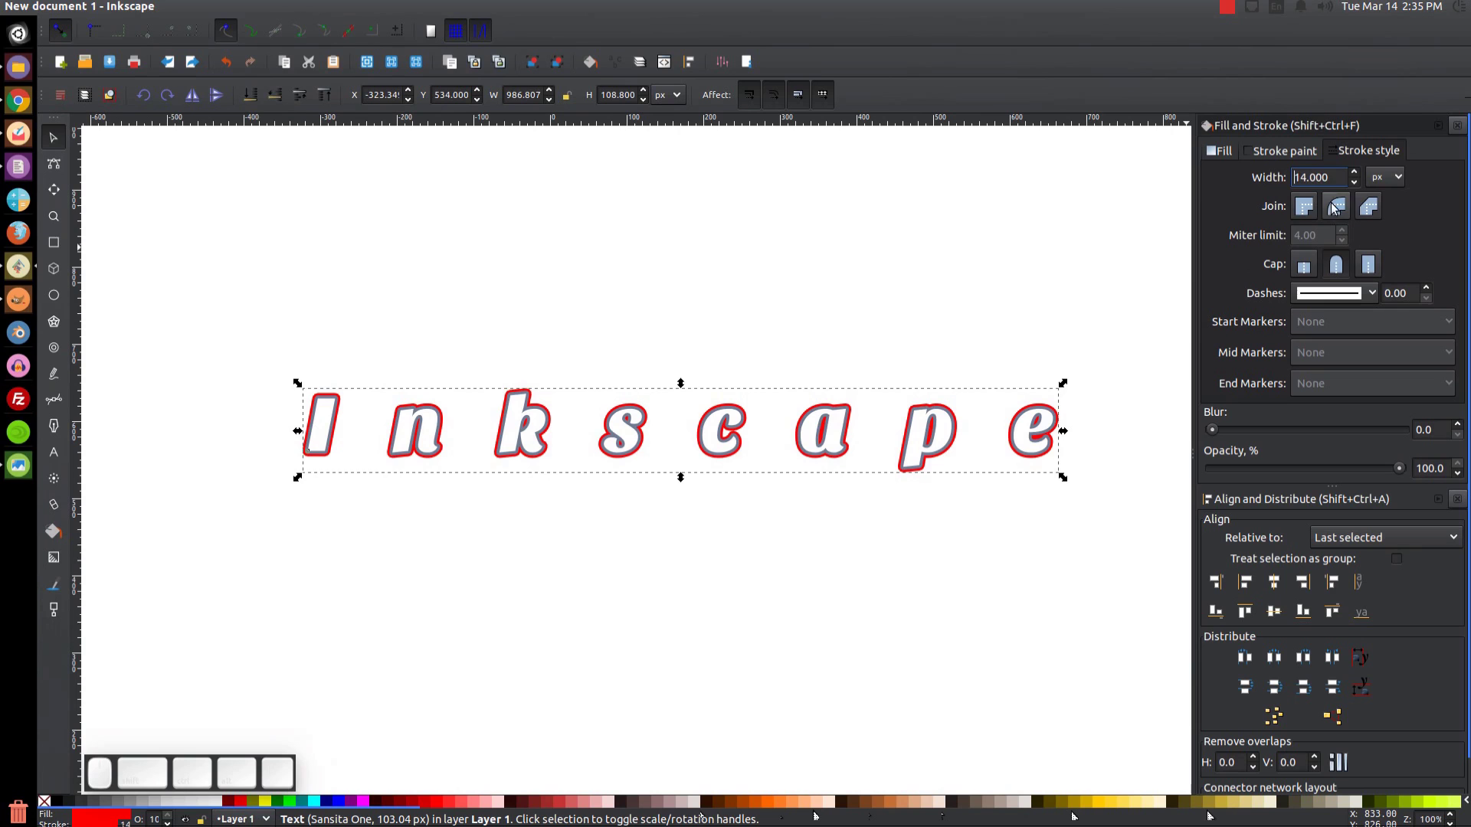
# Thicken the copy's stroke to 16 px and make its fill and stroke white.
pyautogui.scroll(3)
pyautogui.press('1')
pyautogui.press('6')
pyautogui.press('Return')
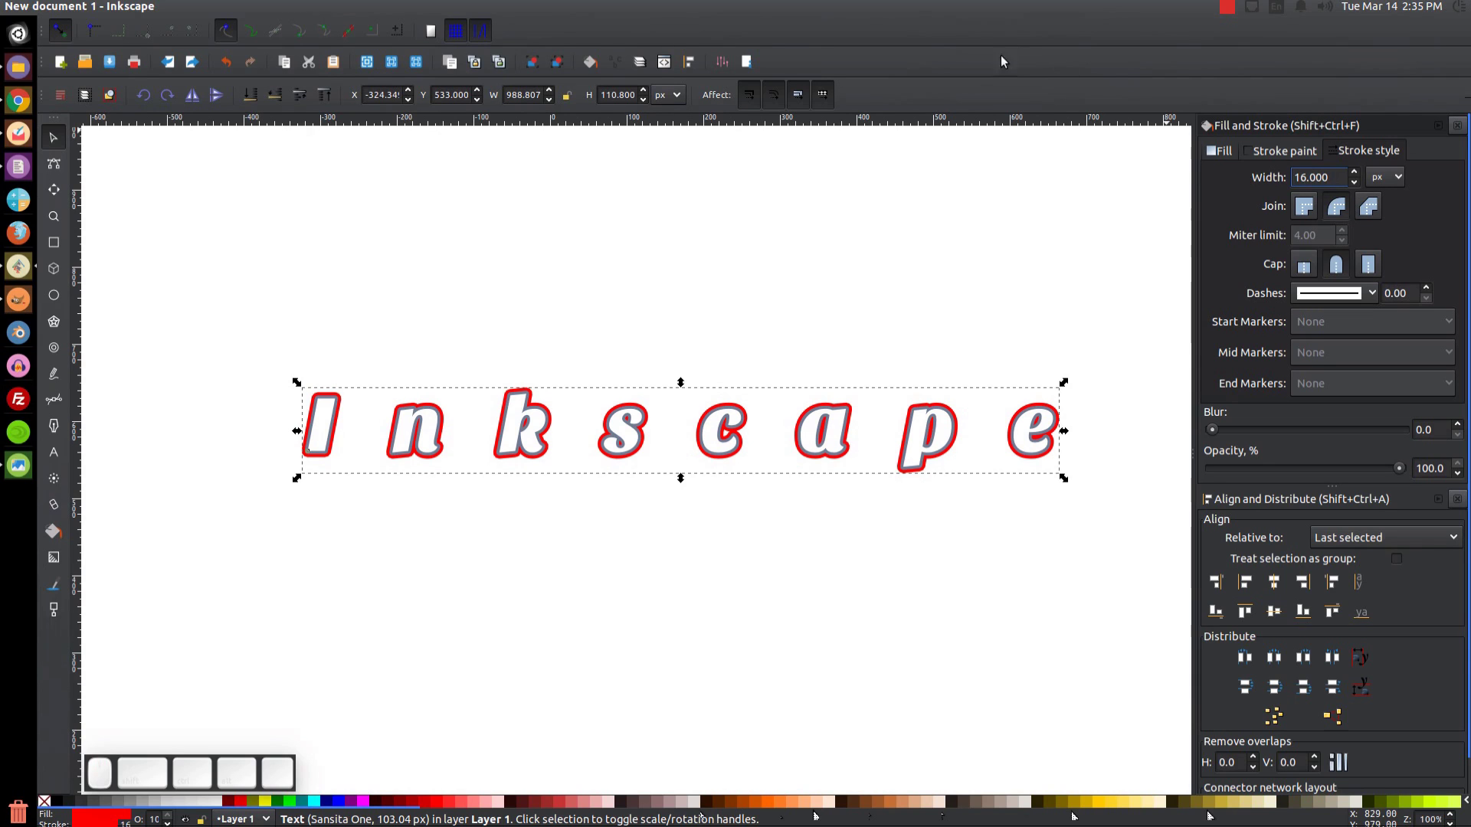
pyautogui.click(223, 804)
pyautogui.click(220, 803)
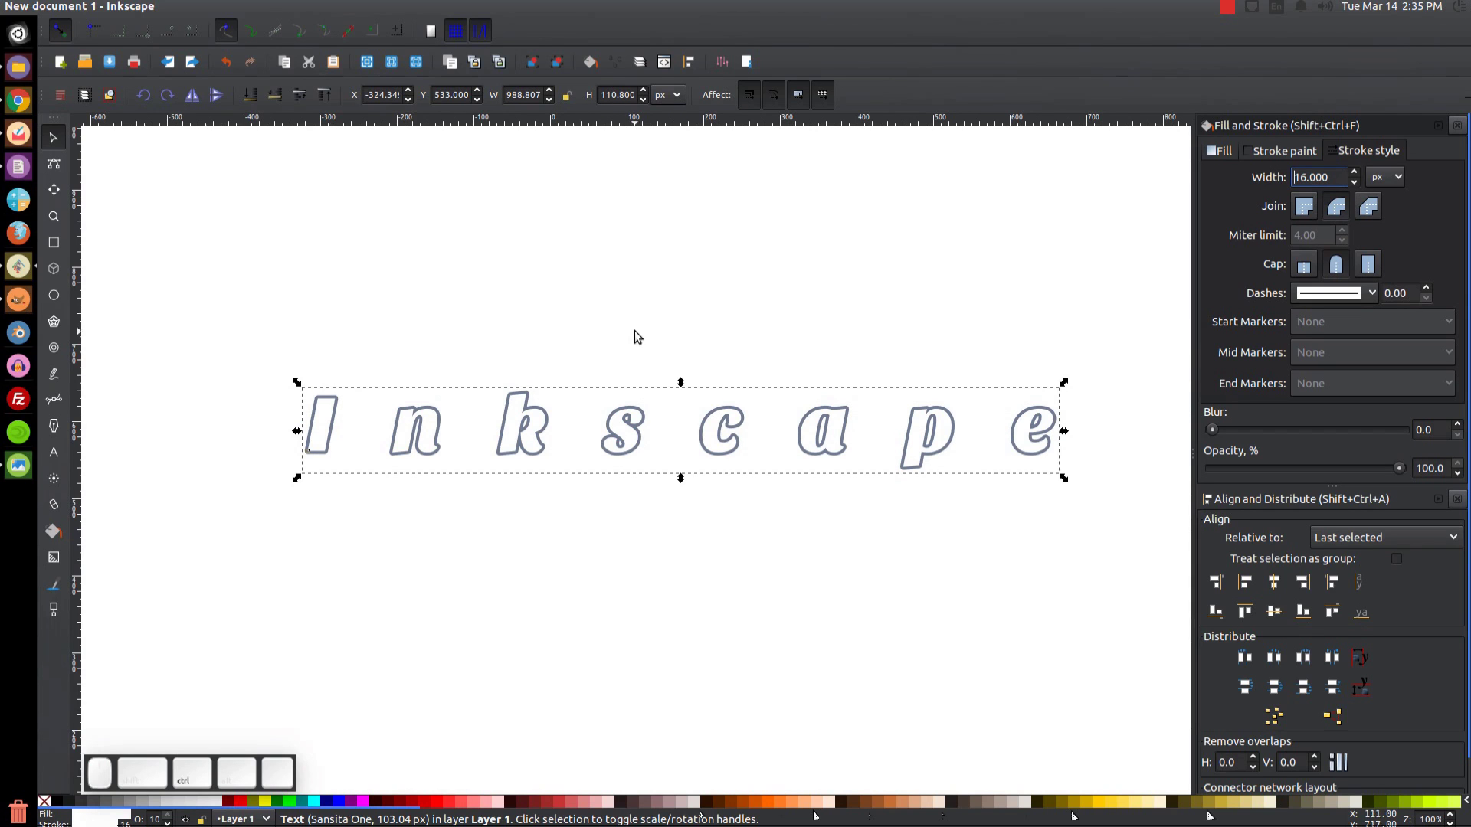
# Duplicate again as a black-filled, black-stroked shadow copy sent to the bottom.
pyautogui.press('ctrl+d')
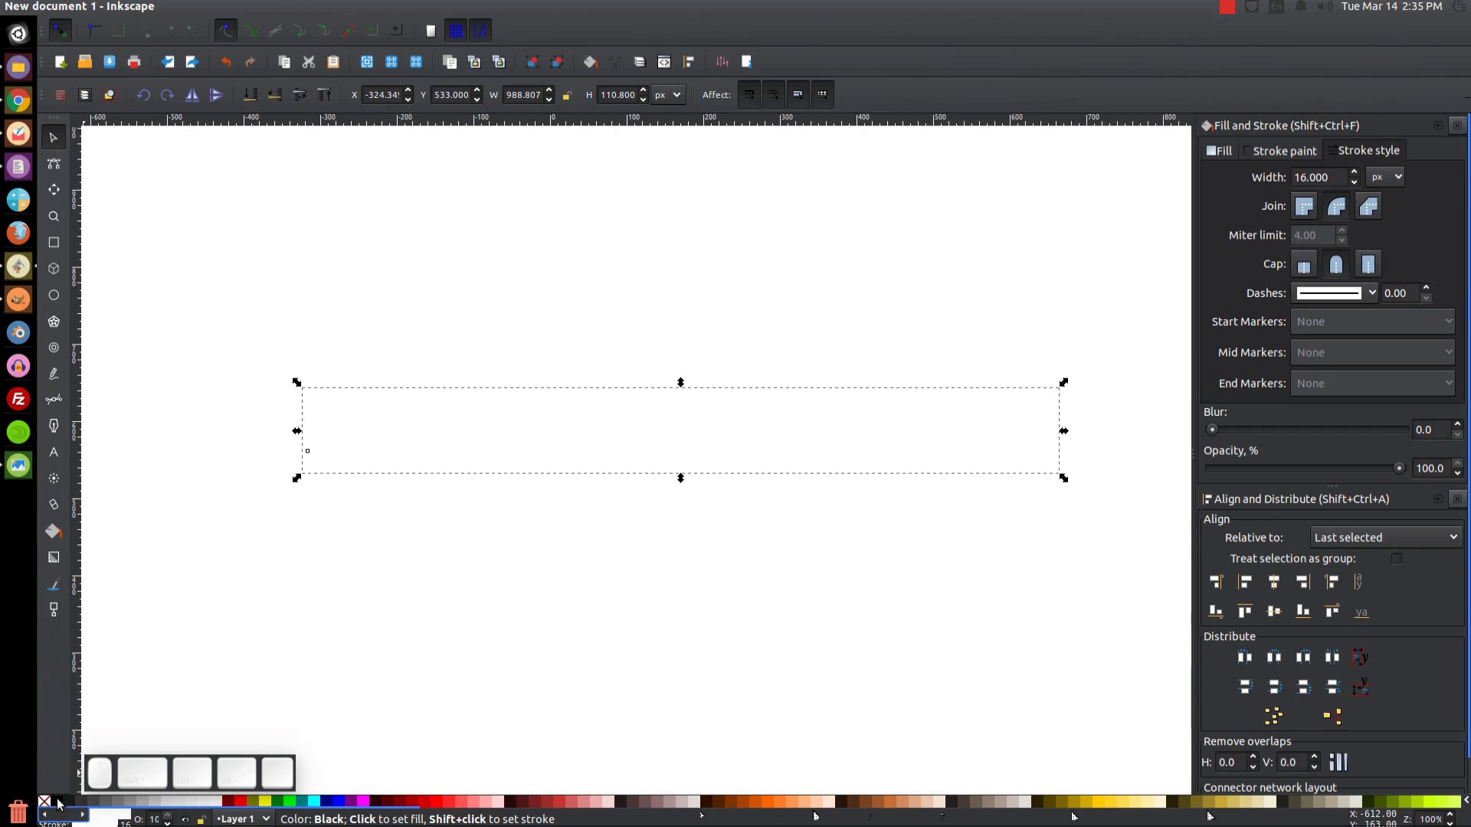
pyautogui.click(60, 802)
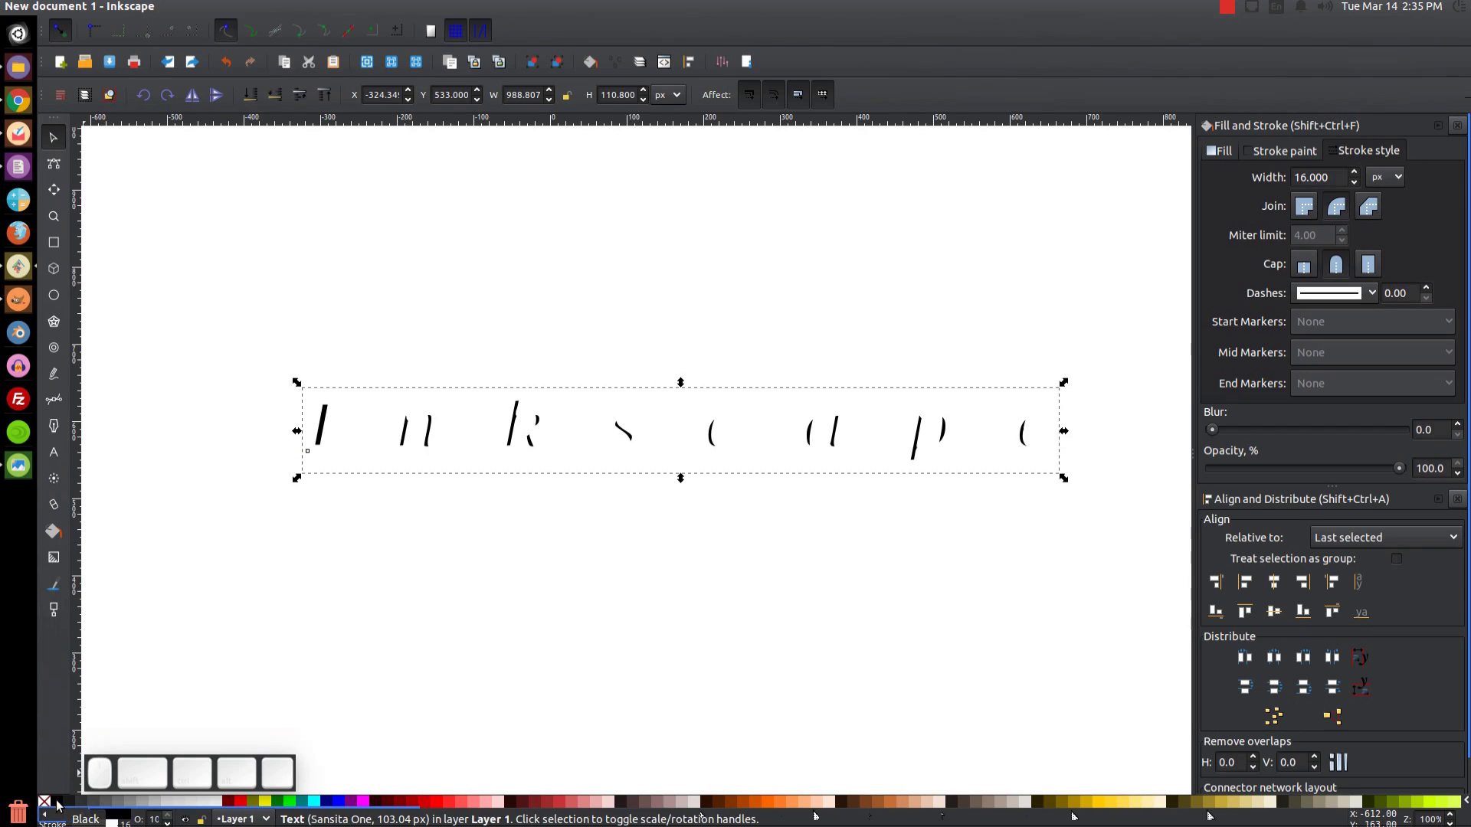
pyautogui.click(60, 802)
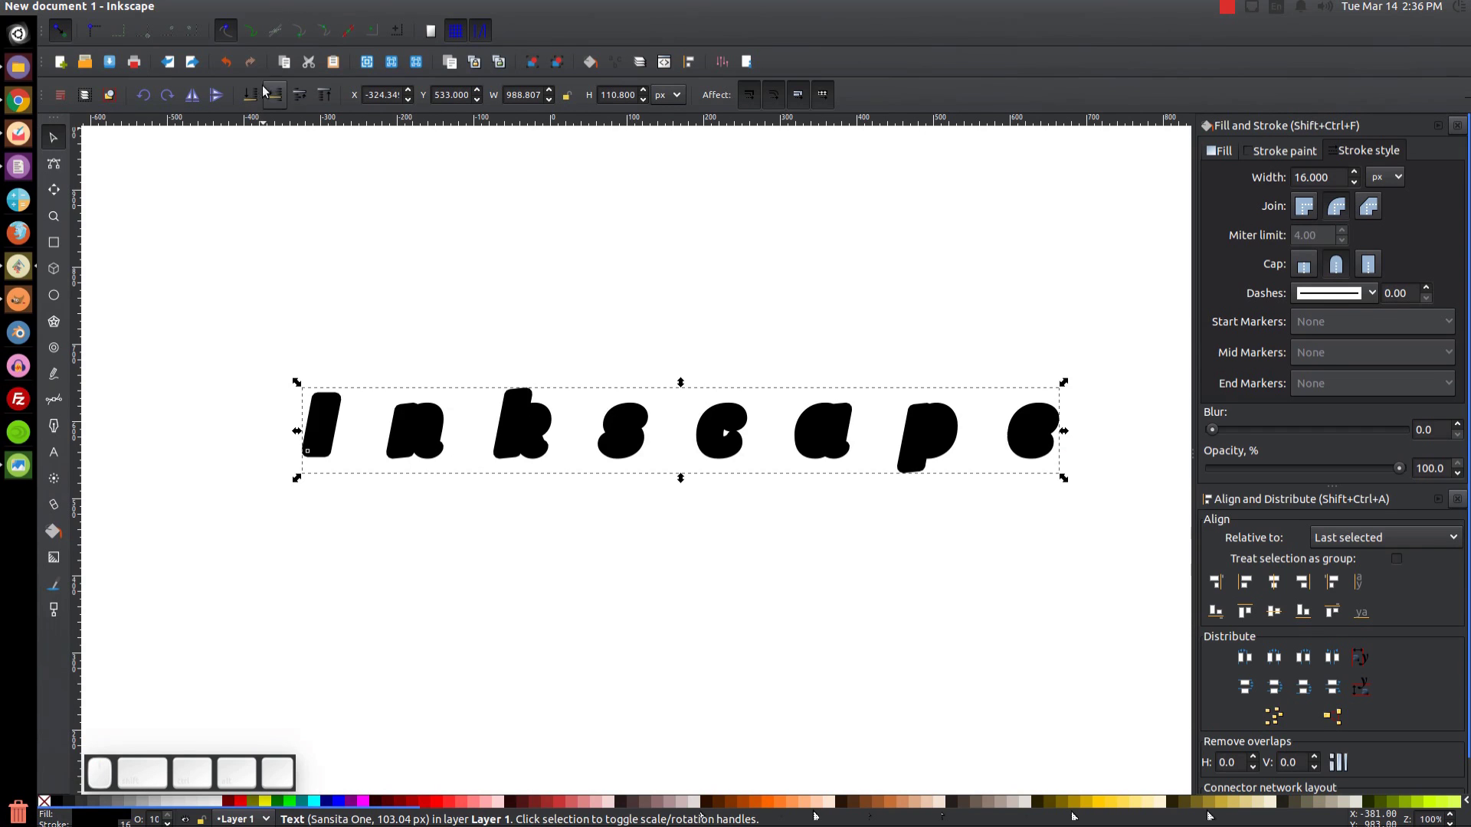
pyautogui.click(256, 98)
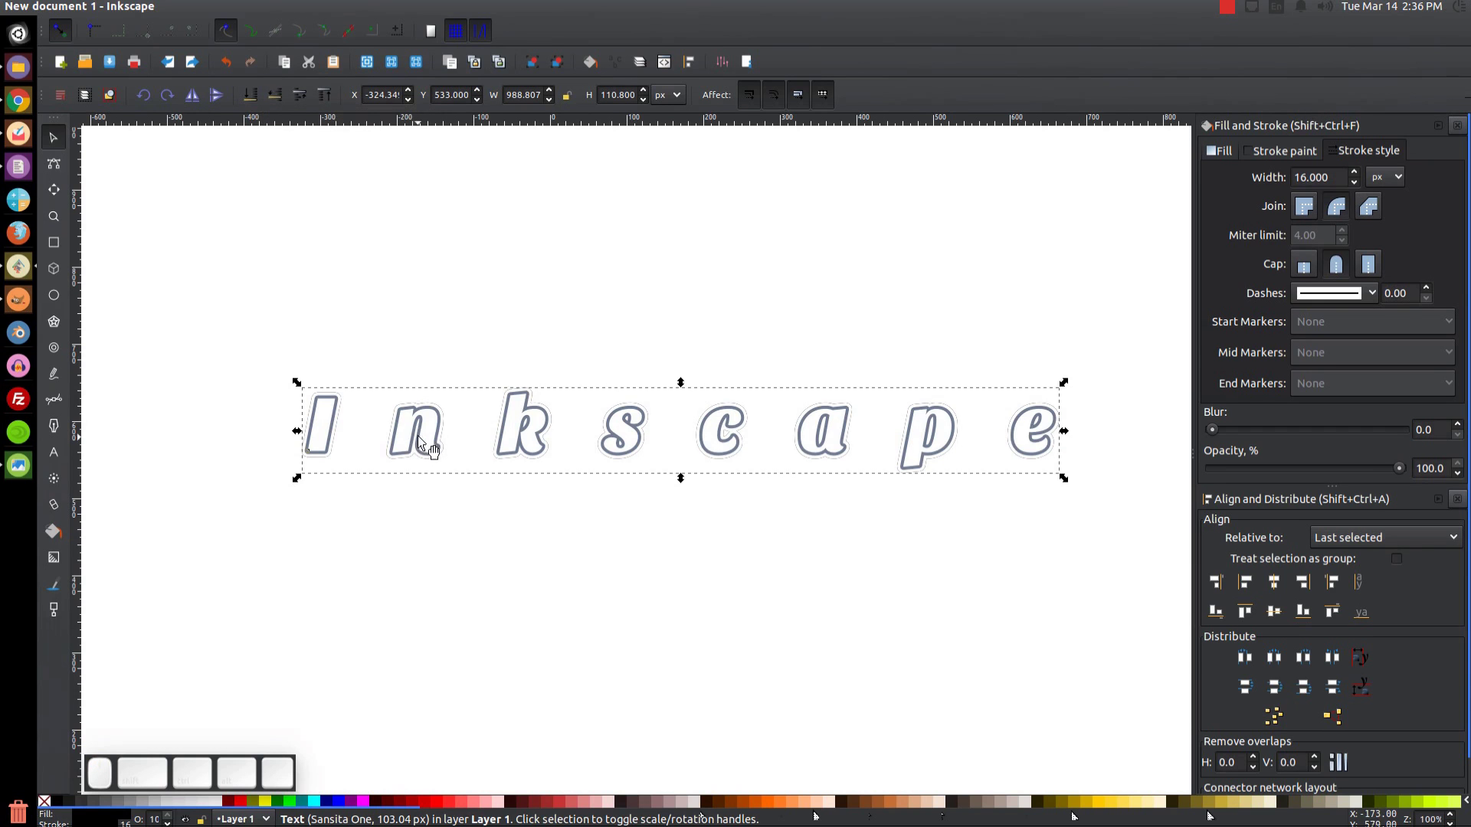
pyautogui.click(1060, 435)
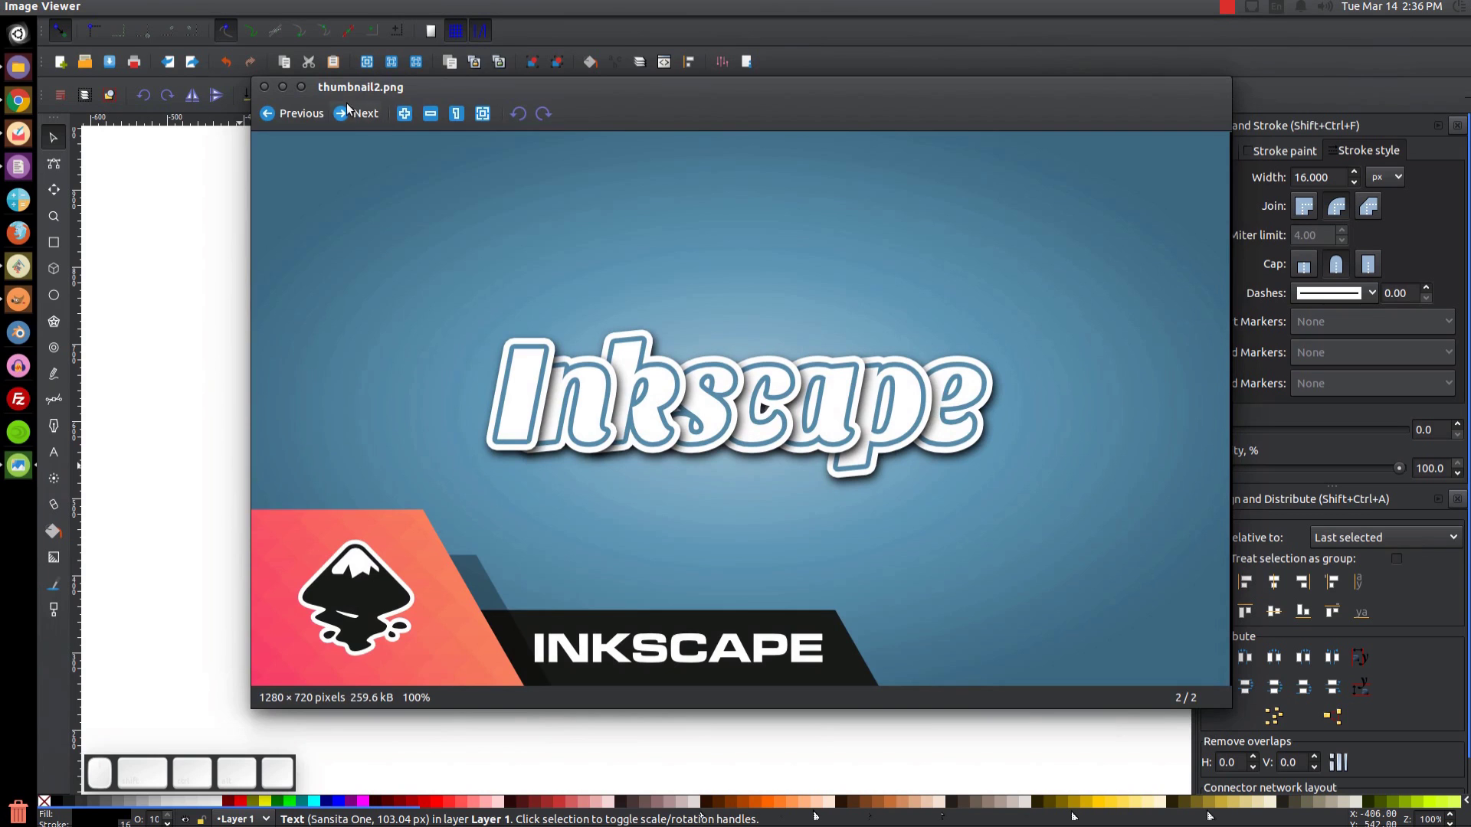
pyautogui.click(291, 89)
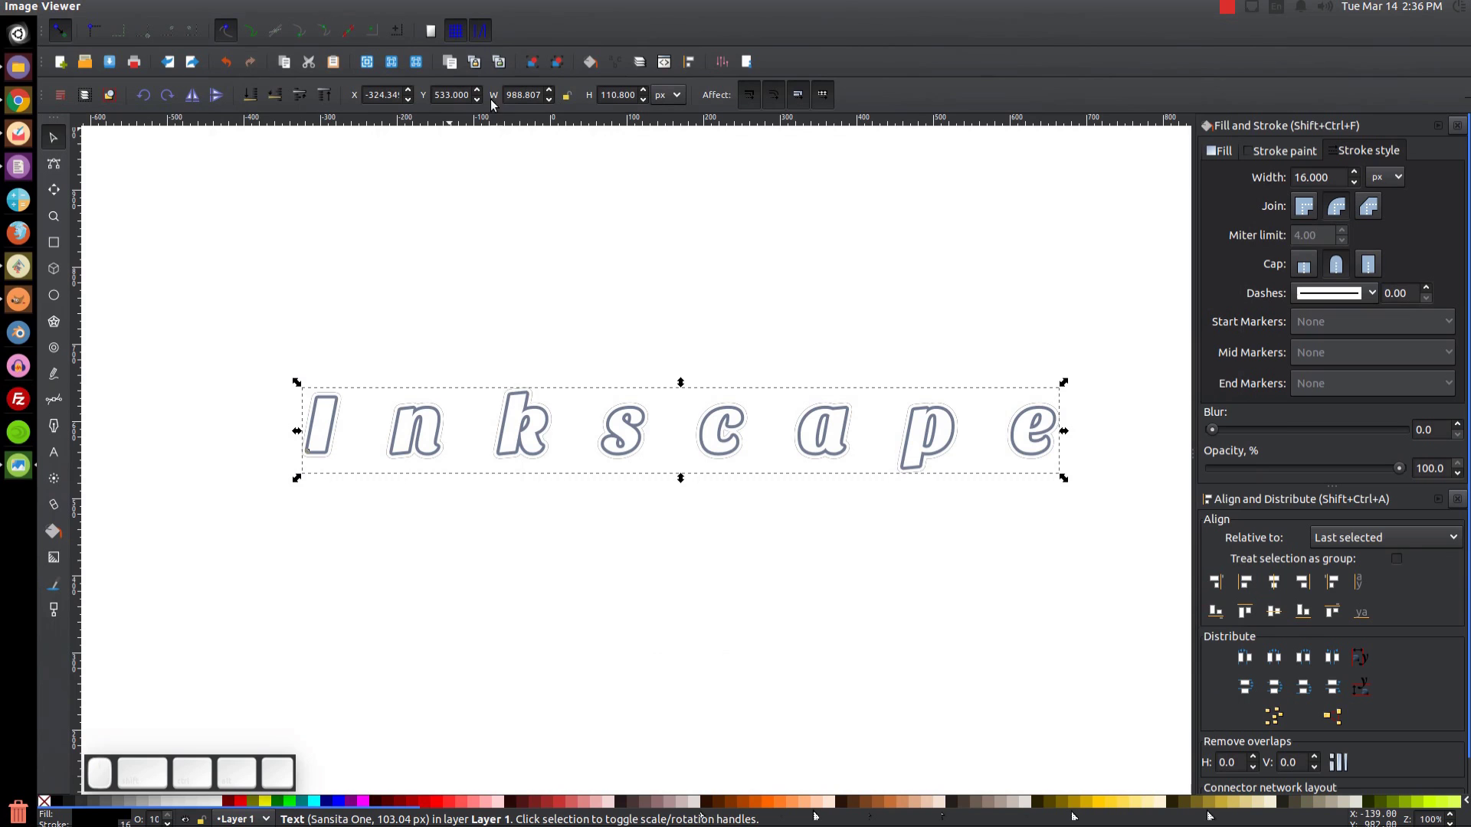
# Nudge the black shadow slightly down and right with the X and Y spinners.
pyautogui.click(482, 102)
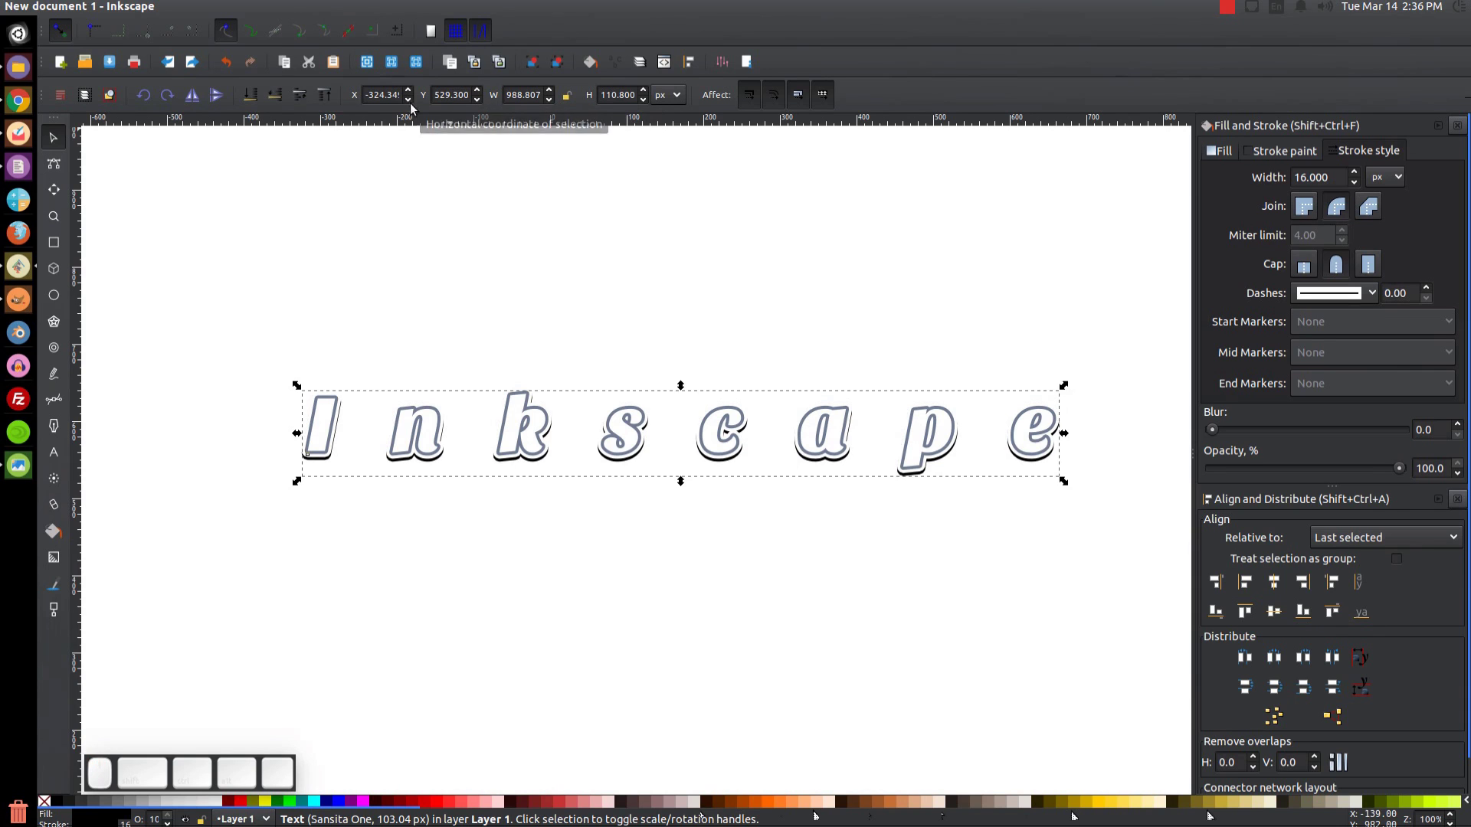
pyautogui.moveTo(412, 89); pyautogui.dragTo(412, 89)
pyautogui.click(413, 89)
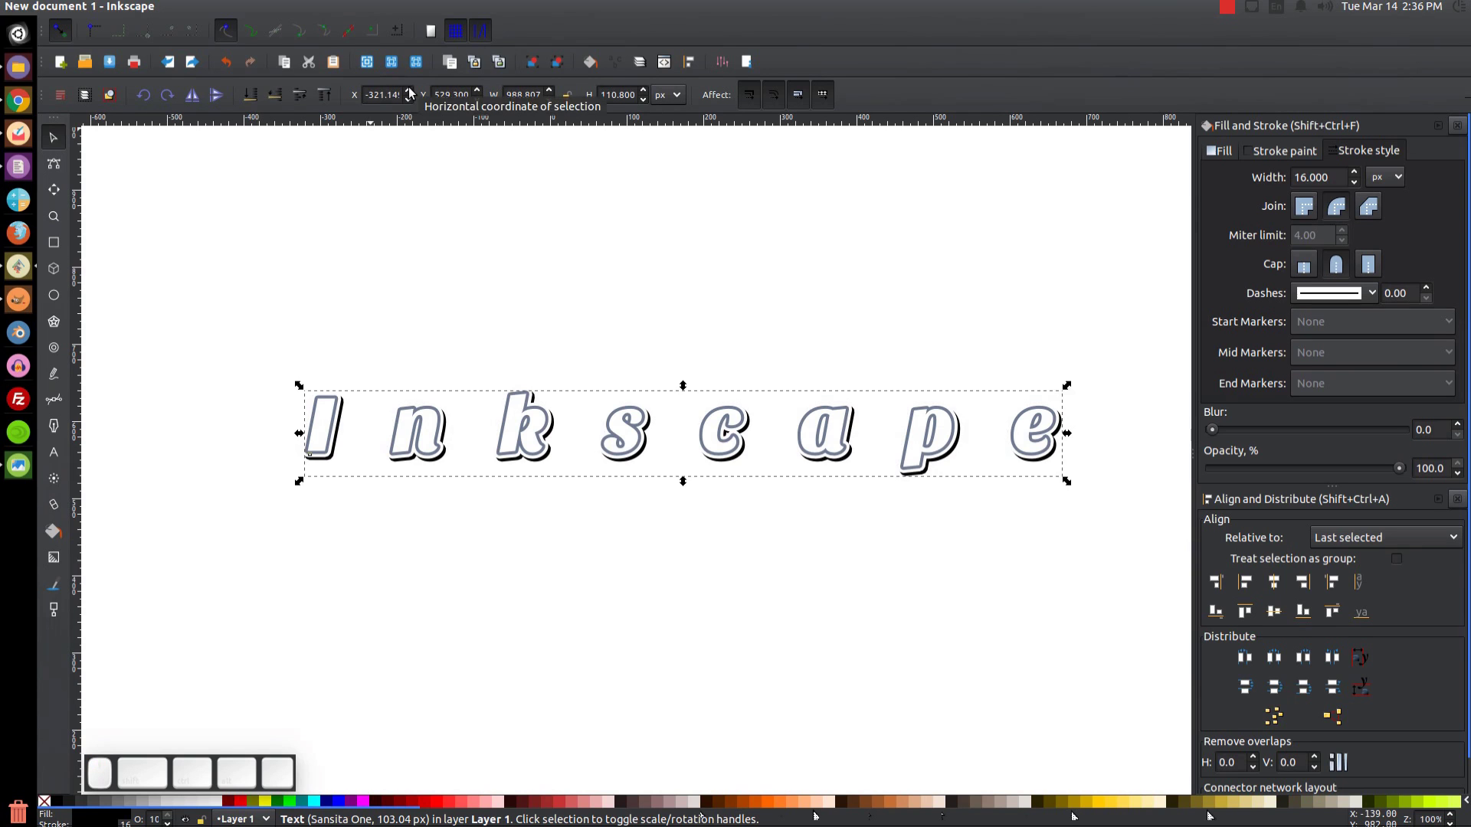
pyautogui.click(412, 89)
pyautogui.click(412, 89)
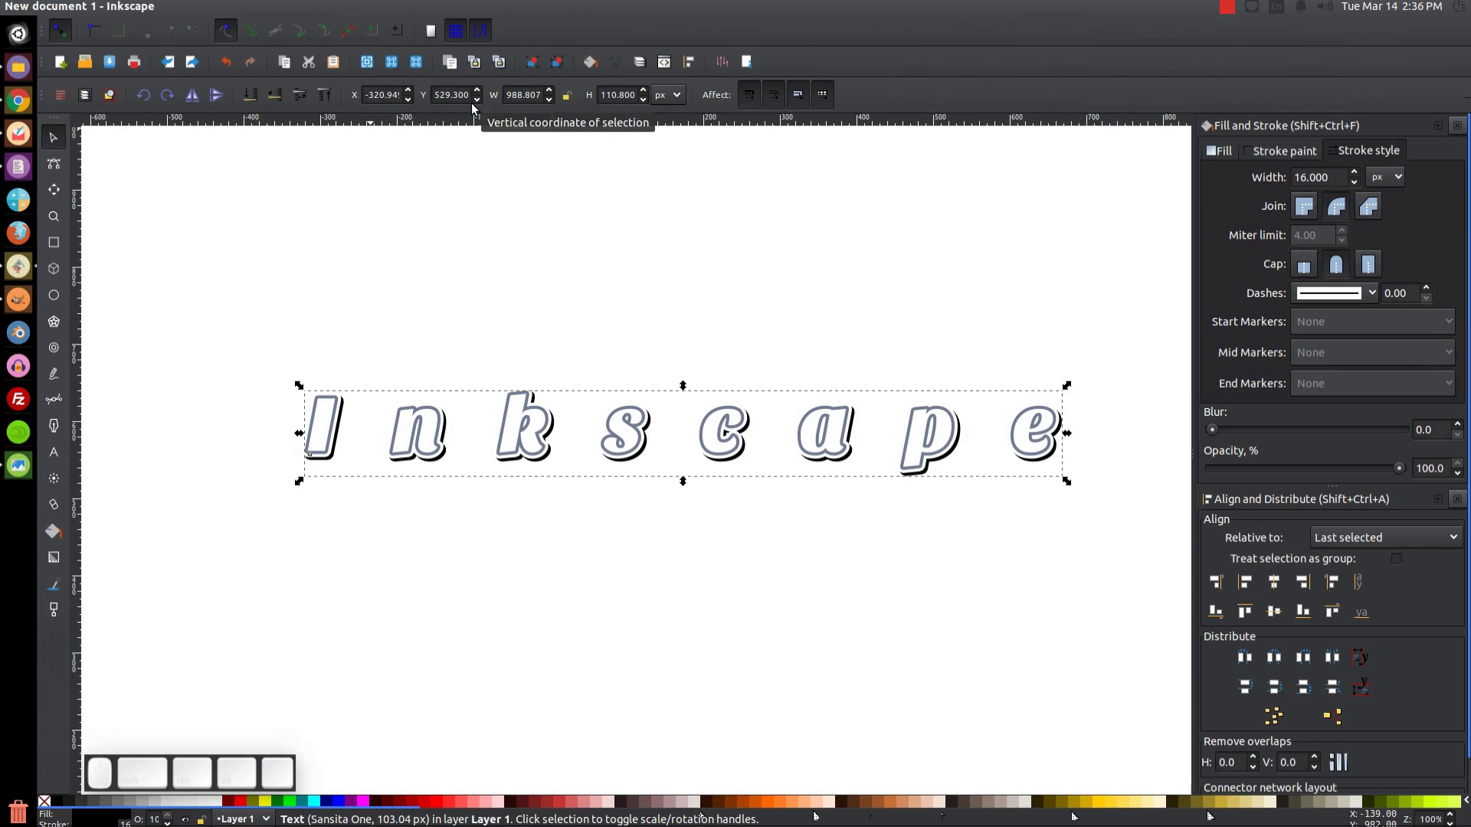
pyautogui.click(481, 101)
pyautogui.click(413, 92)
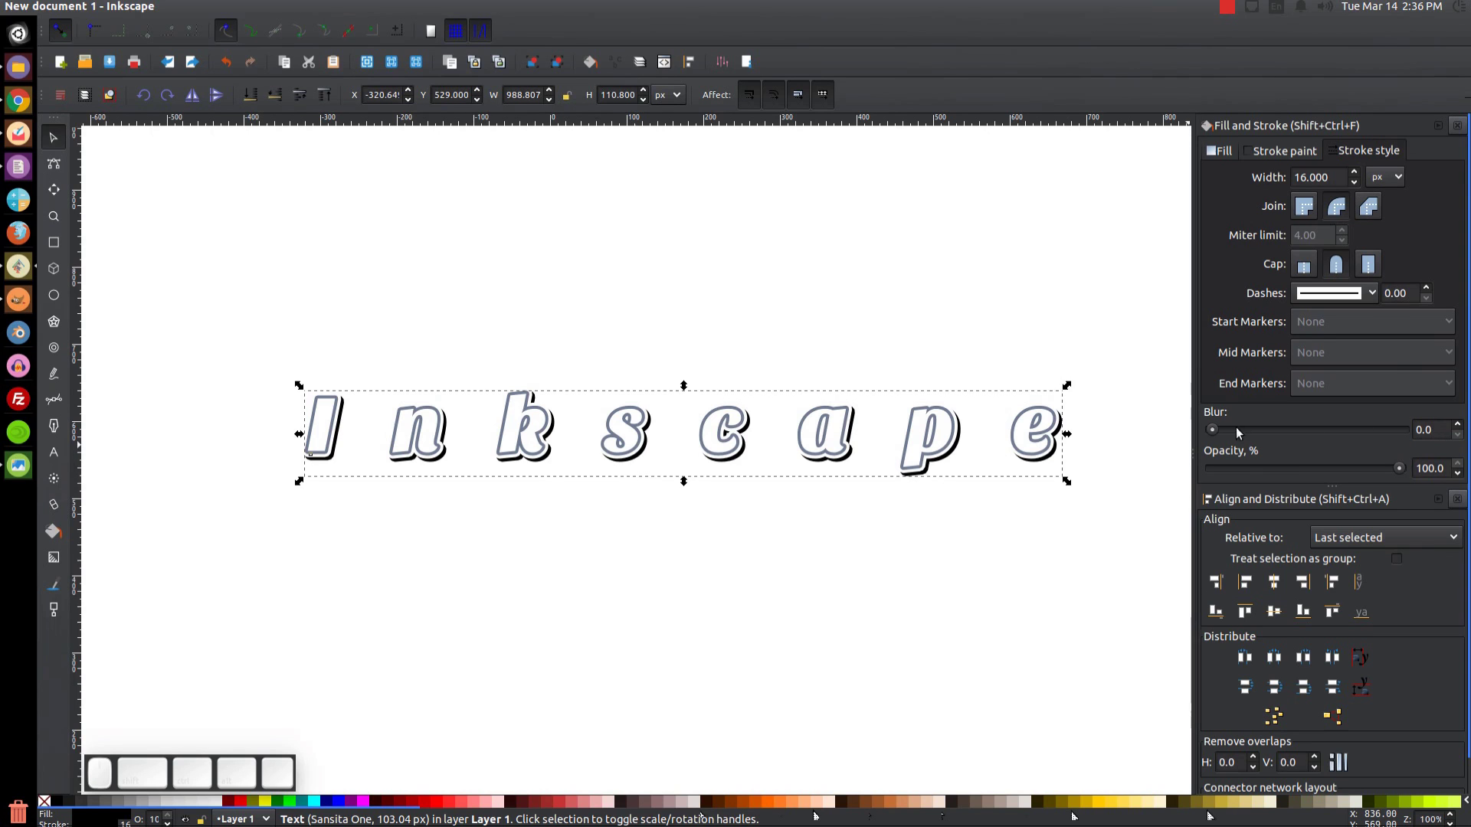
# Give the shadow copy a blur of 1.5.
pyautogui.click(1450, 432)
pyautogui.click(1446, 433)
pyautogui.press('2')
pyautogui.press('Return')
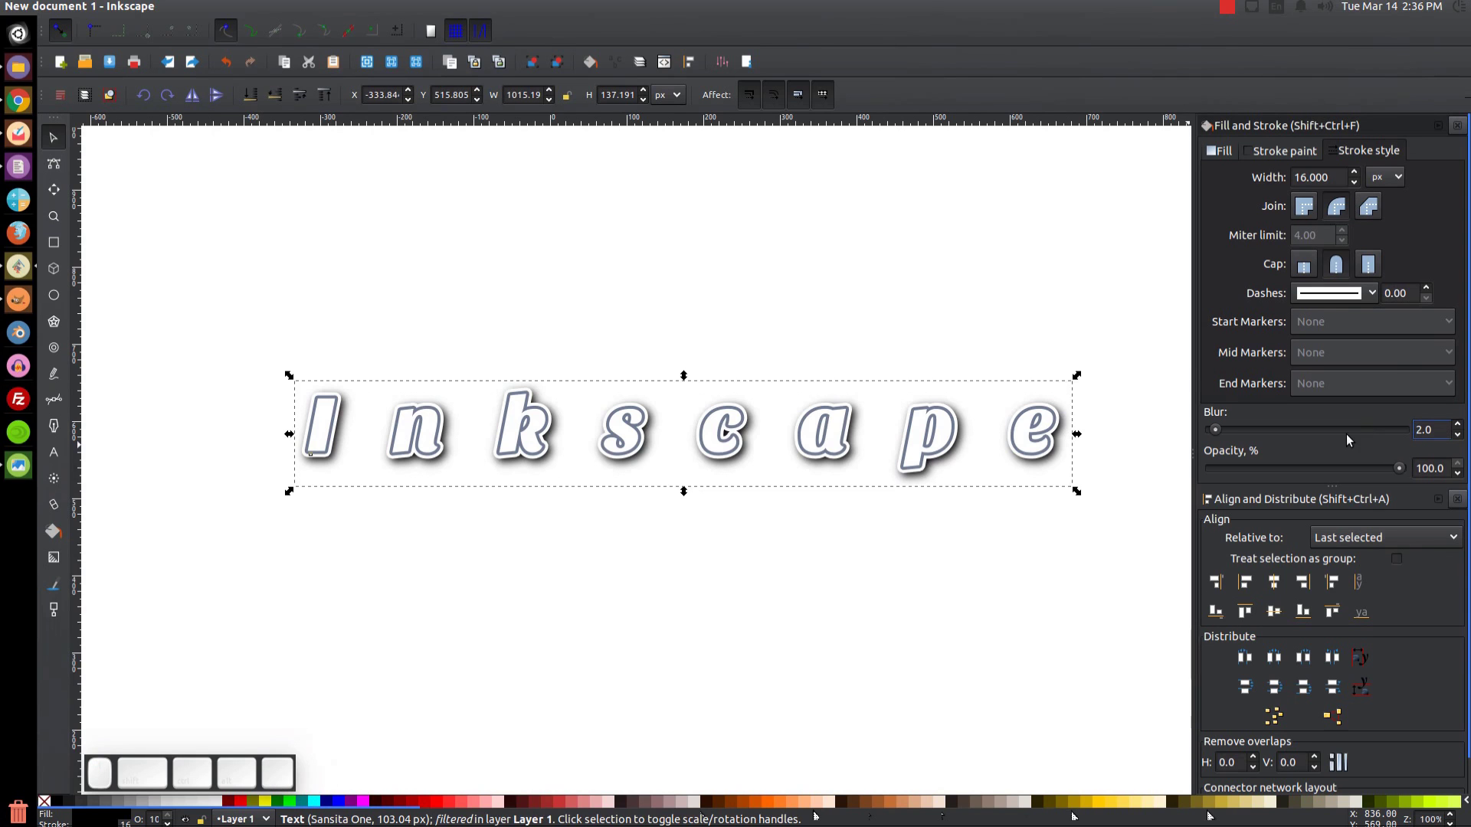
pyautogui.moveTo(1072, 435); pyautogui.dragTo(1418, 436)
pyautogui.press('Return')
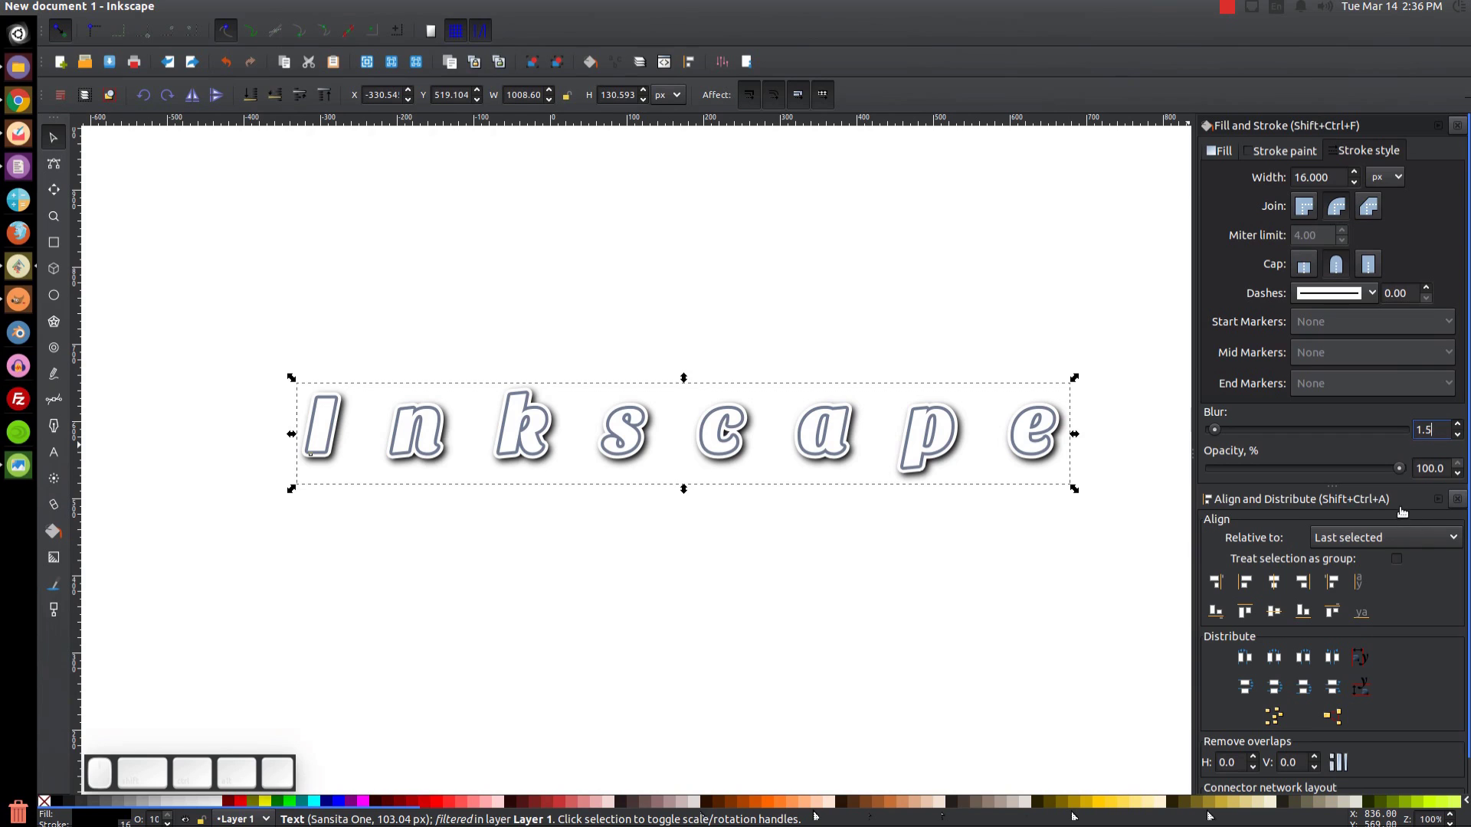
# Lower the shadow's opacity to 90%.
pyautogui.click(1404, 468)
pyautogui.click(1397, 466)
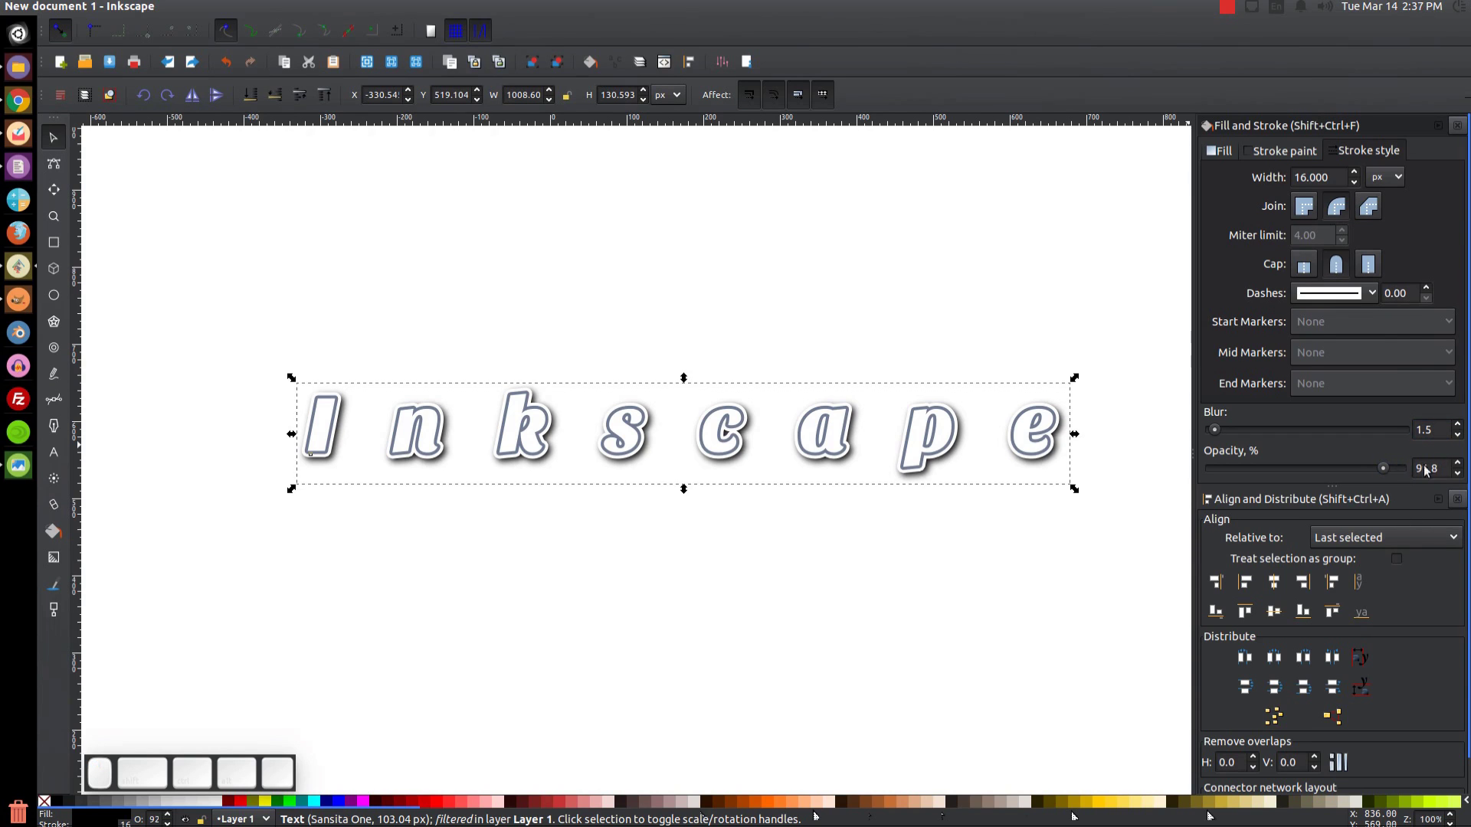
pyautogui.click(1446, 466)
pyautogui.press('Return')
pyautogui.click(941, 470)
# Convert all layers of the word to paths and break them apart into letters.
pyautogui.moveTo(1121, 653); pyautogui.dragTo(152, 165)
pyautogui.click(257, 10)
pyautogui.click(267, 28)
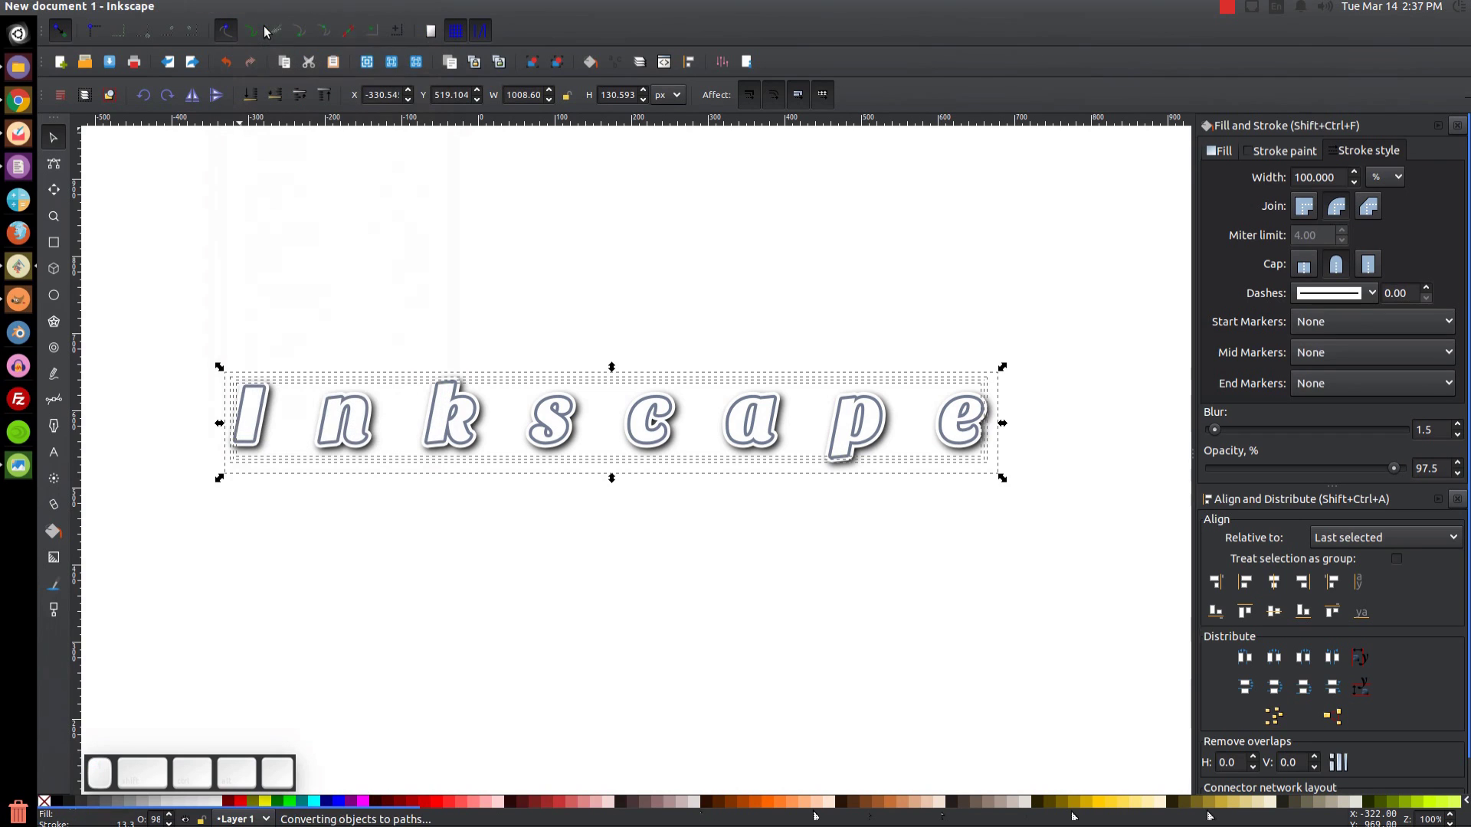
pyautogui.click(560, 64)
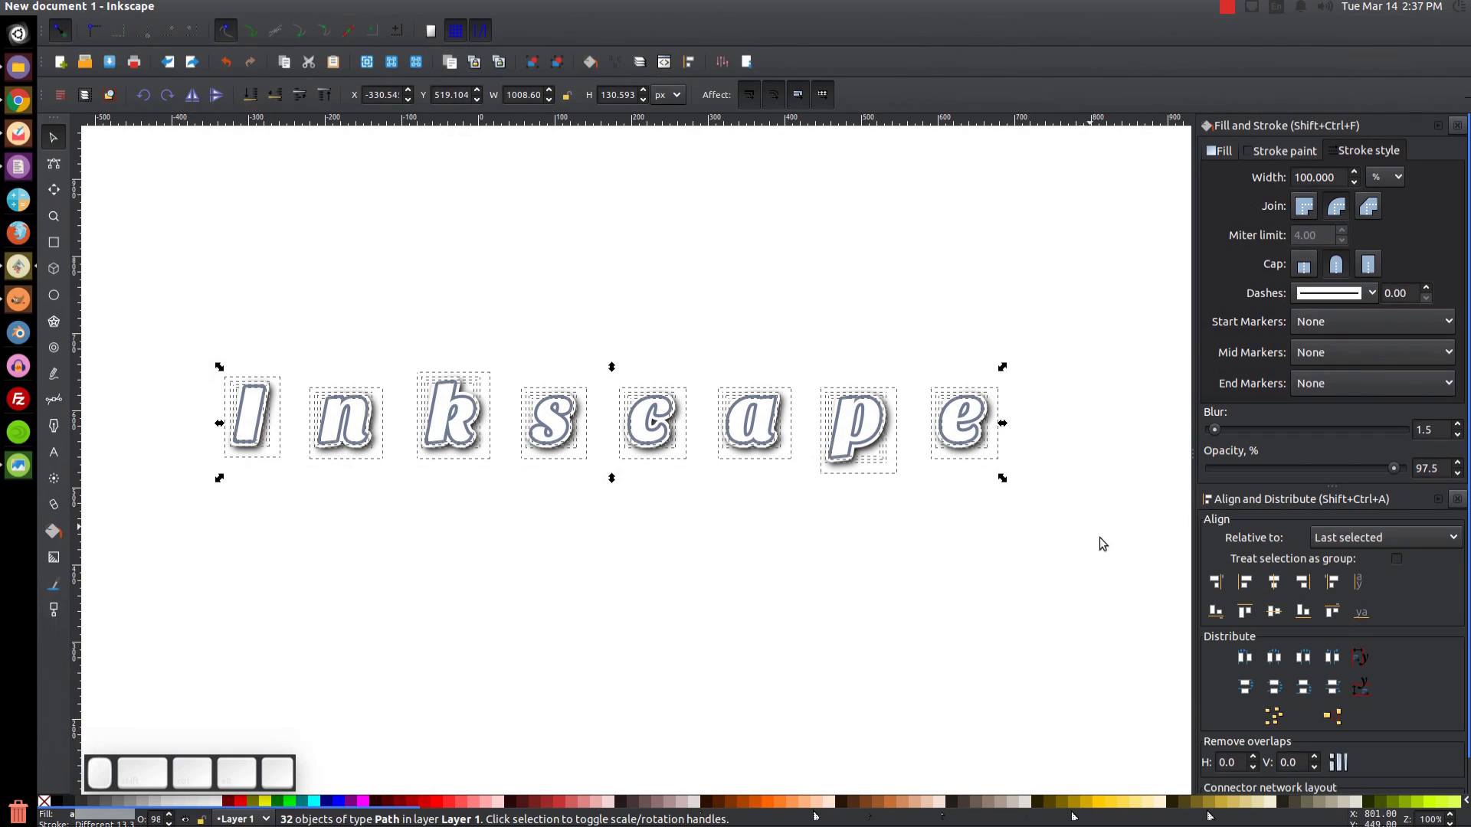
# Select the stacked layers of the letter e and group them.
pyautogui.moveTo(1140, 655); pyautogui.dragTo(983, 281)
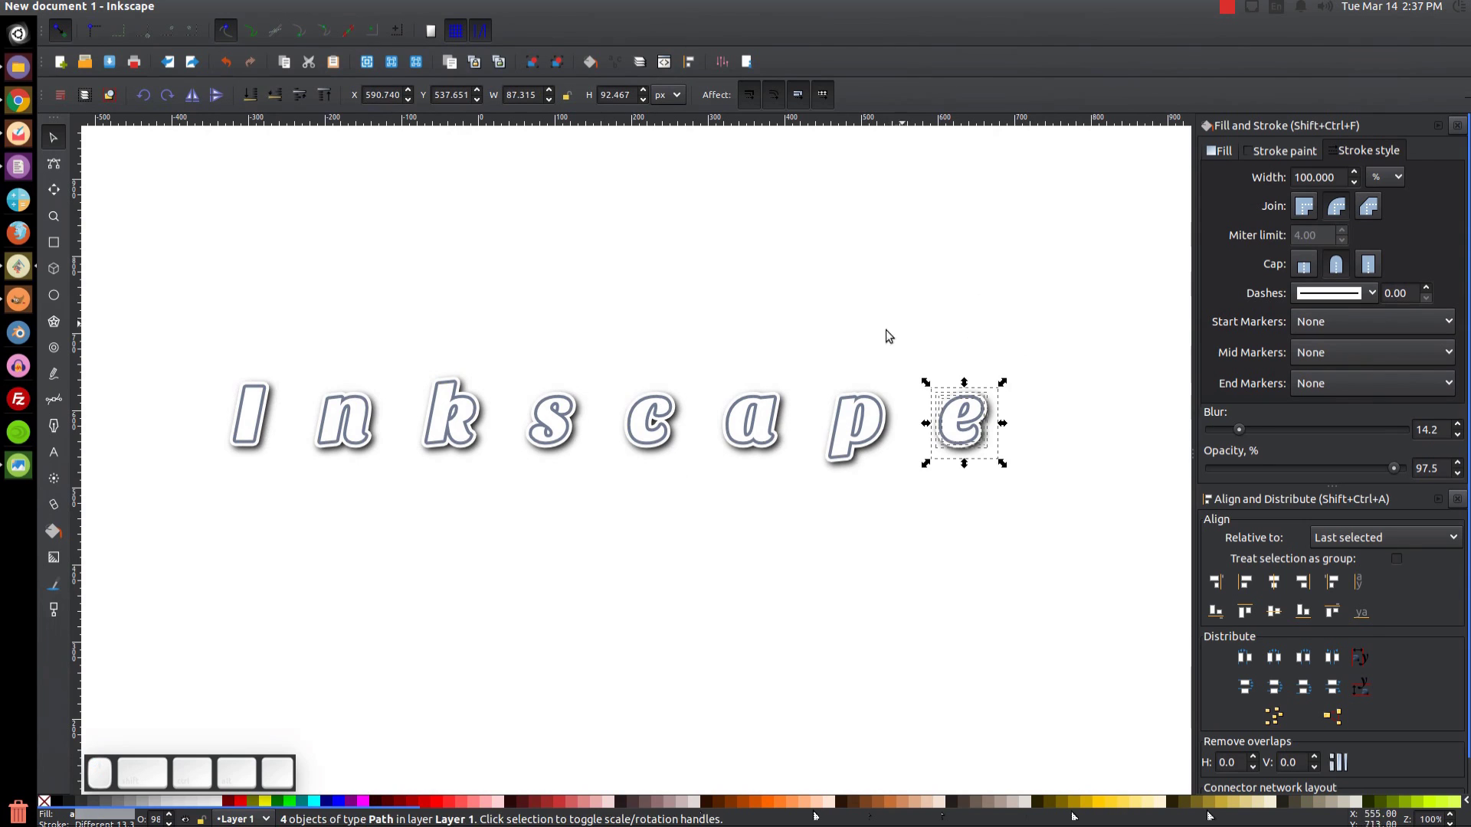
pyautogui.click(1071, 558)
pyautogui.scroll(3)
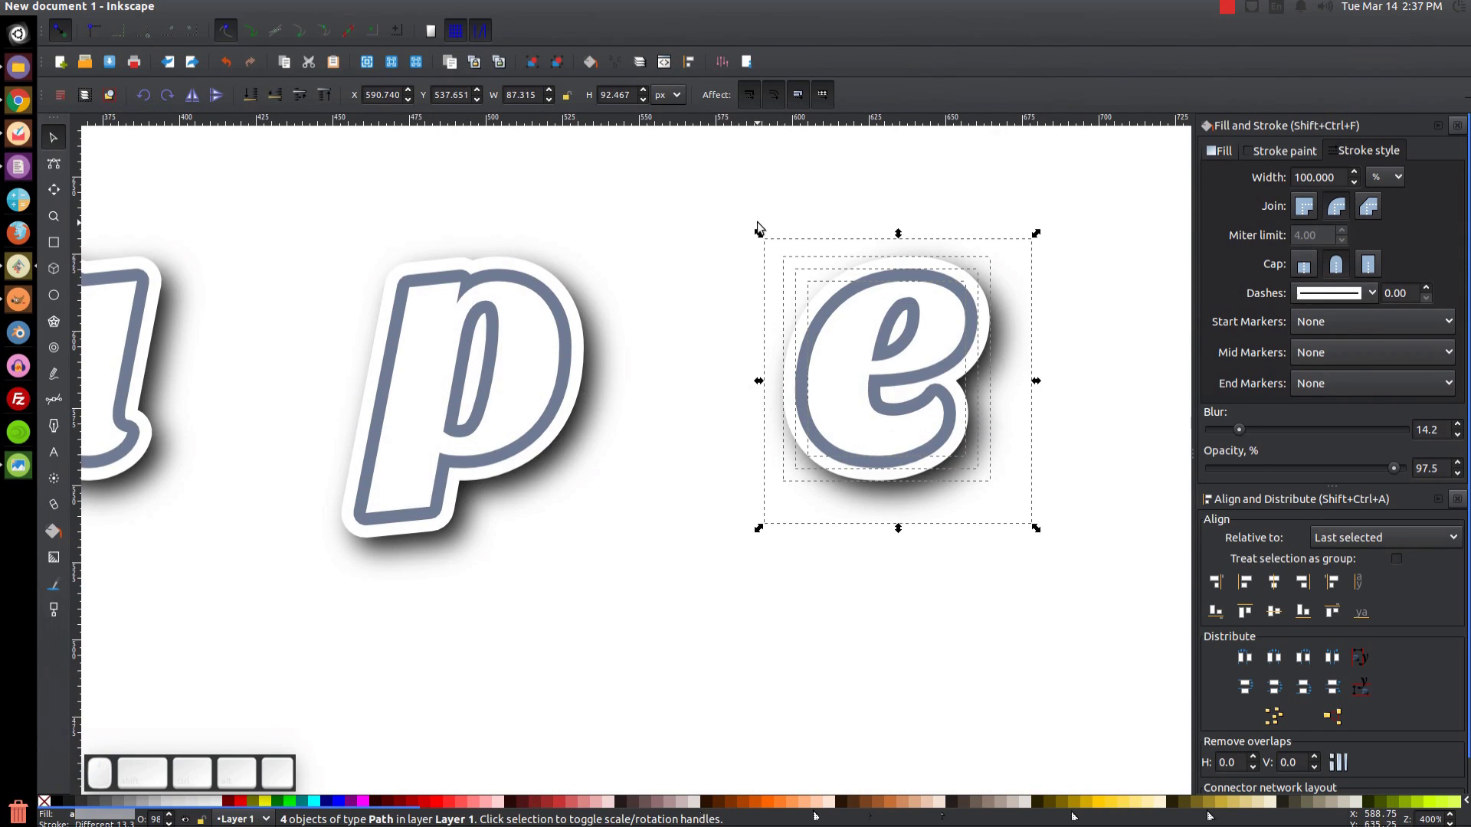
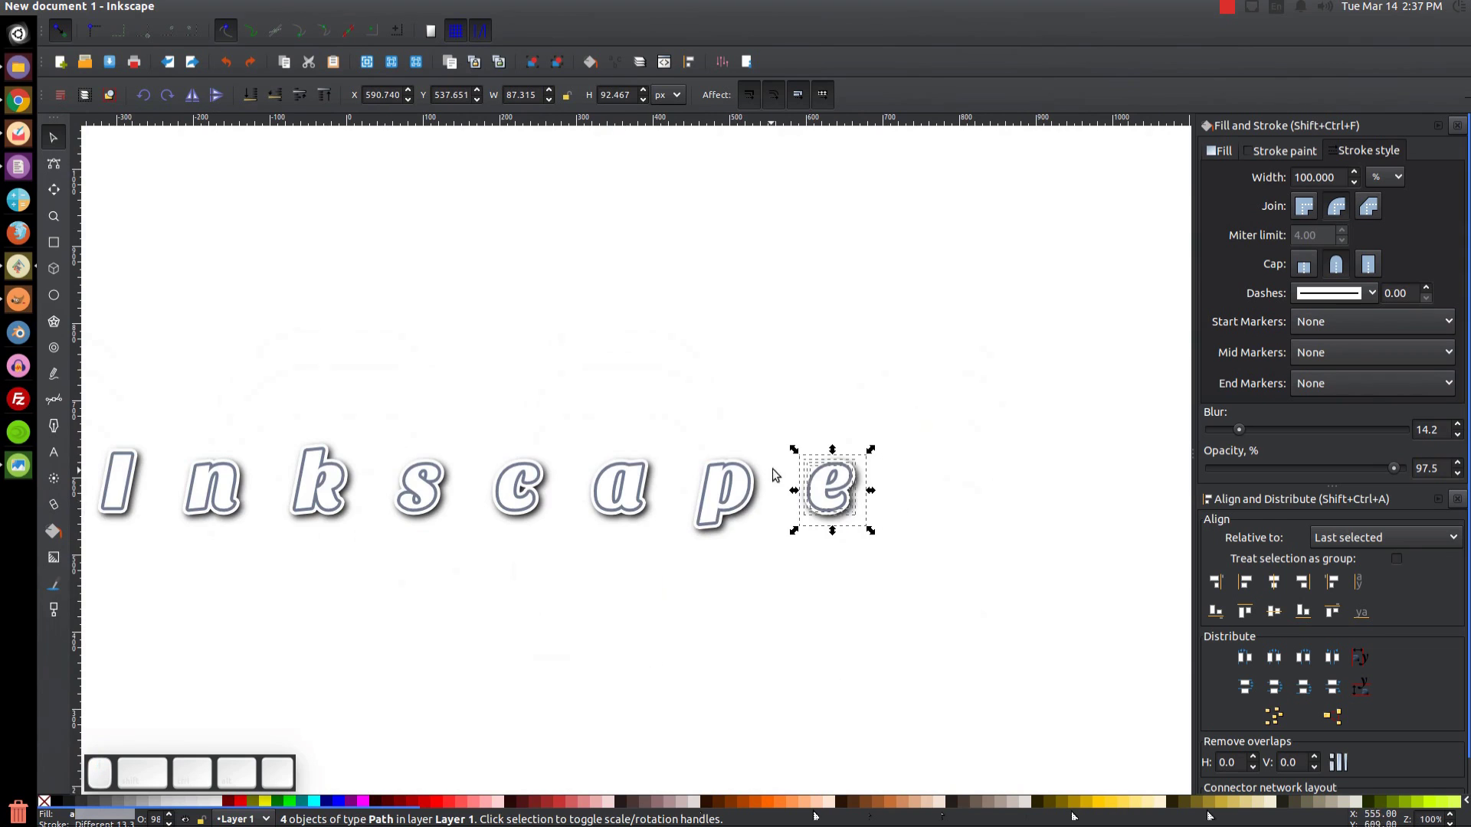
pyautogui.click(979, 627)
pyautogui.press('1')
pyautogui.click(1027, 619)
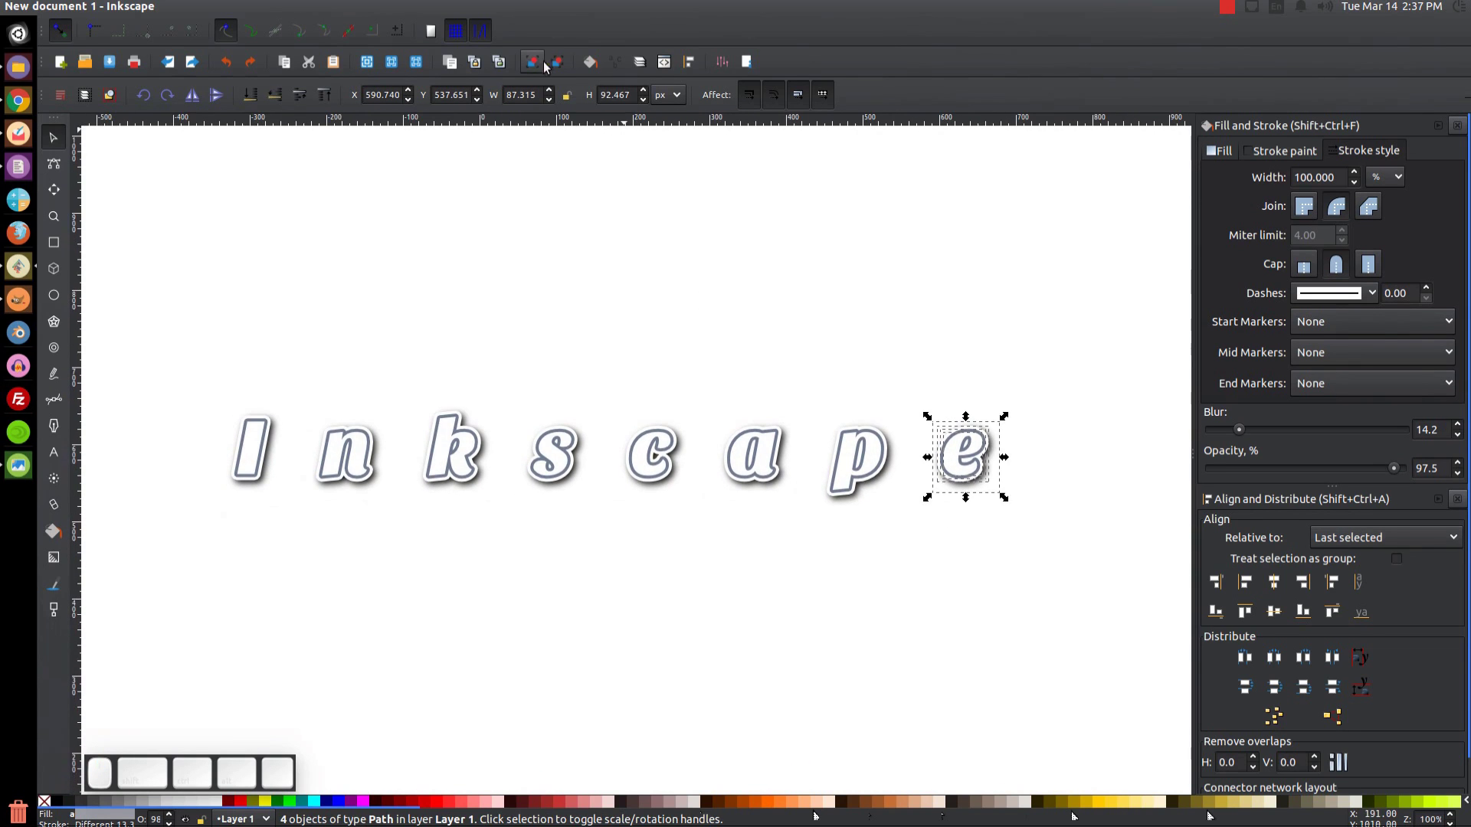
pyautogui.click(536, 66)
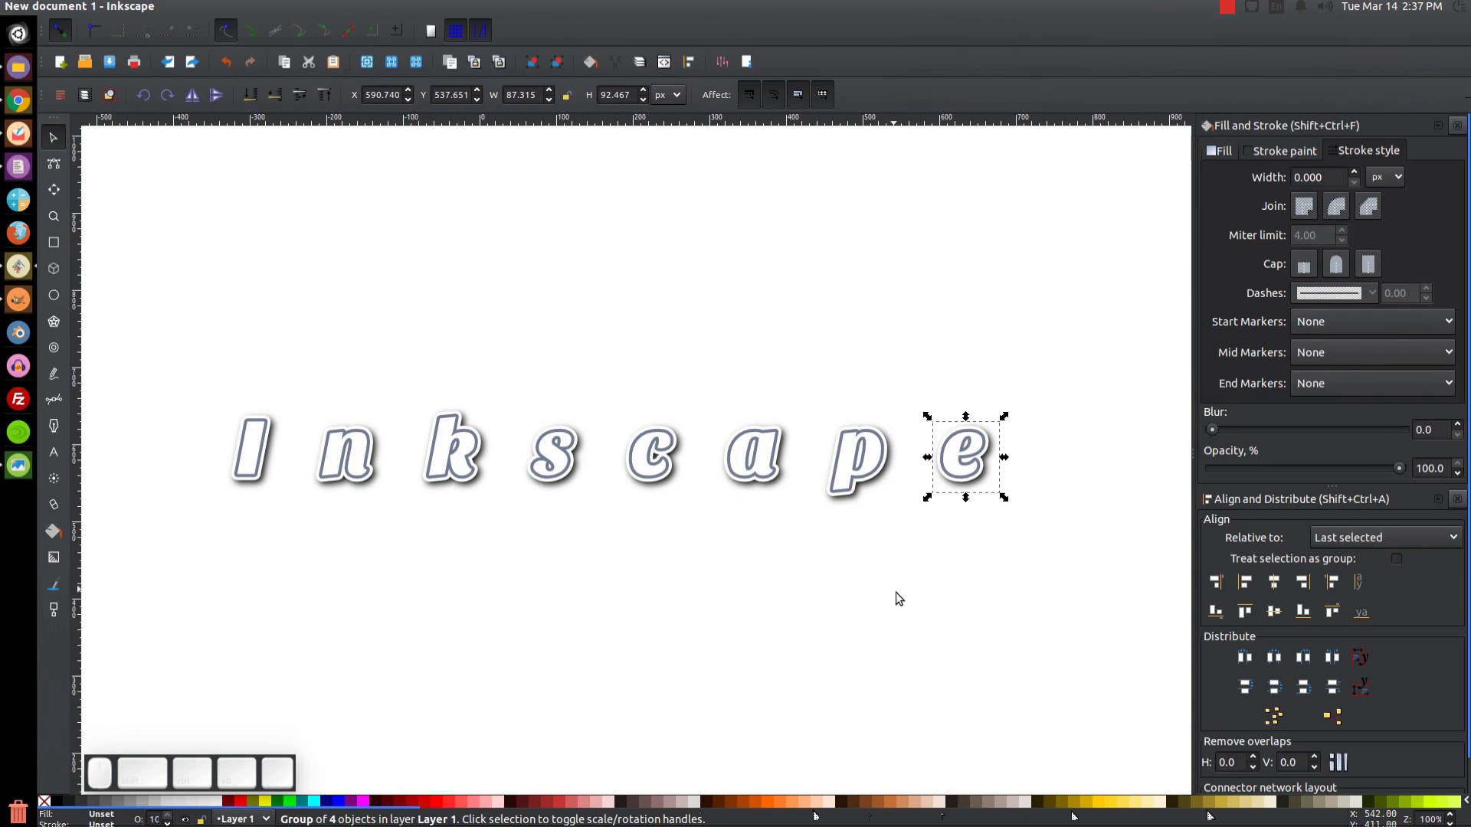
# Group the p and the a each with their shadows, raising the p group to the top.
pyautogui.moveTo(969, 616); pyautogui.dragTo(766, 310)
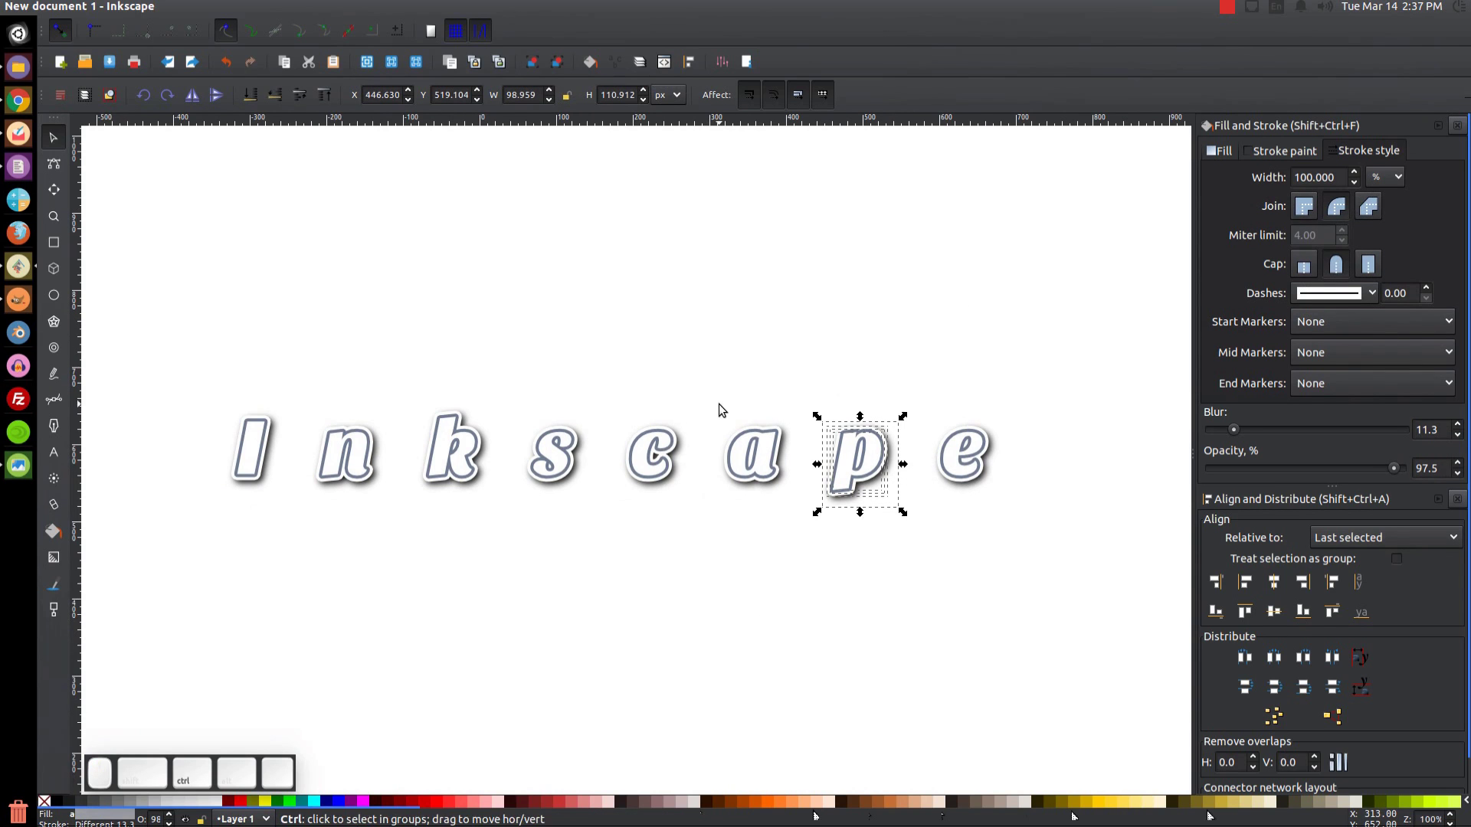
pyautogui.press('ctrl+g')
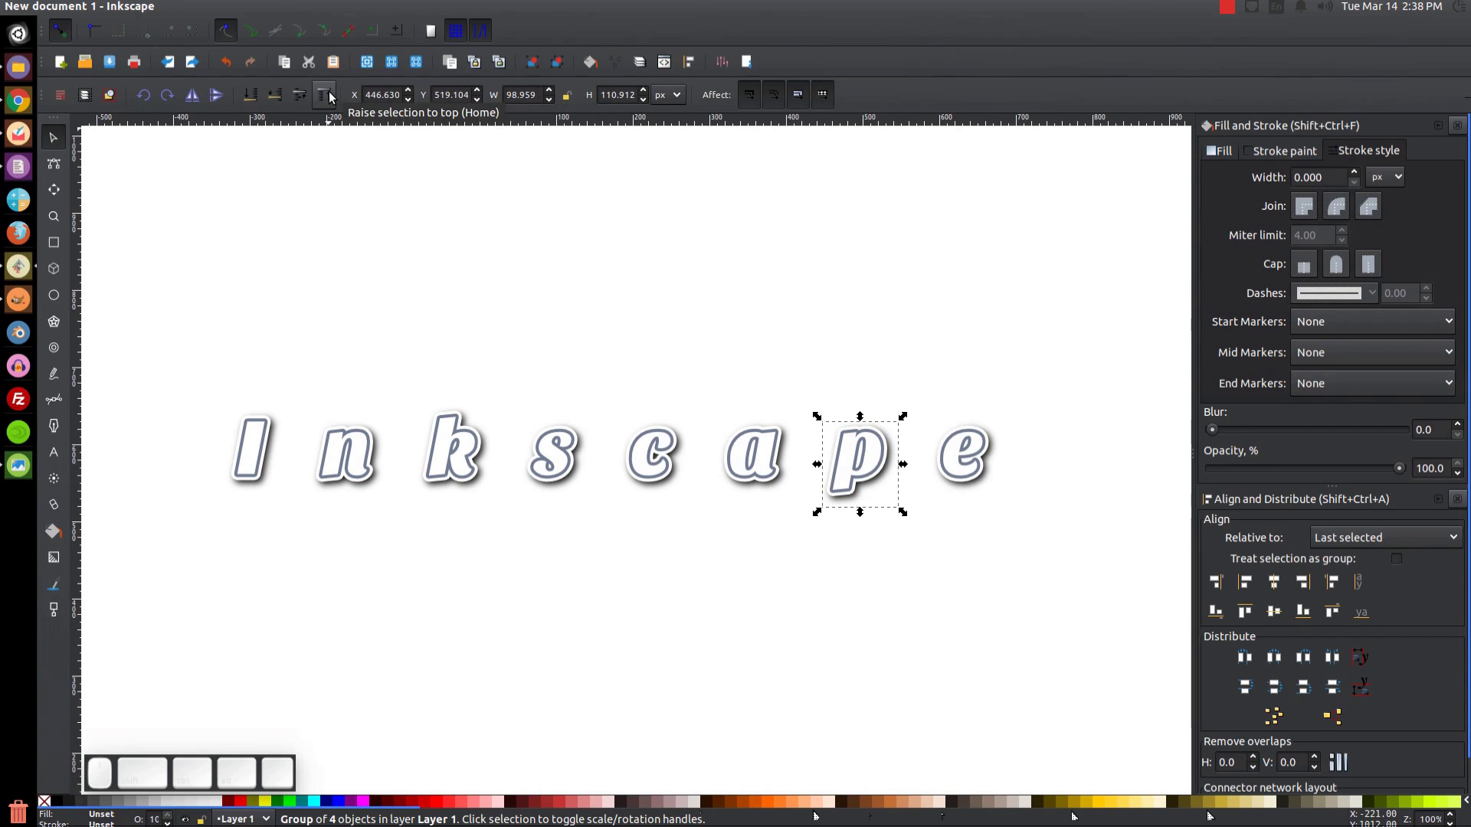
pyautogui.click(332, 93)
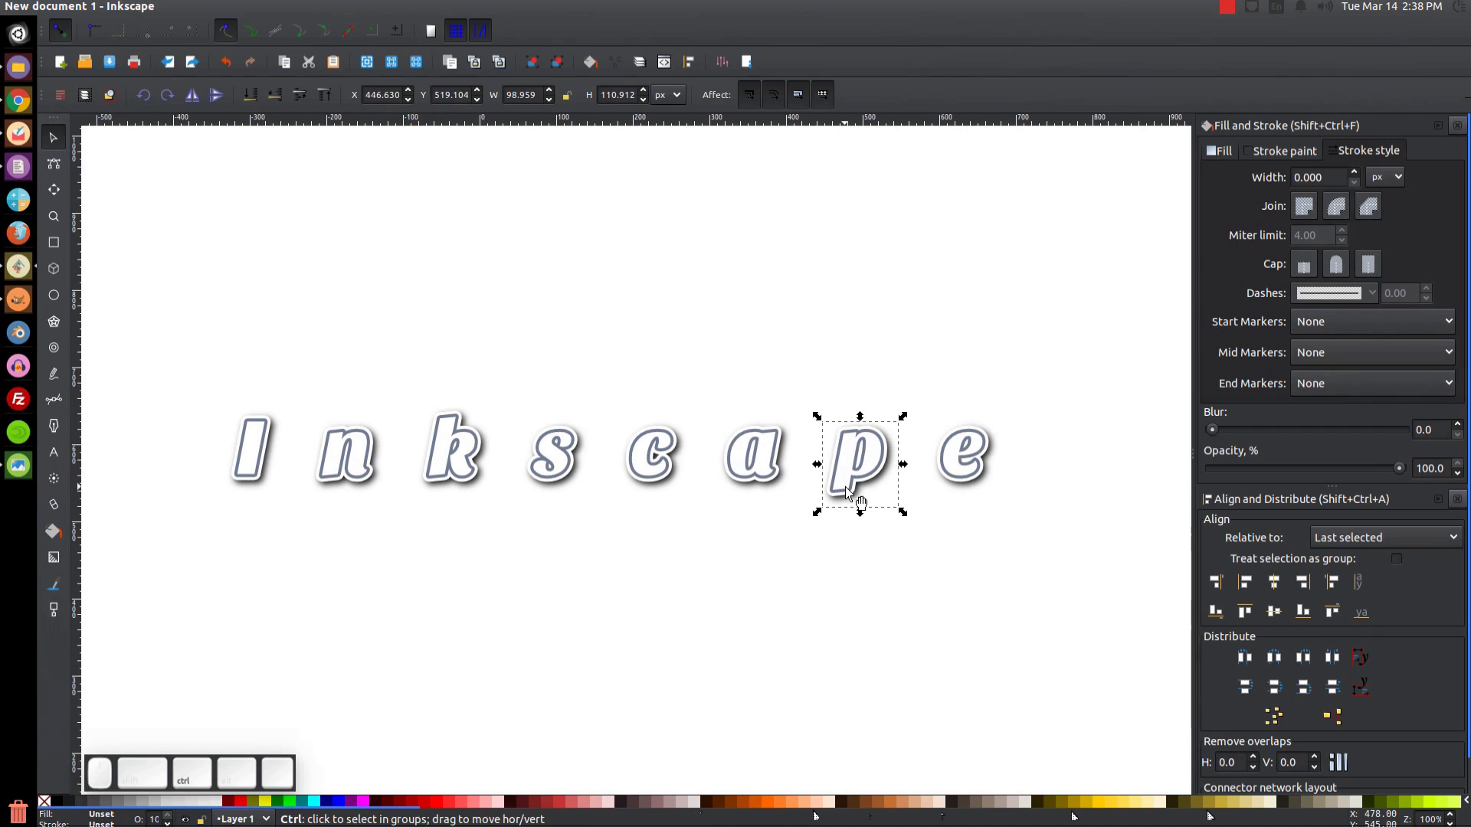
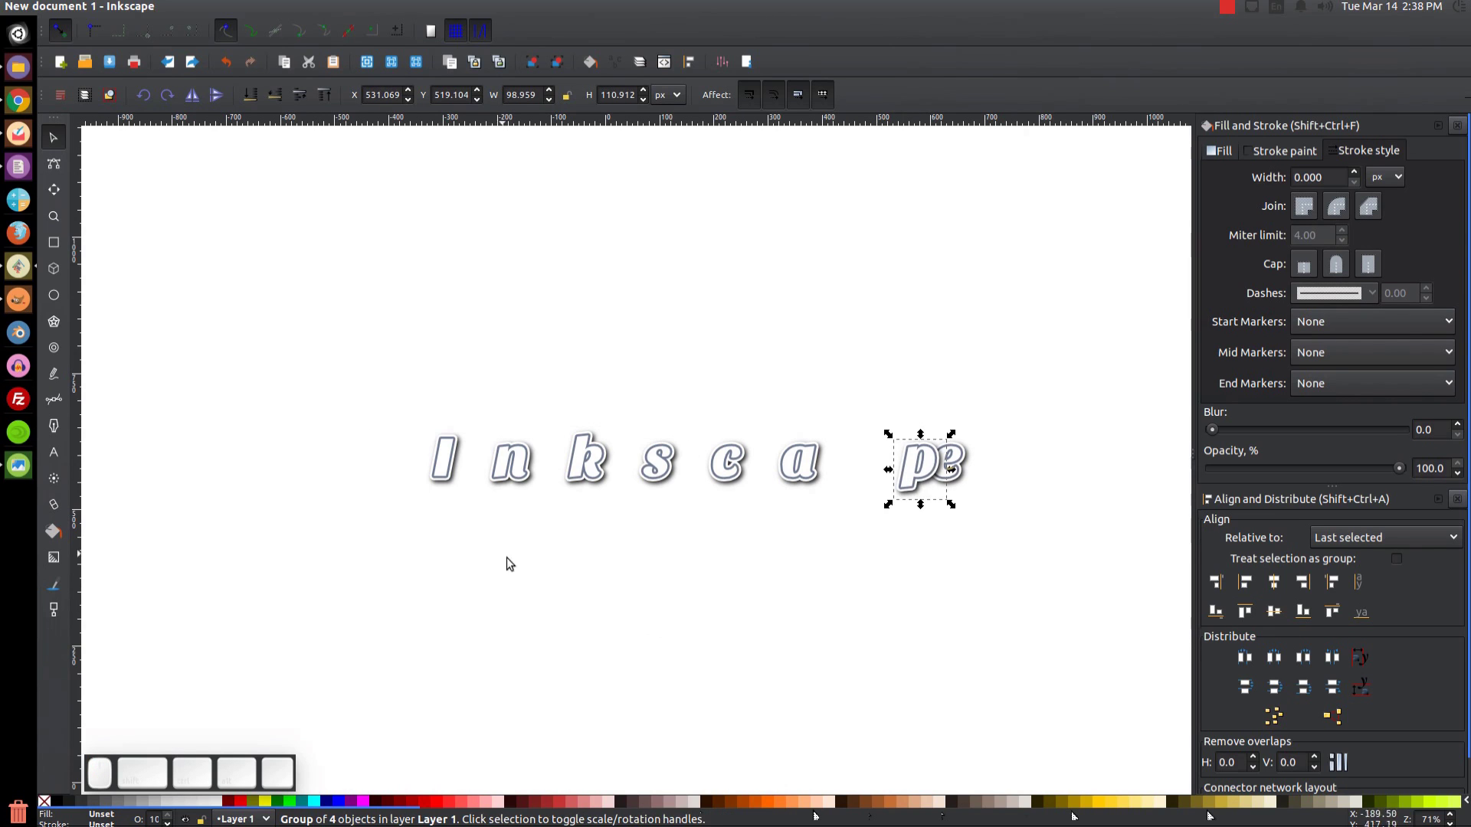
pyautogui.moveTo(874, 660); pyautogui.dragTo(746, 314)
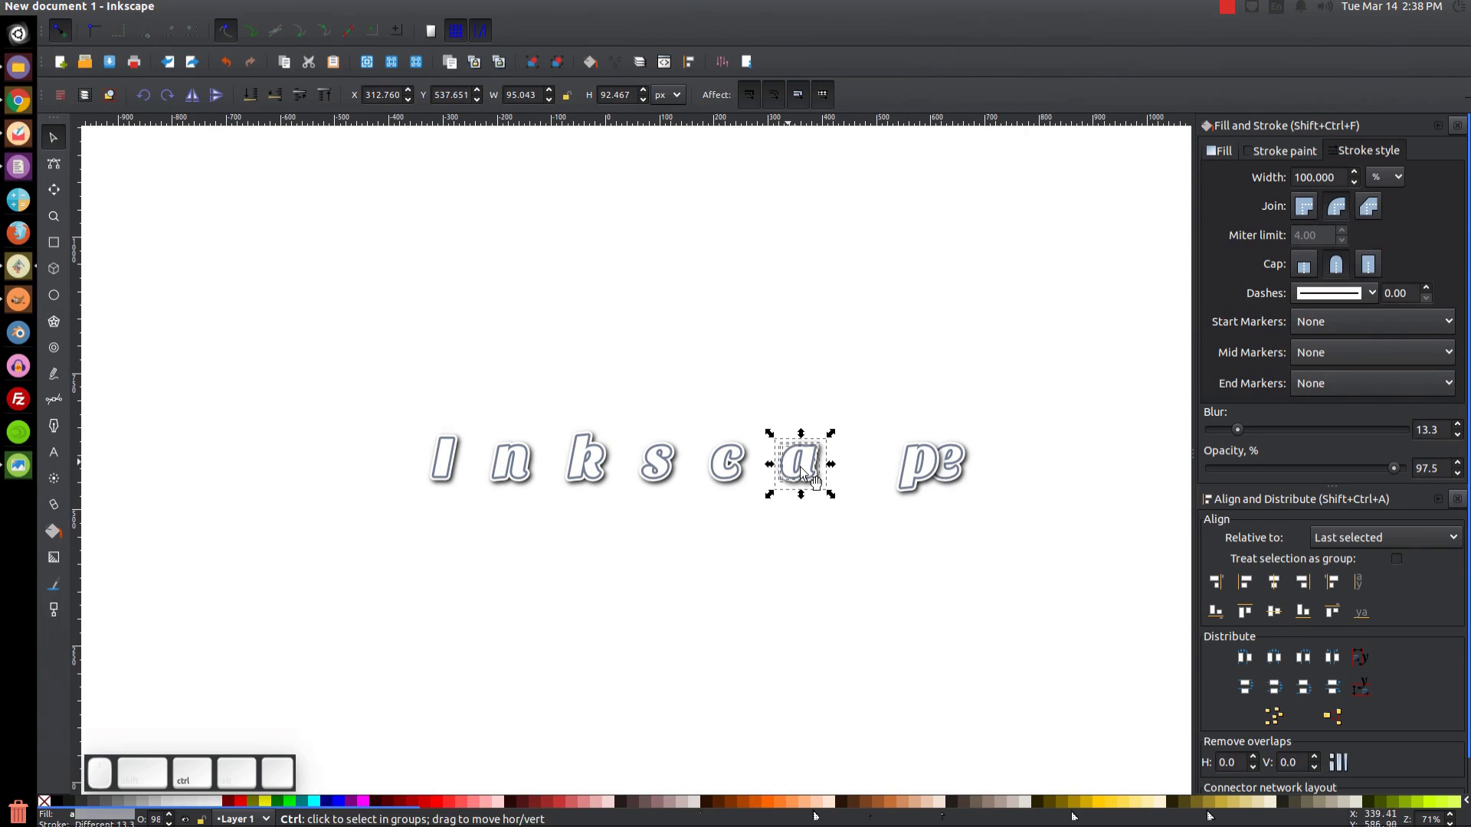
pyautogui.press('ctrl+g')
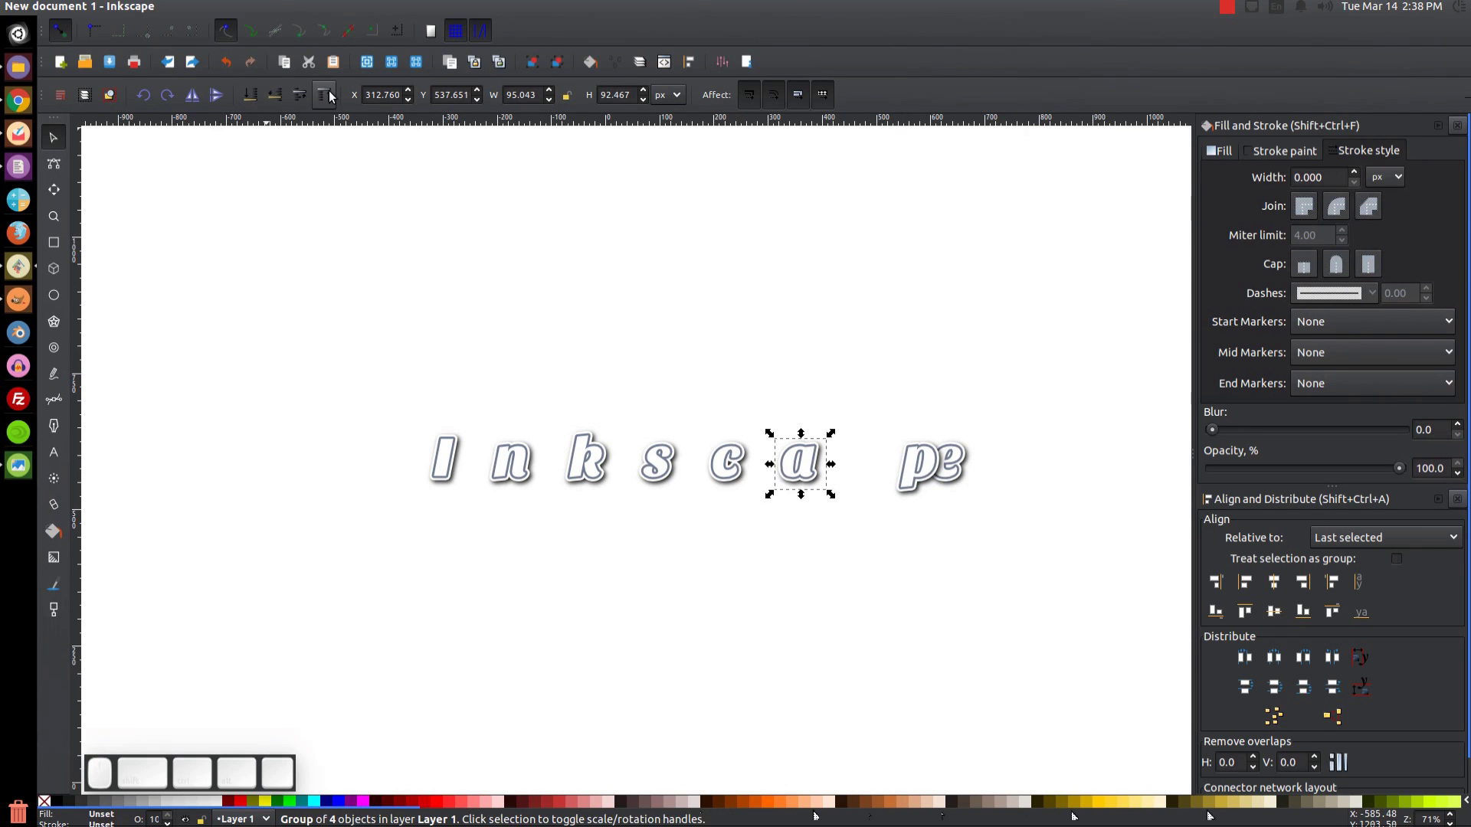
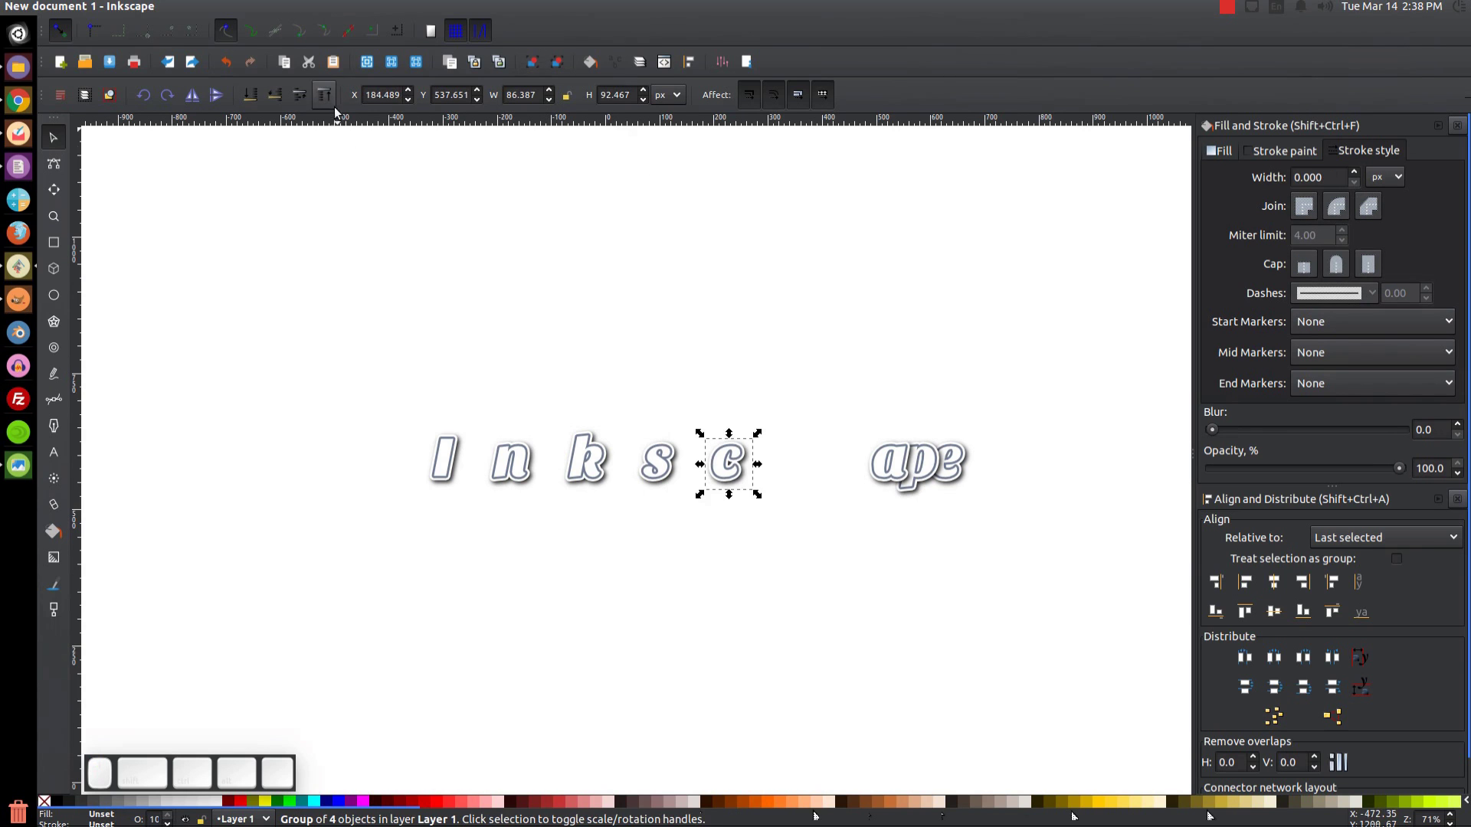
# Slide the c against the ape letters and group the s with its shadow.
pyautogui.click(329, 96)
pyautogui.moveTo(754, 485); pyautogui.dragTo(751, 546)
pyautogui.click(727, 542)
pyautogui.press('ctrl+g')
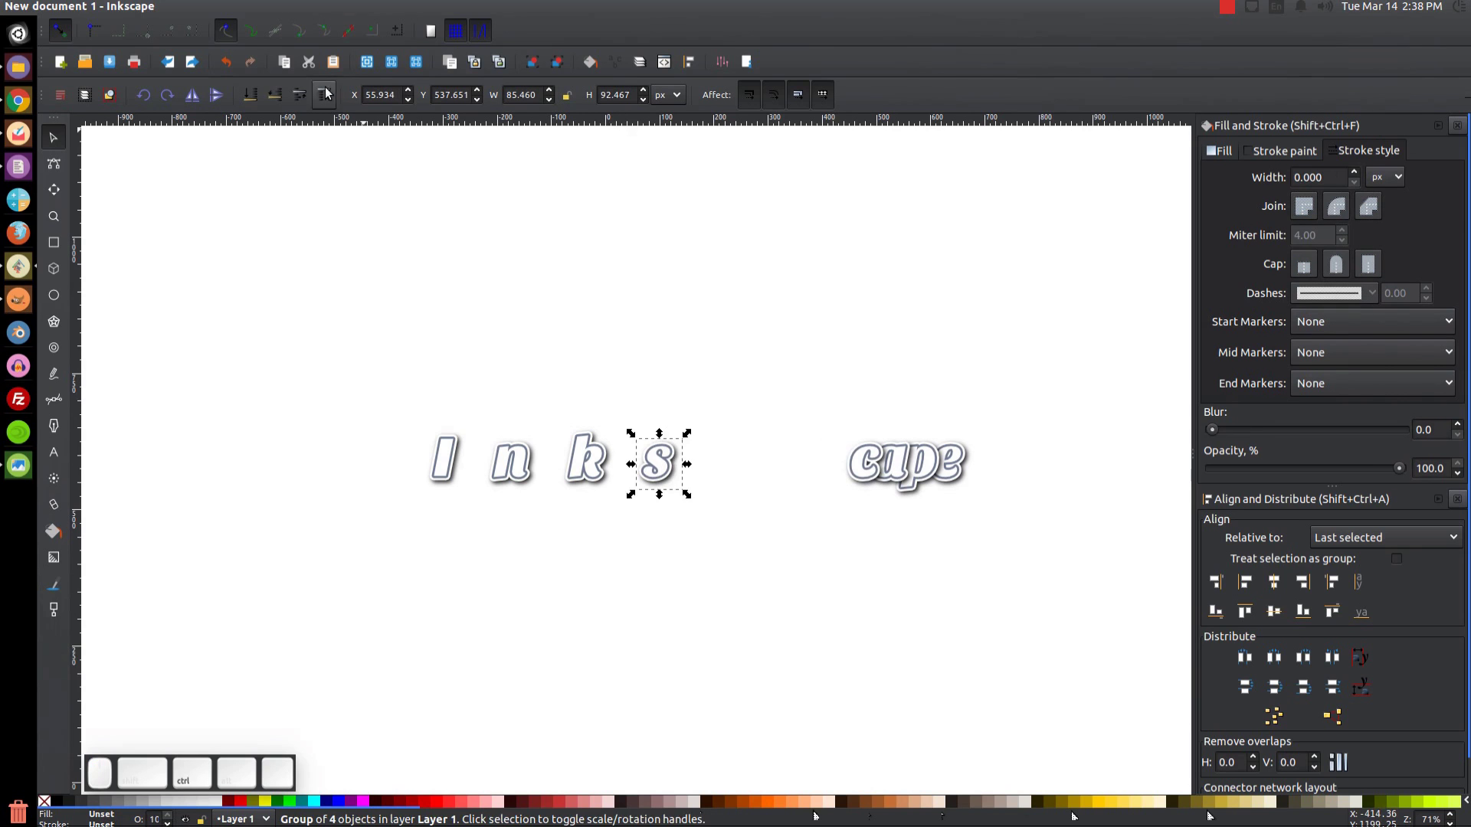
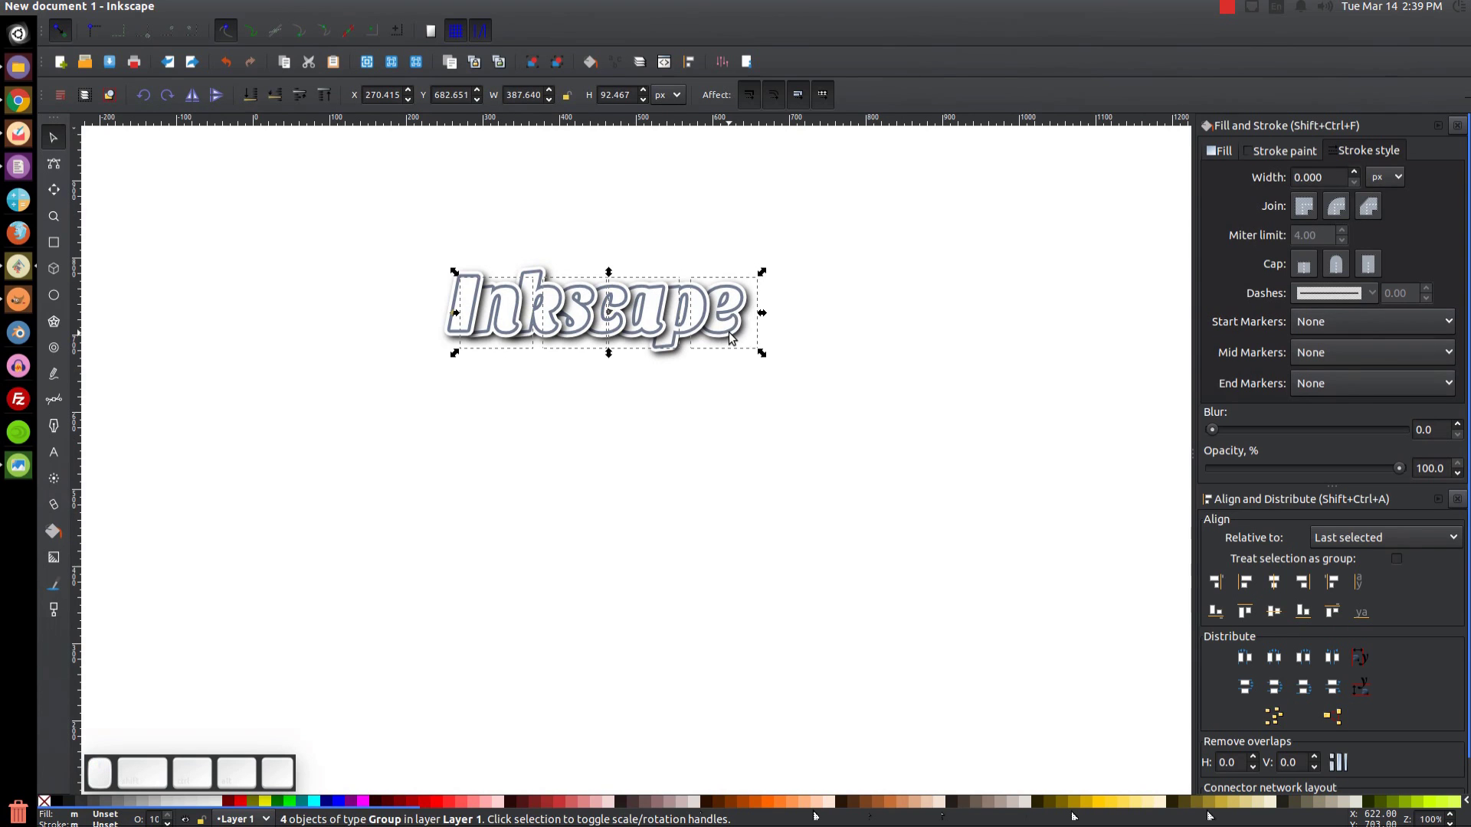
# Move the grouped 'Inkscape' word slightly lower on the page.
pyautogui.moveTo(733, 335); pyautogui.dragTo(698, 433)
pyautogui.scroll(-3)
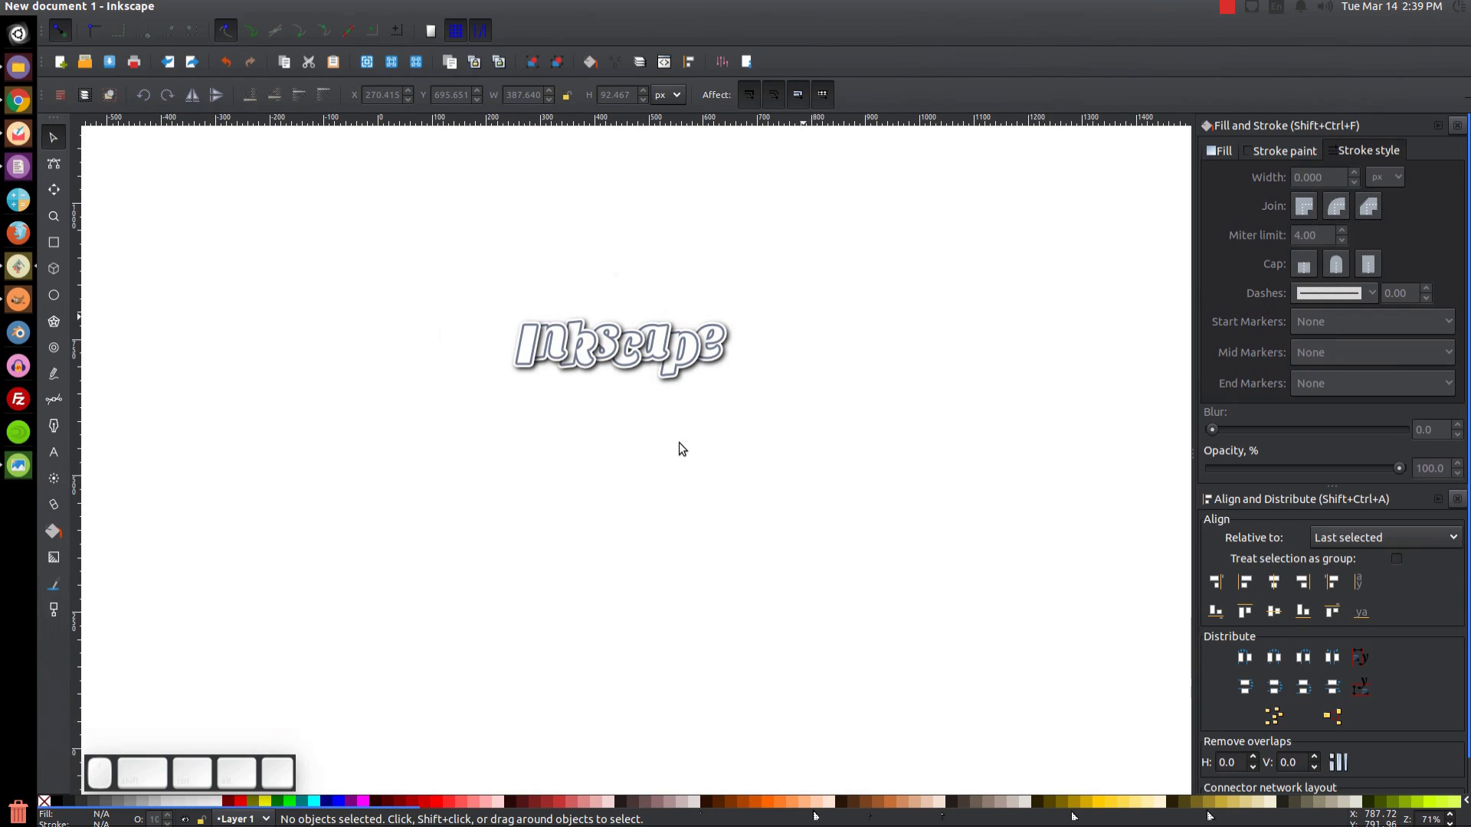
# Compare against the reference thumbnail in Image Viewer, then close it and return to the drawing.
pyautogui.click(22, 475)
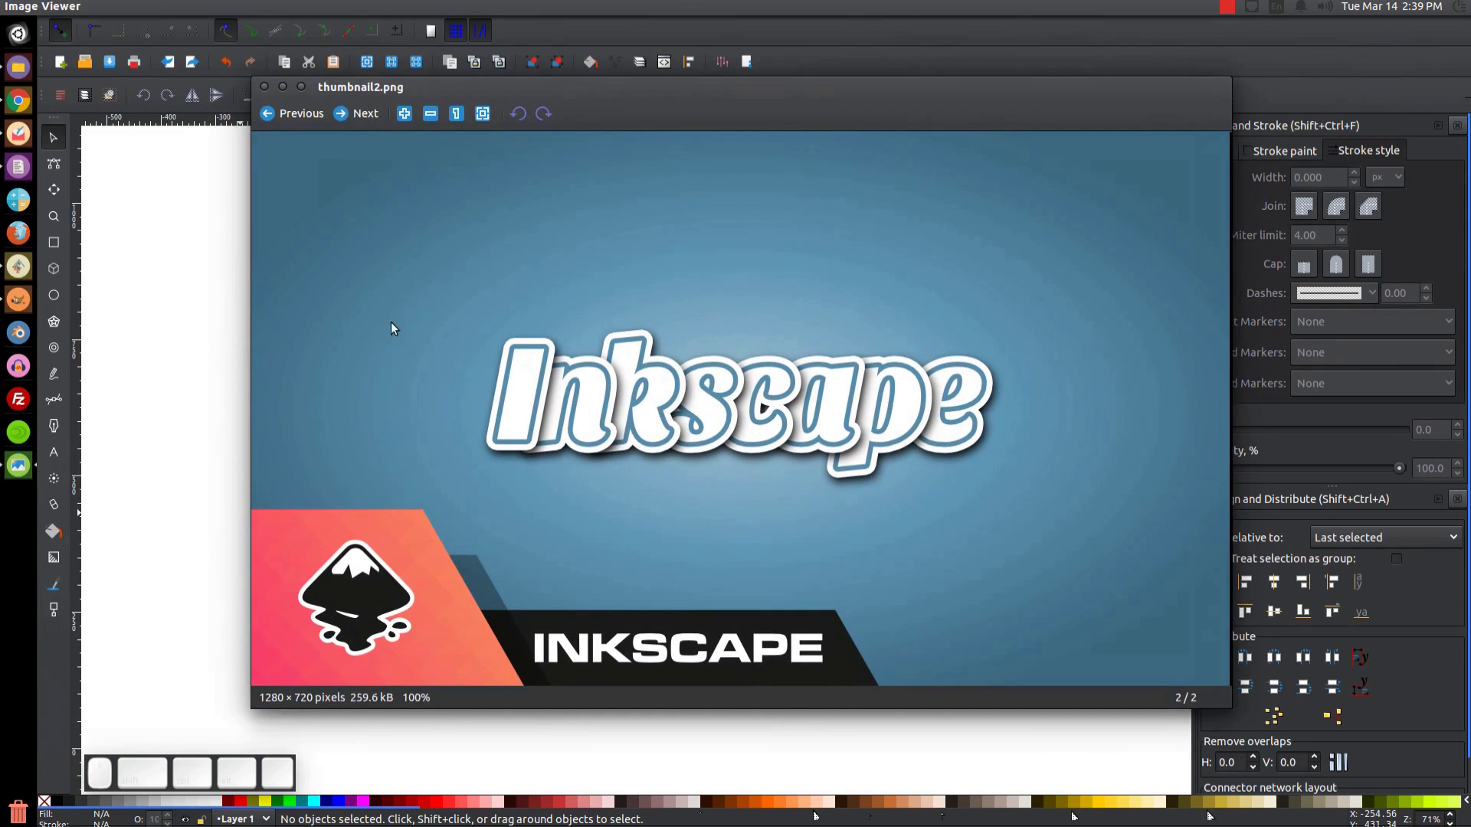
pyautogui.click(293, 85)
pyautogui.click(598, 508)
pyautogui.click(617, 507)
pyautogui.press('1')
pyautogui.click(637, 552)
# Draw a background rectangle around the word with the Rectangle tool (F4).
pyautogui.scroll(3)
pyautogui.click(685, 530)
pyautogui.press('F4')
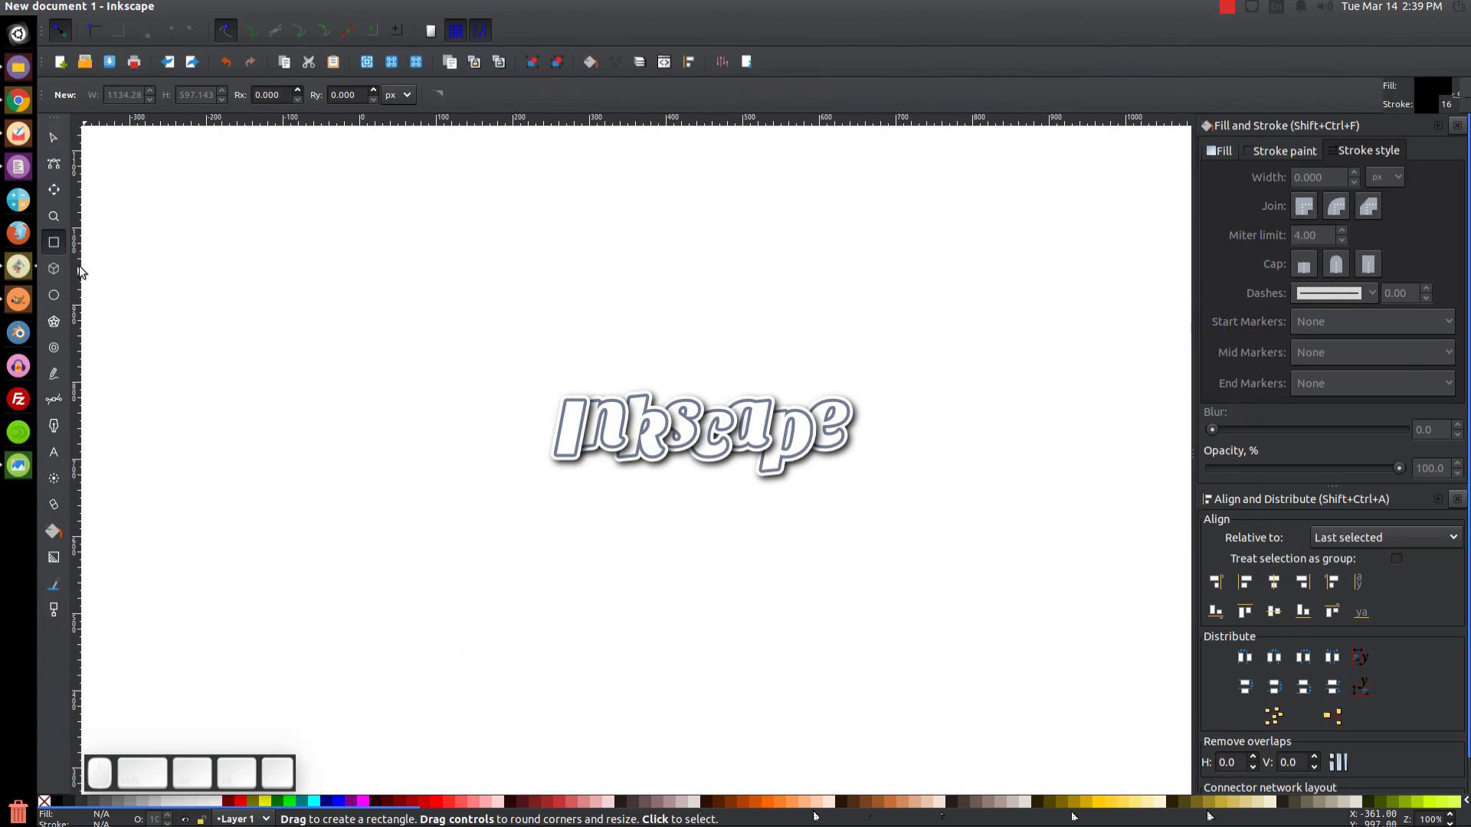
pyautogui.click(67, 258)
pyautogui.click(66, 207)
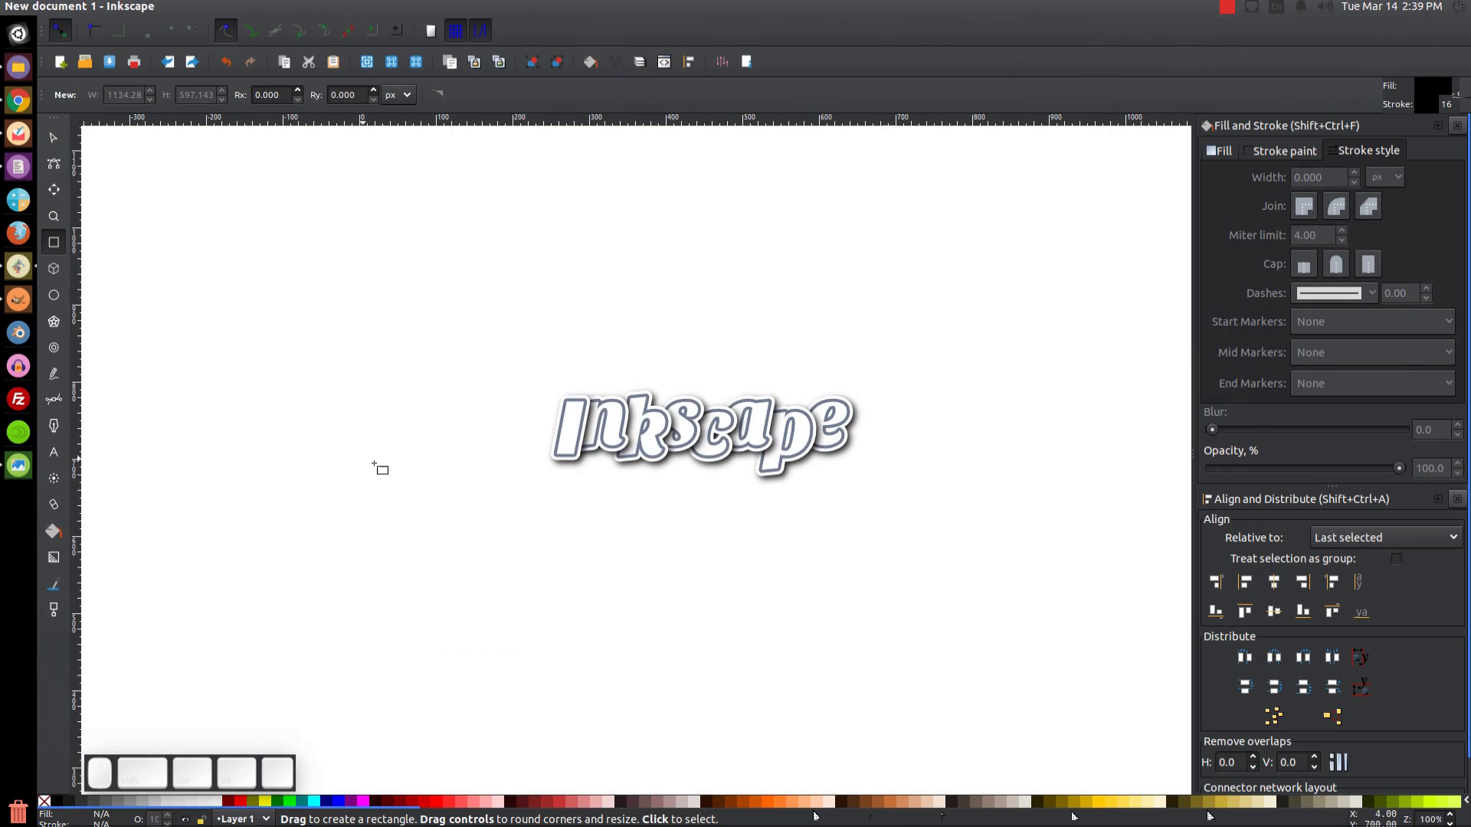
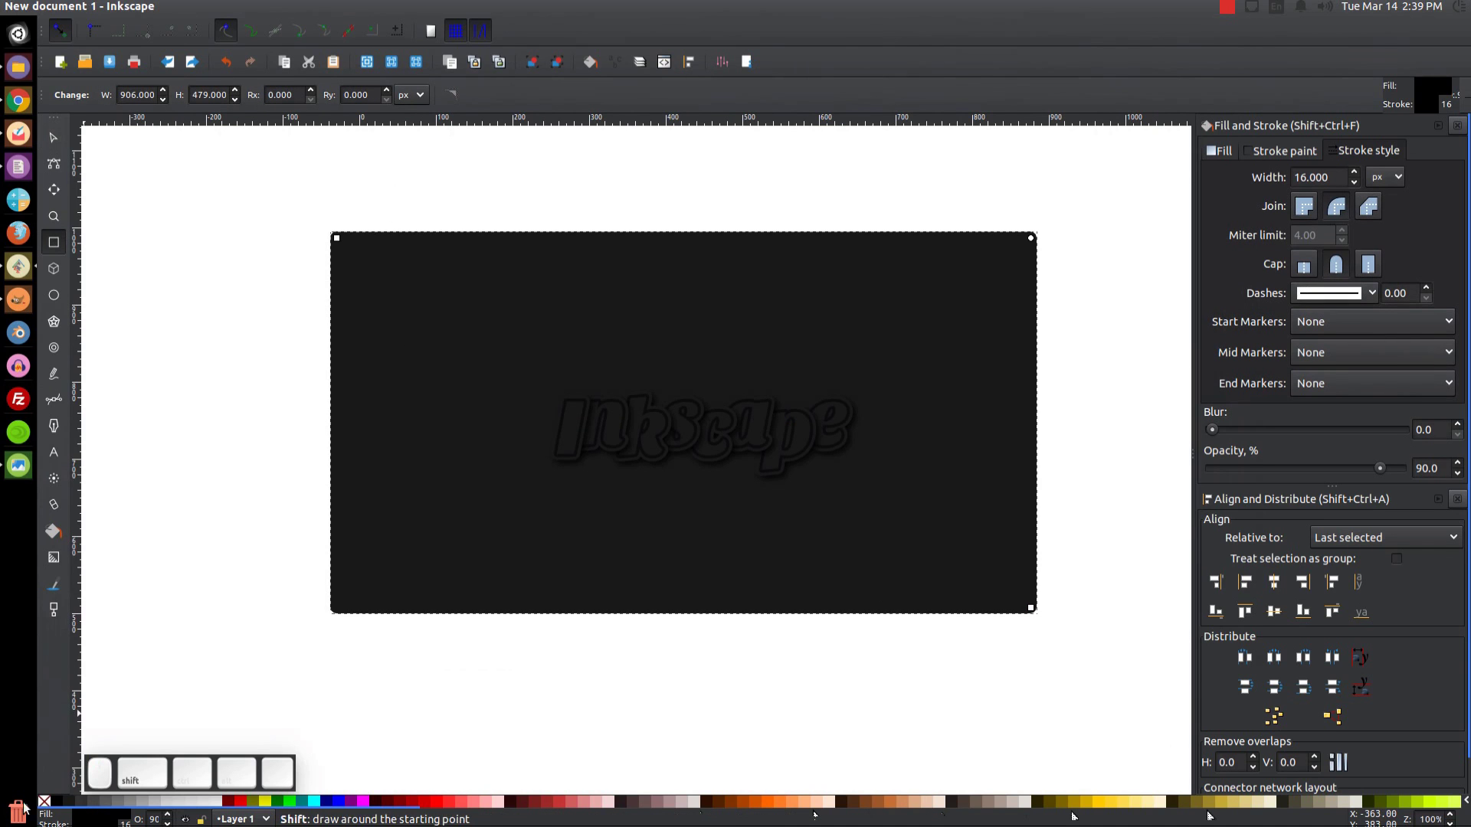
# Zoom in on the word and ready the Dropper (F7) for colour matching.
pyautogui.scroll(3)
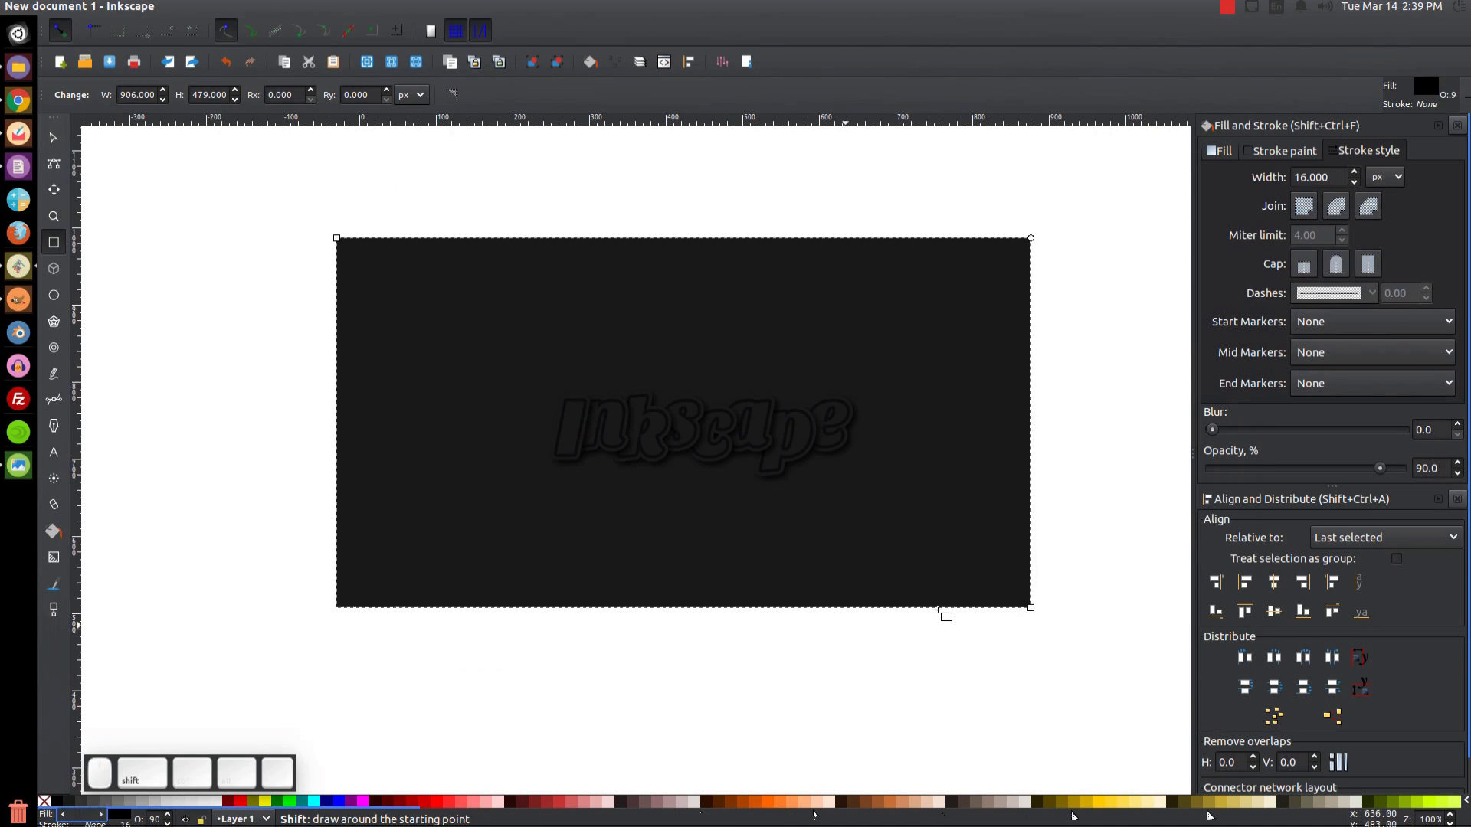
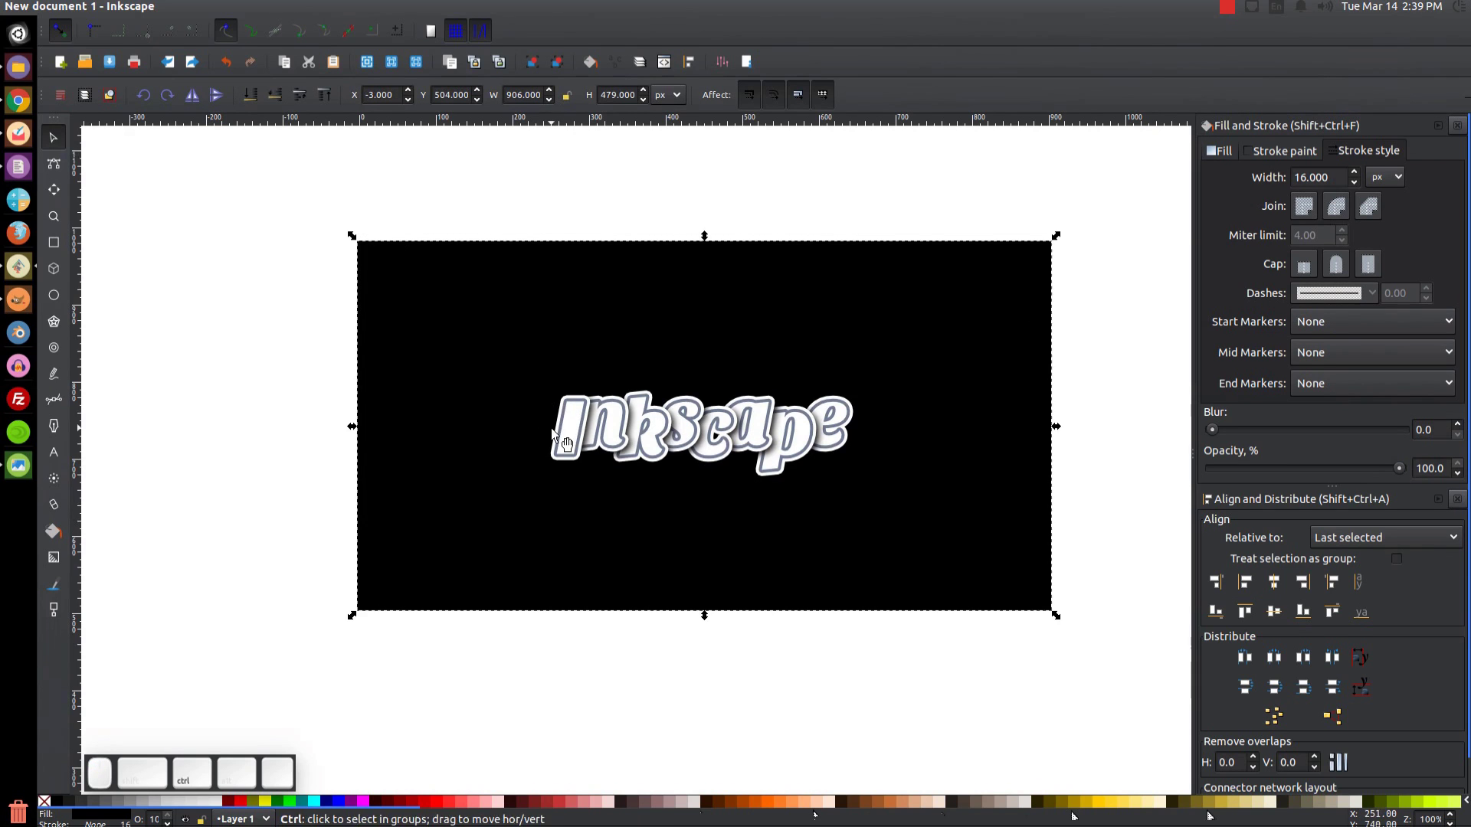
pyautogui.scroll(3)
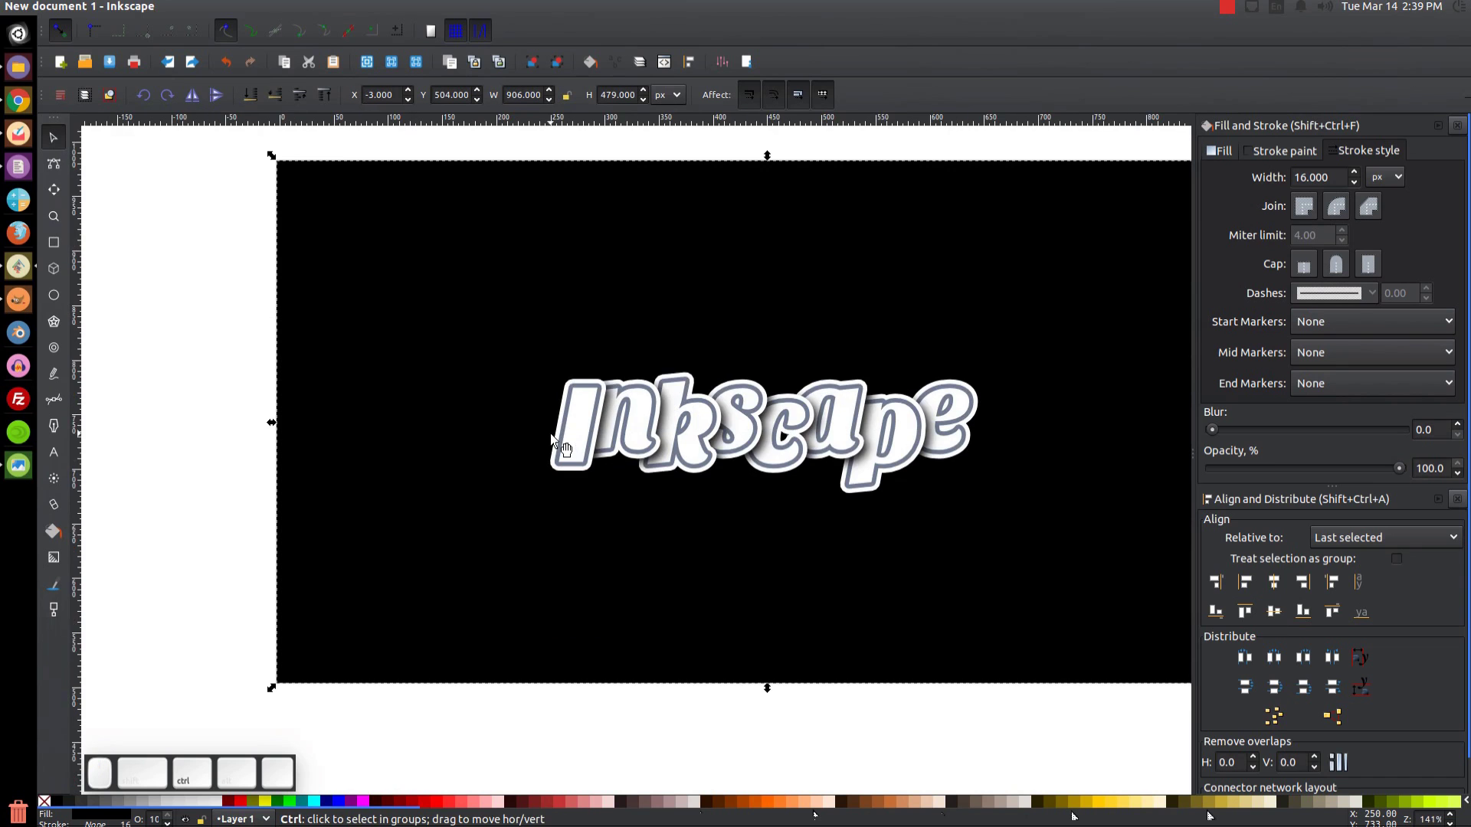
pyautogui.scroll(3)
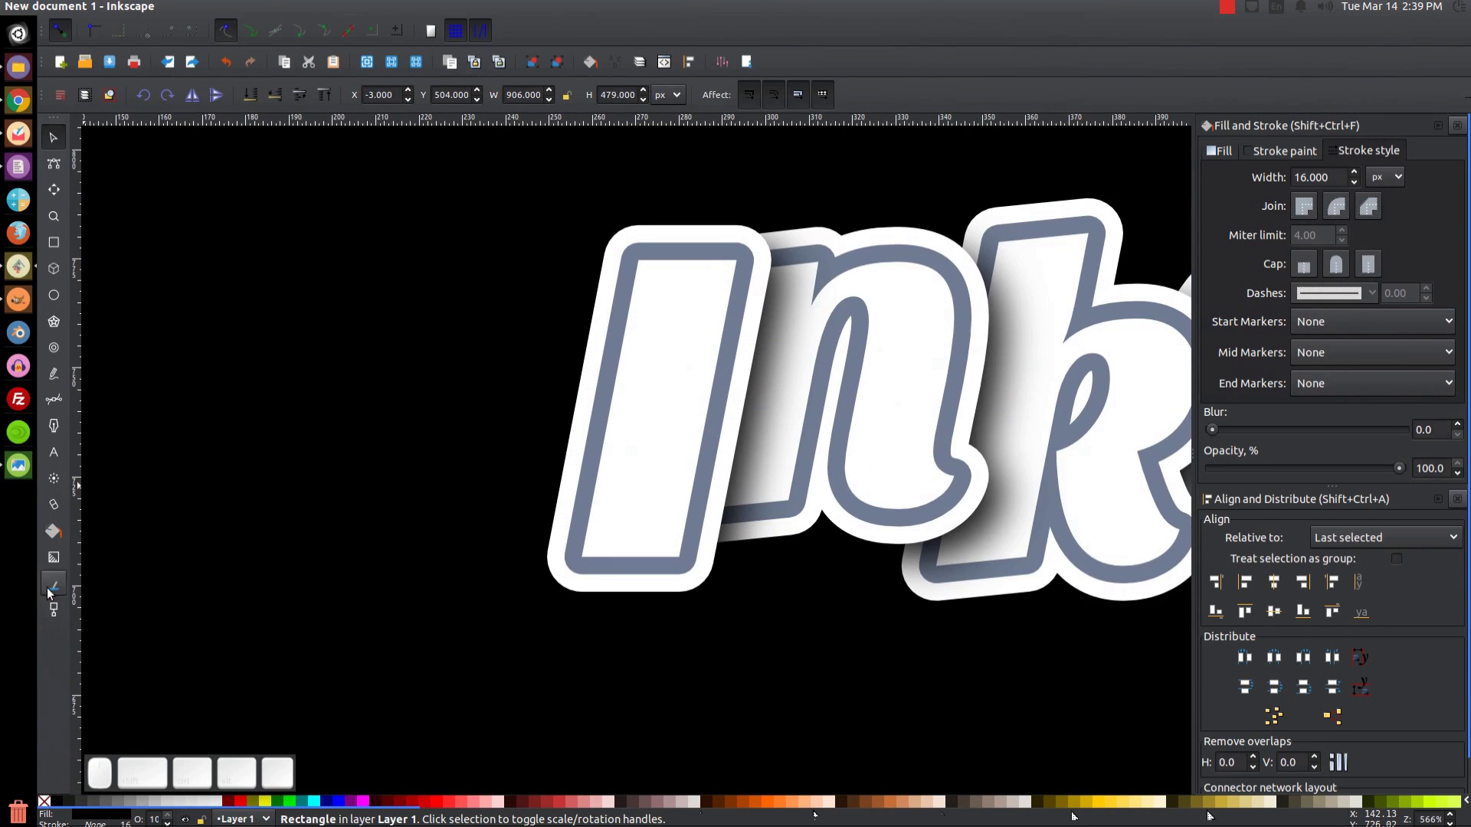
pyautogui.press('F7')
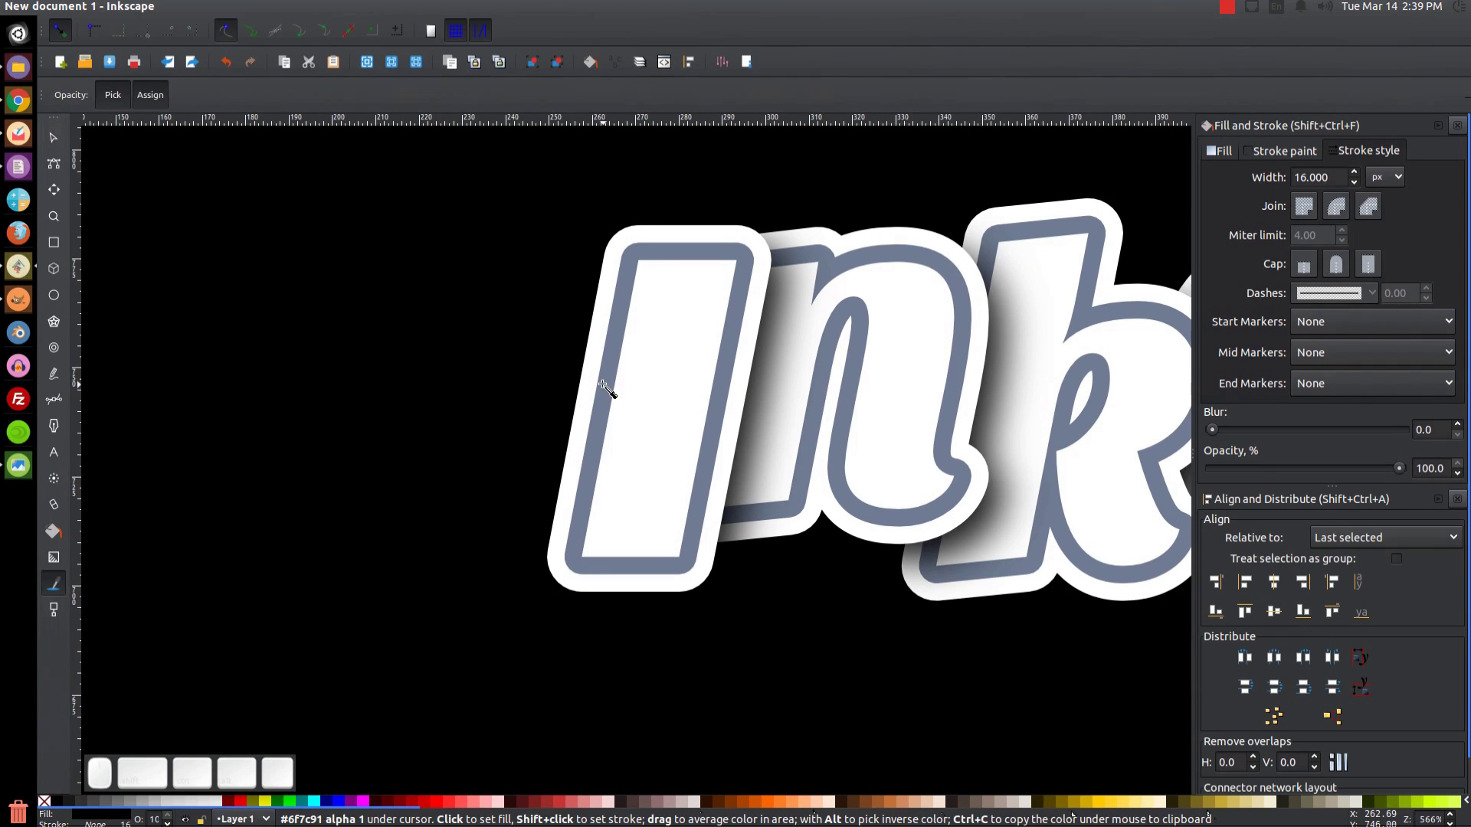
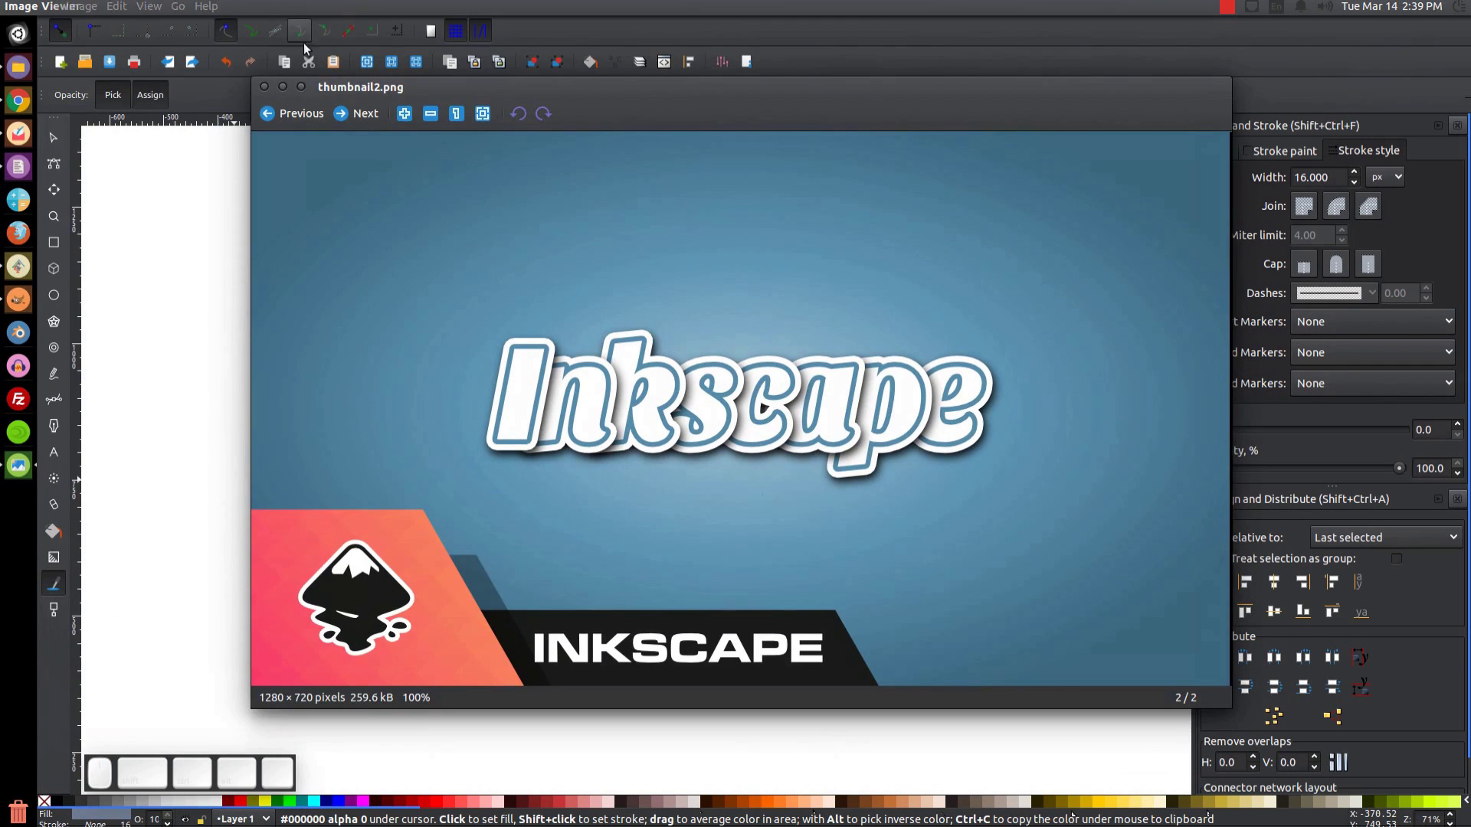
# Fill the rectangle with the sampled grey-blue as a radial gradient.
pyautogui.click(290, 89)
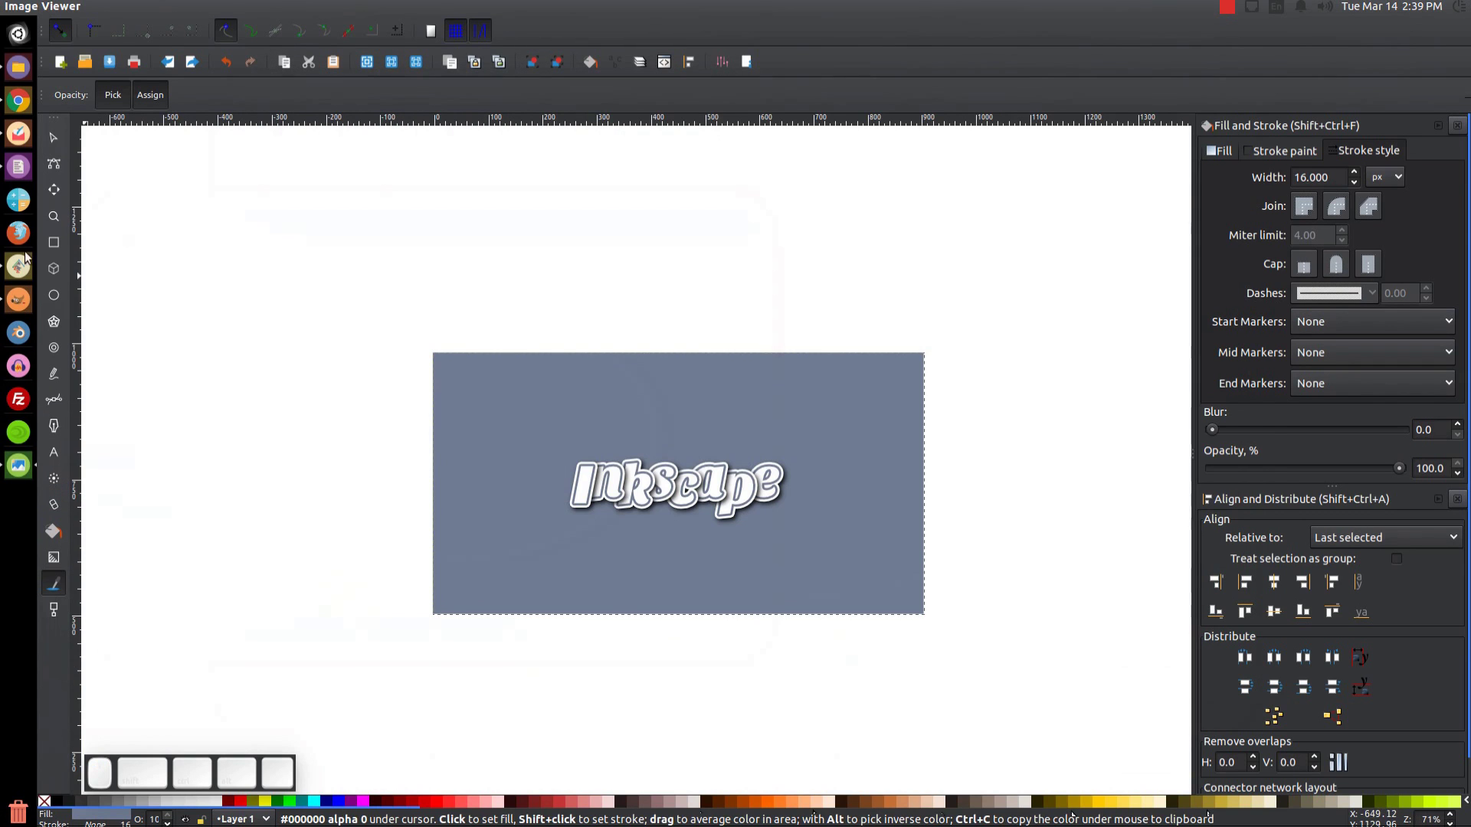
pyautogui.click(60, 143)
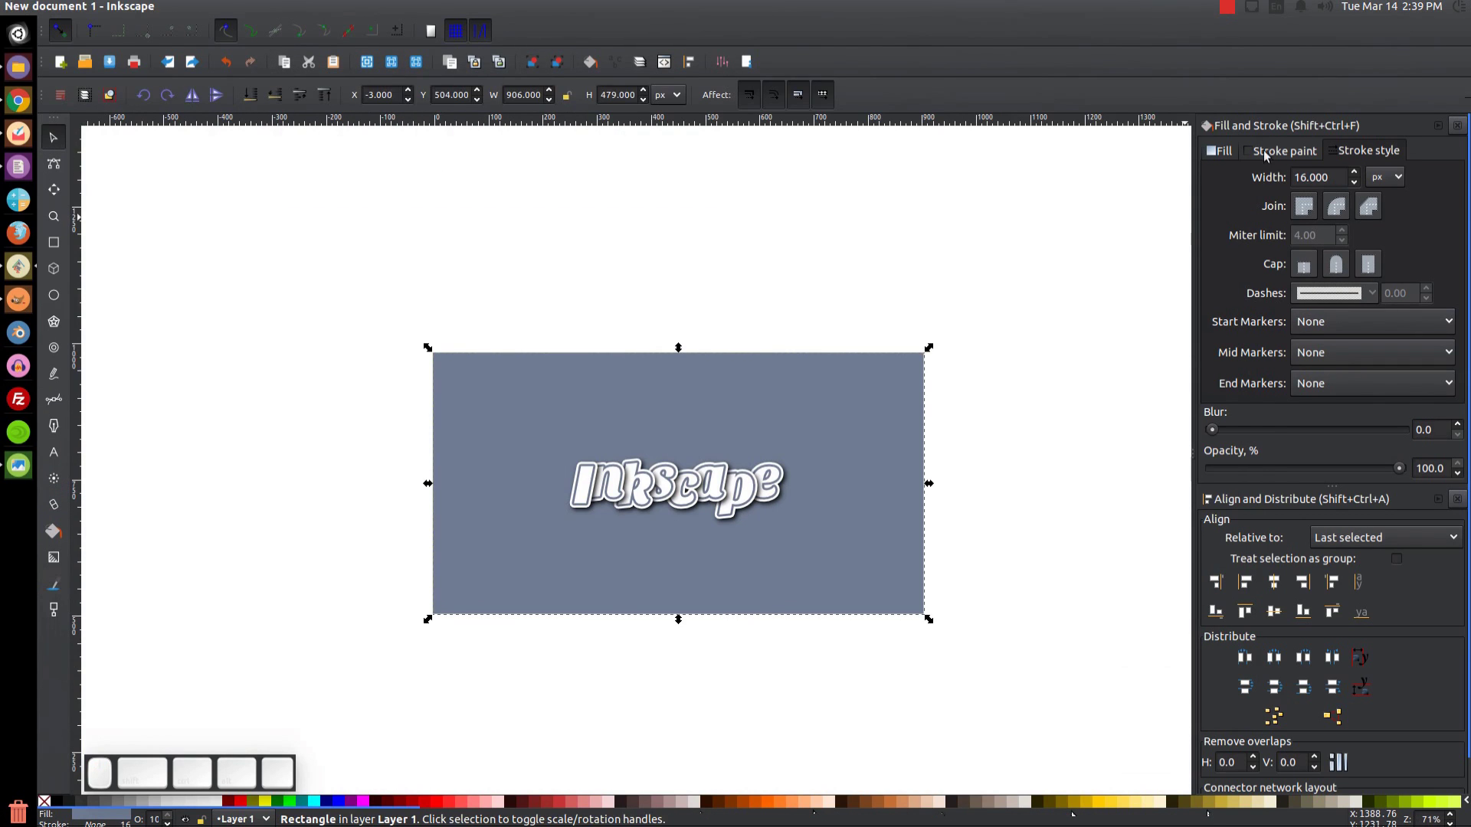
pyautogui.click(1227, 147)
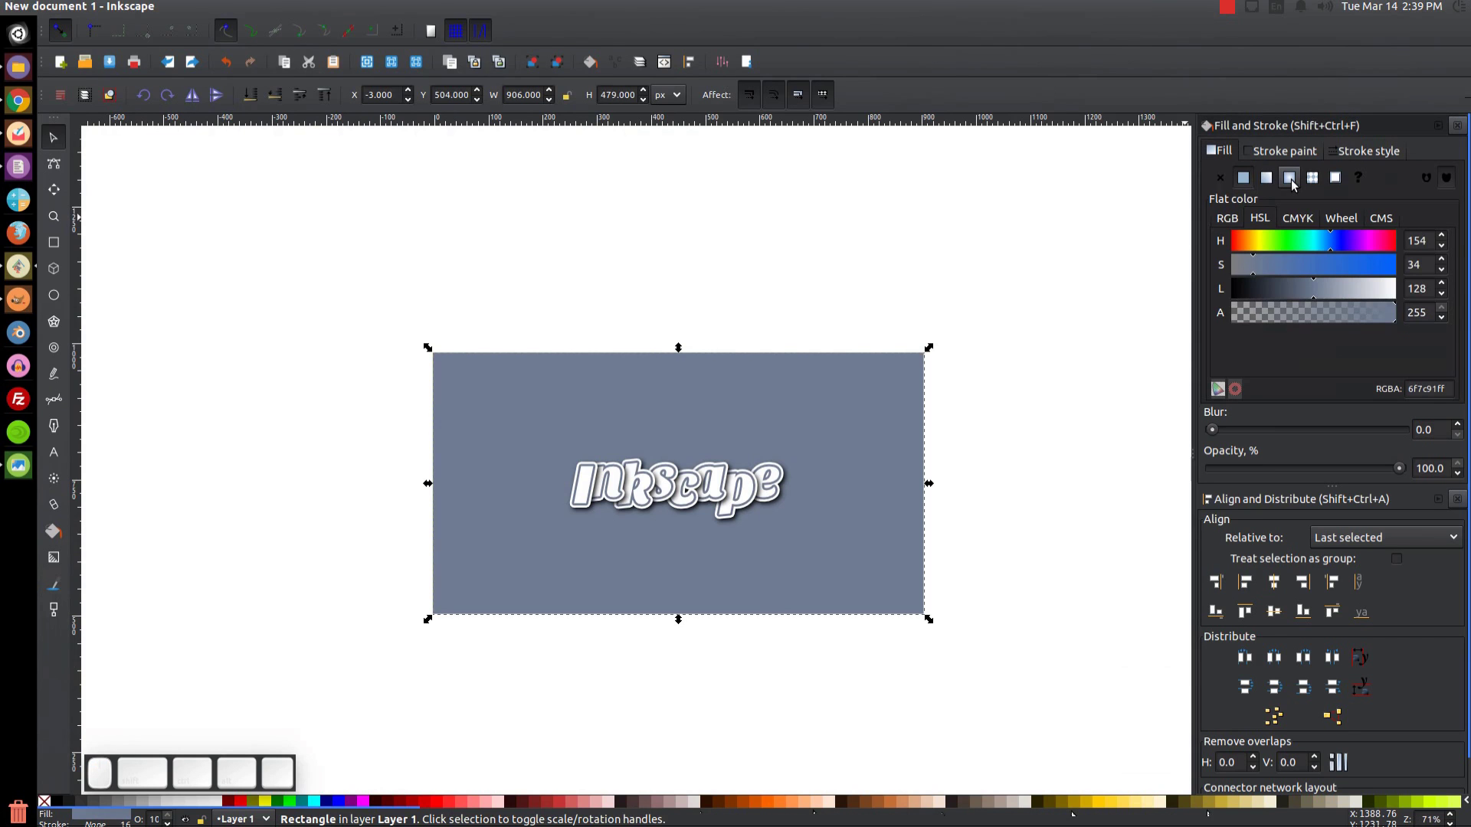
pyautogui.click(1294, 181)
# Darken the gradient's outer stop and lighten its centre stop, then deselect.
pyautogui.press('g')
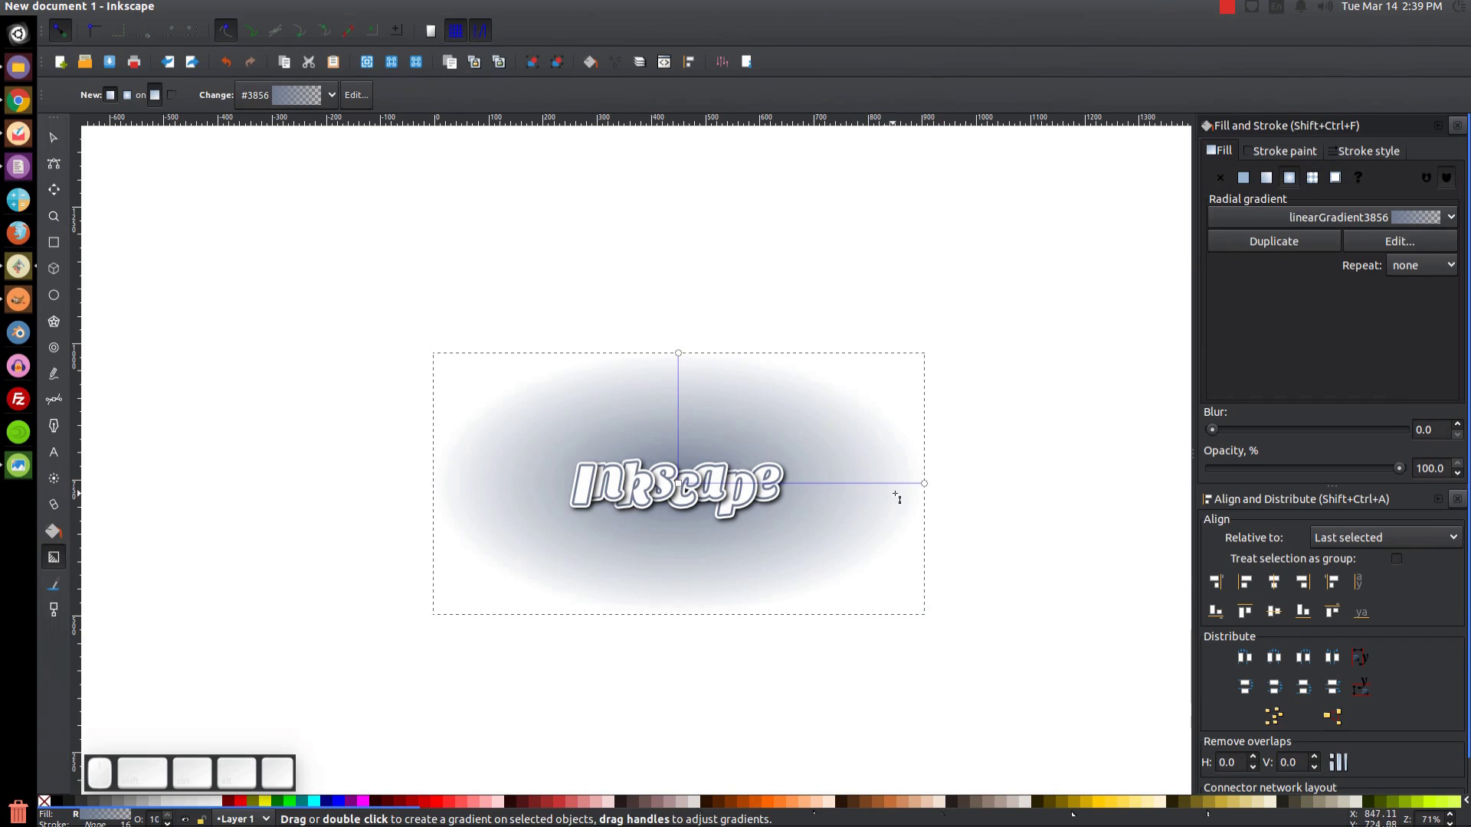
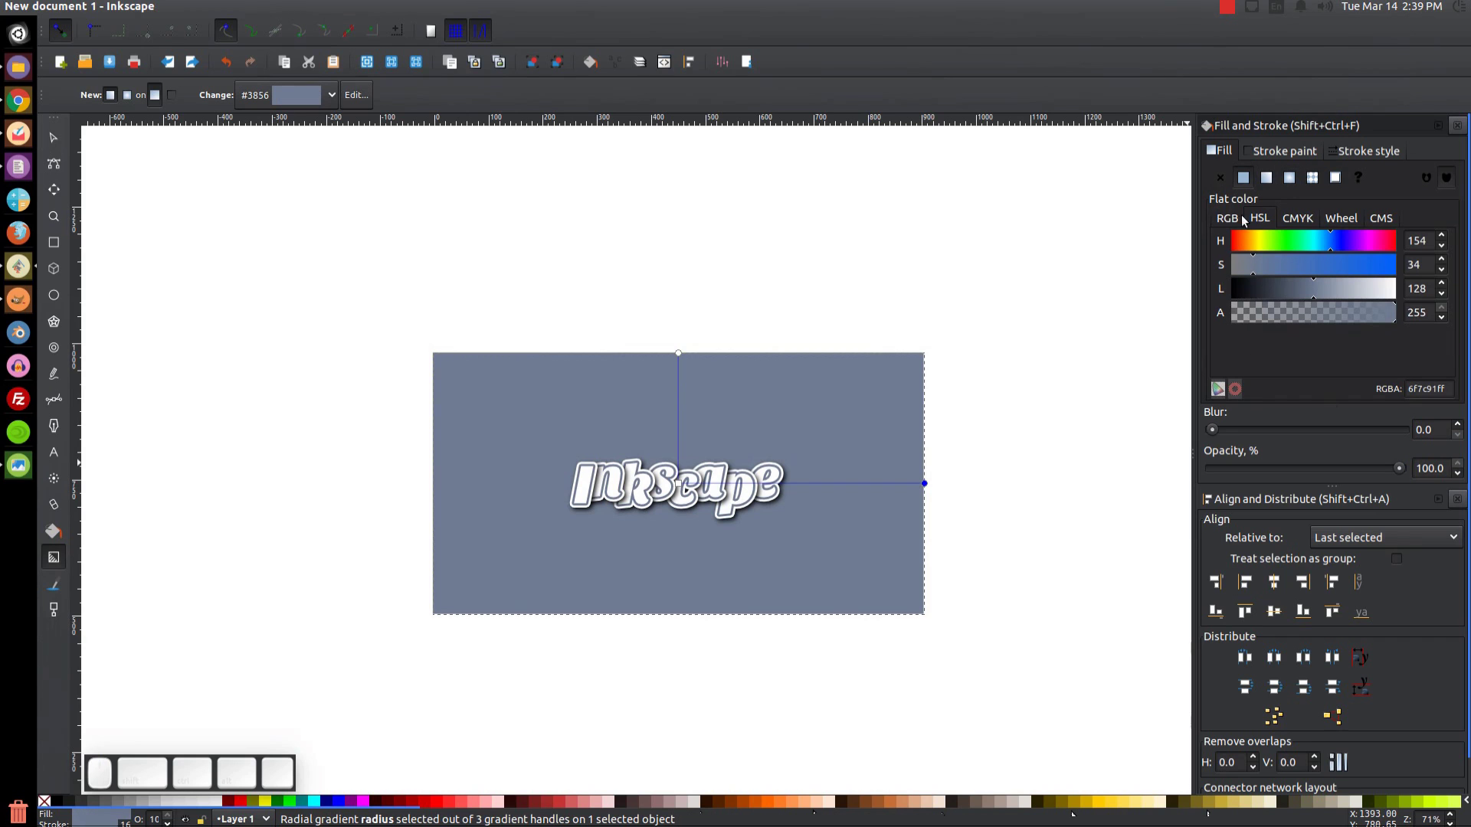
pyautogui.click(1260, 222)
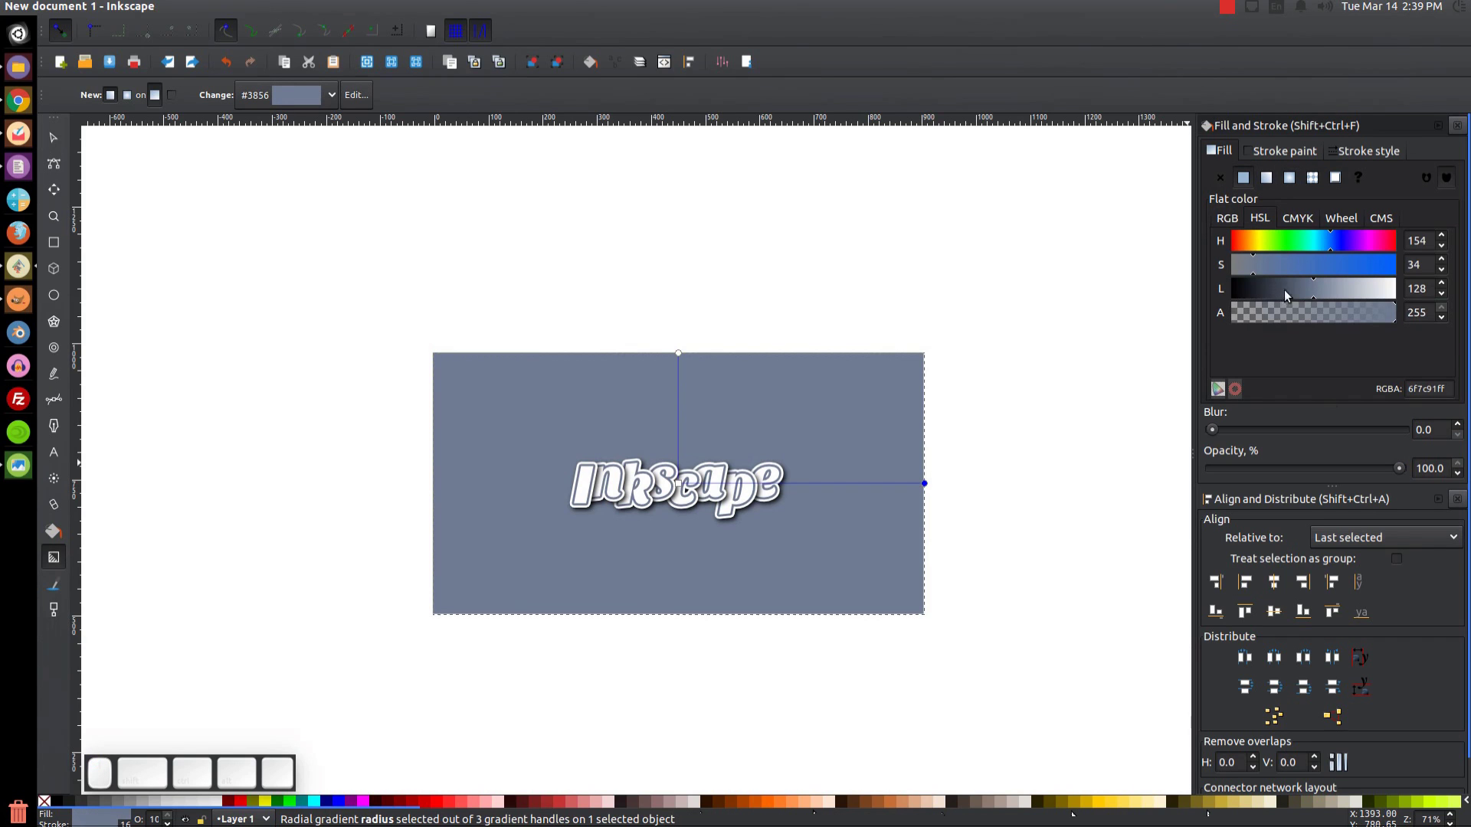
pyautogui.moveTo(1314, 293); pyautogui.dragTo(1277, 327)
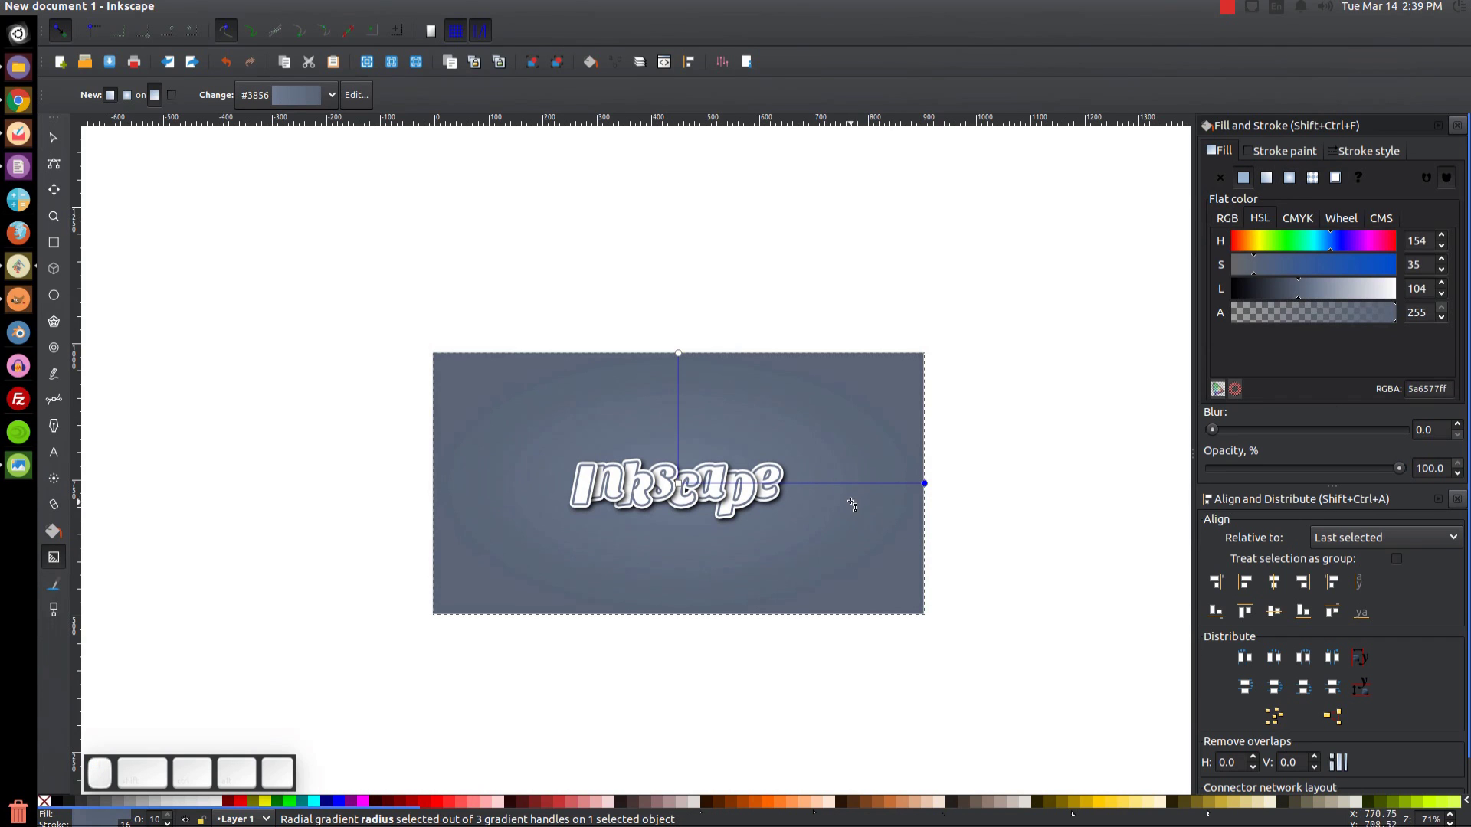
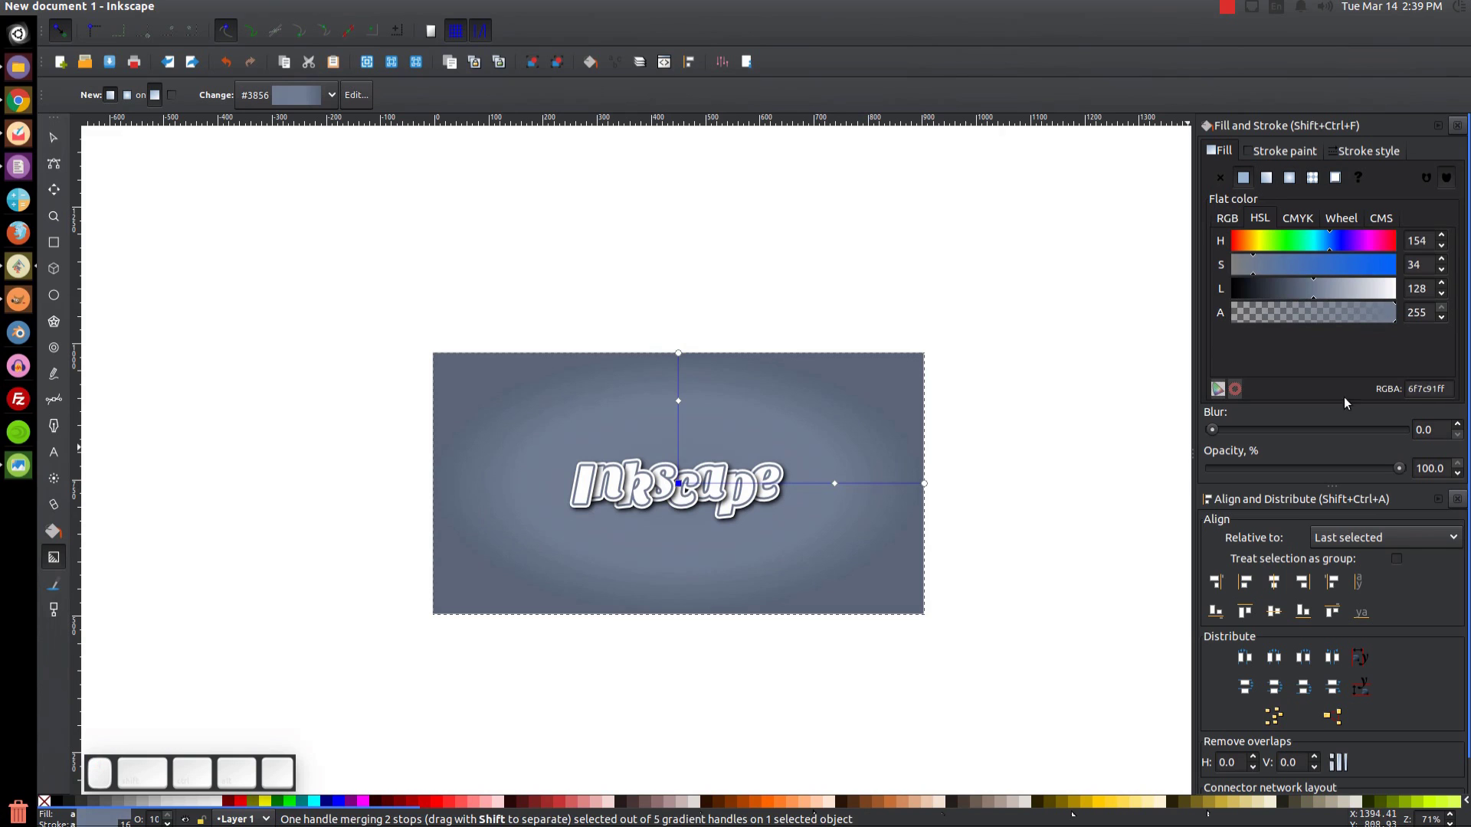
pyautogui.moveTo(1325, 286); pyautogui.dragTo(1250, 368)
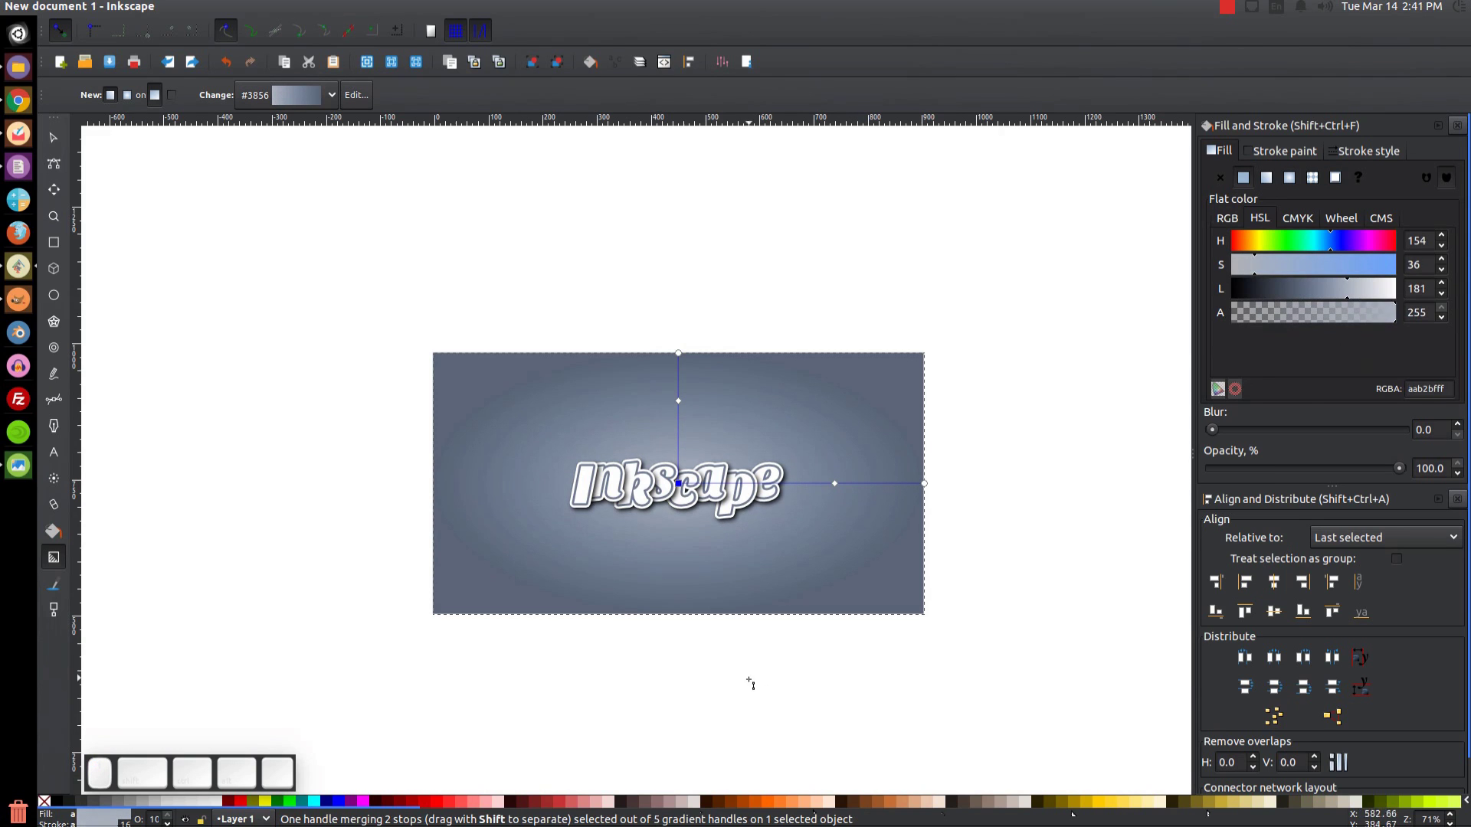
pyautogui.click(69, 144)
pyautogui.click(981, 292)
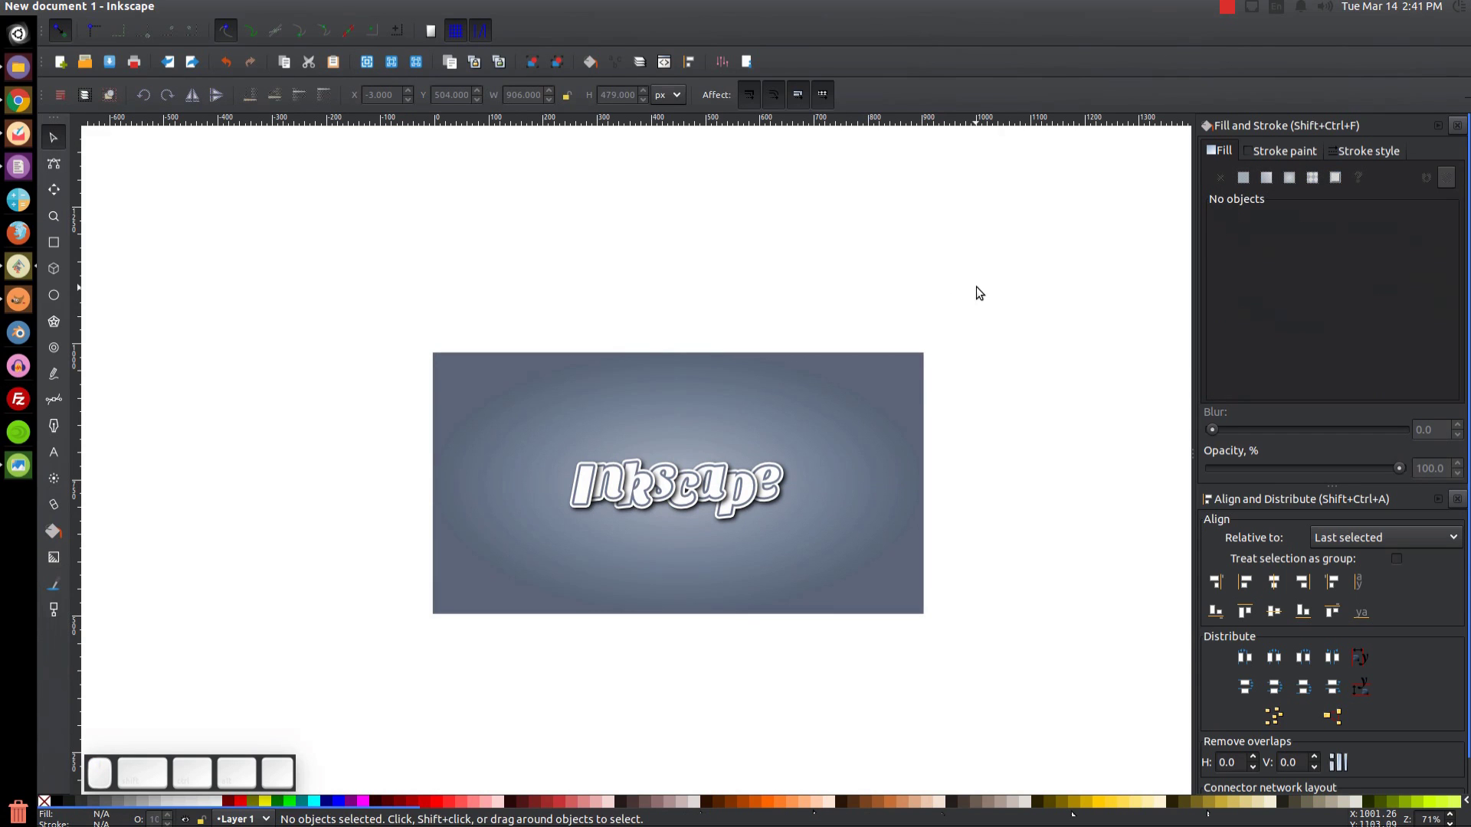
pyautogui.press('1')
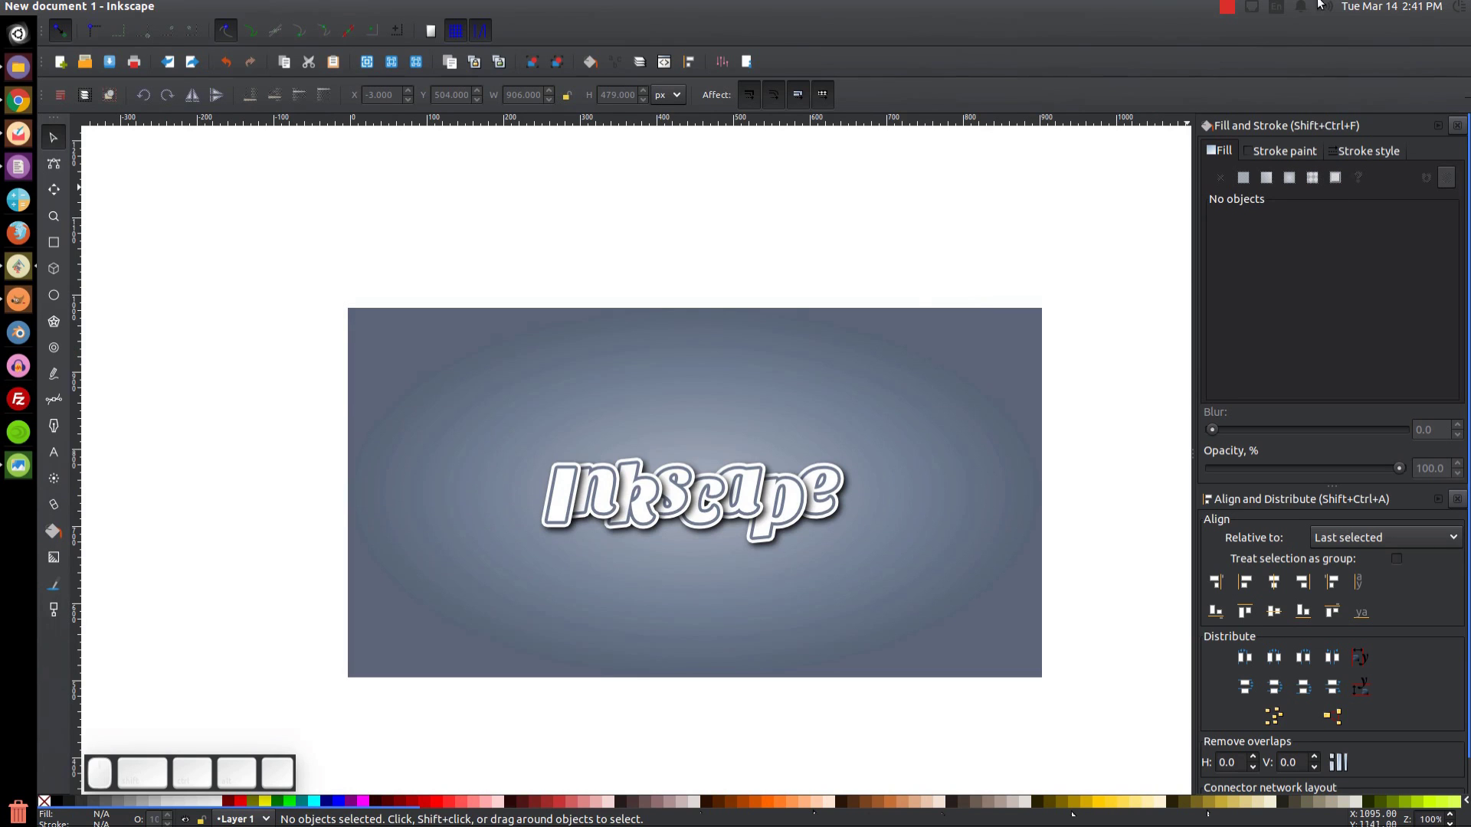
pyautogui.click(1237, 8)
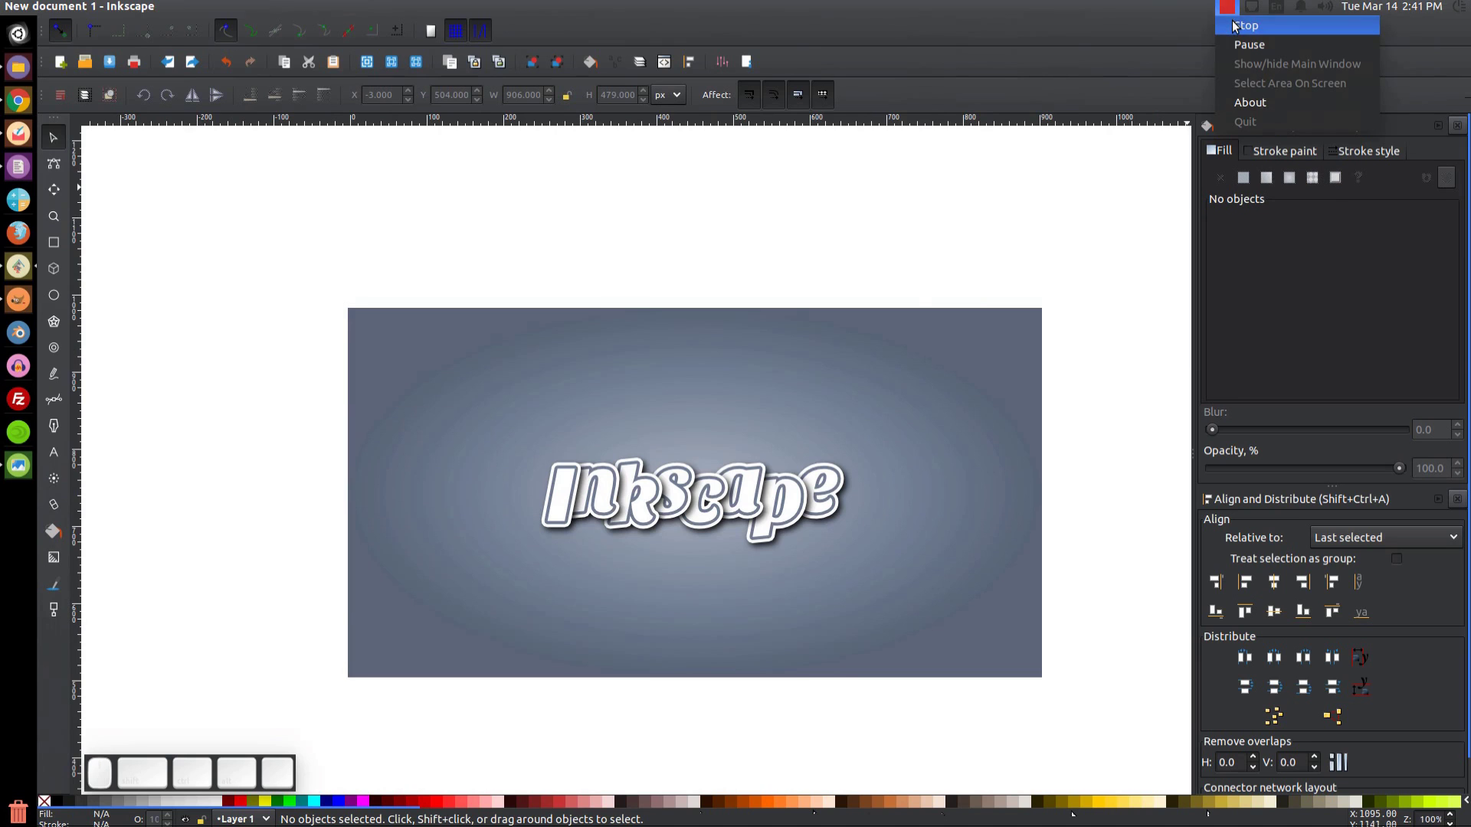